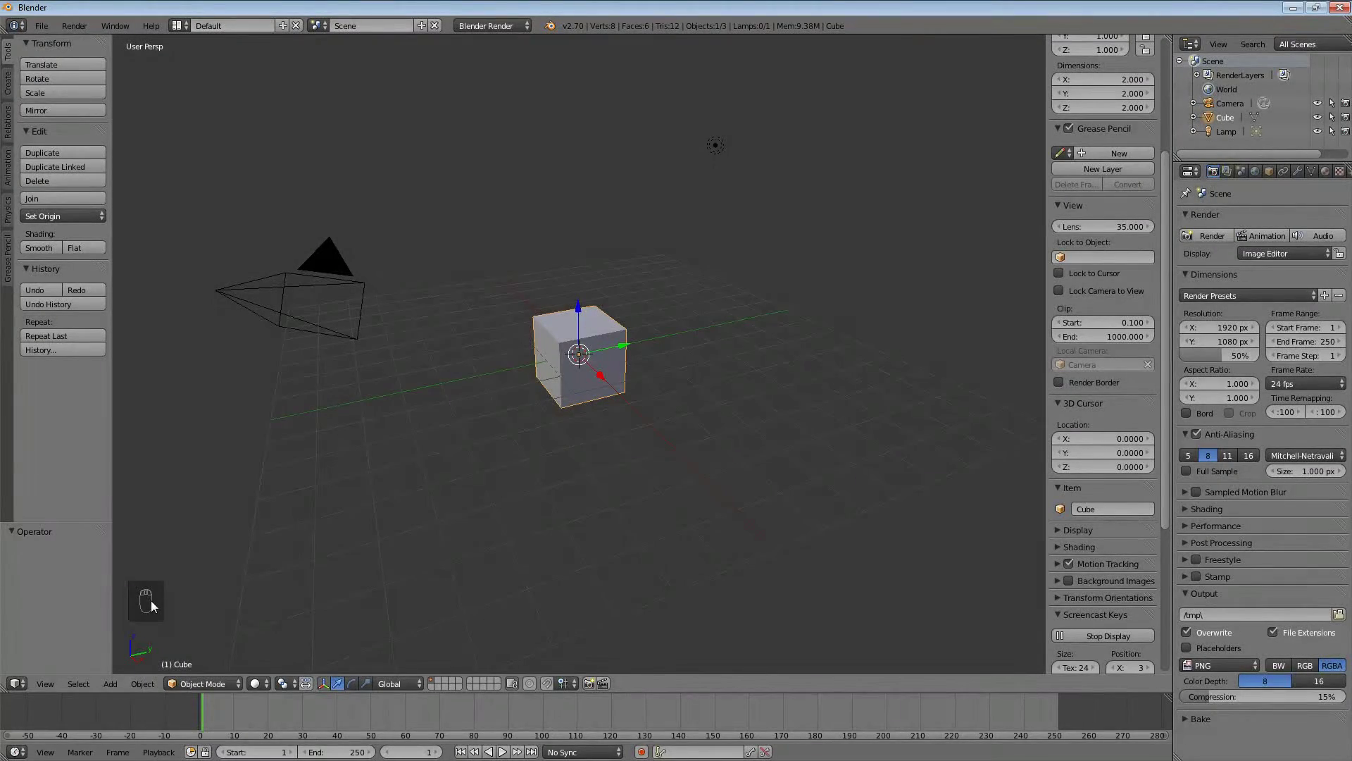
# Step: Hide the viewport's properties shelf and snap the 3D cursor back to the cube's center
pyautogui.click(157, 602)
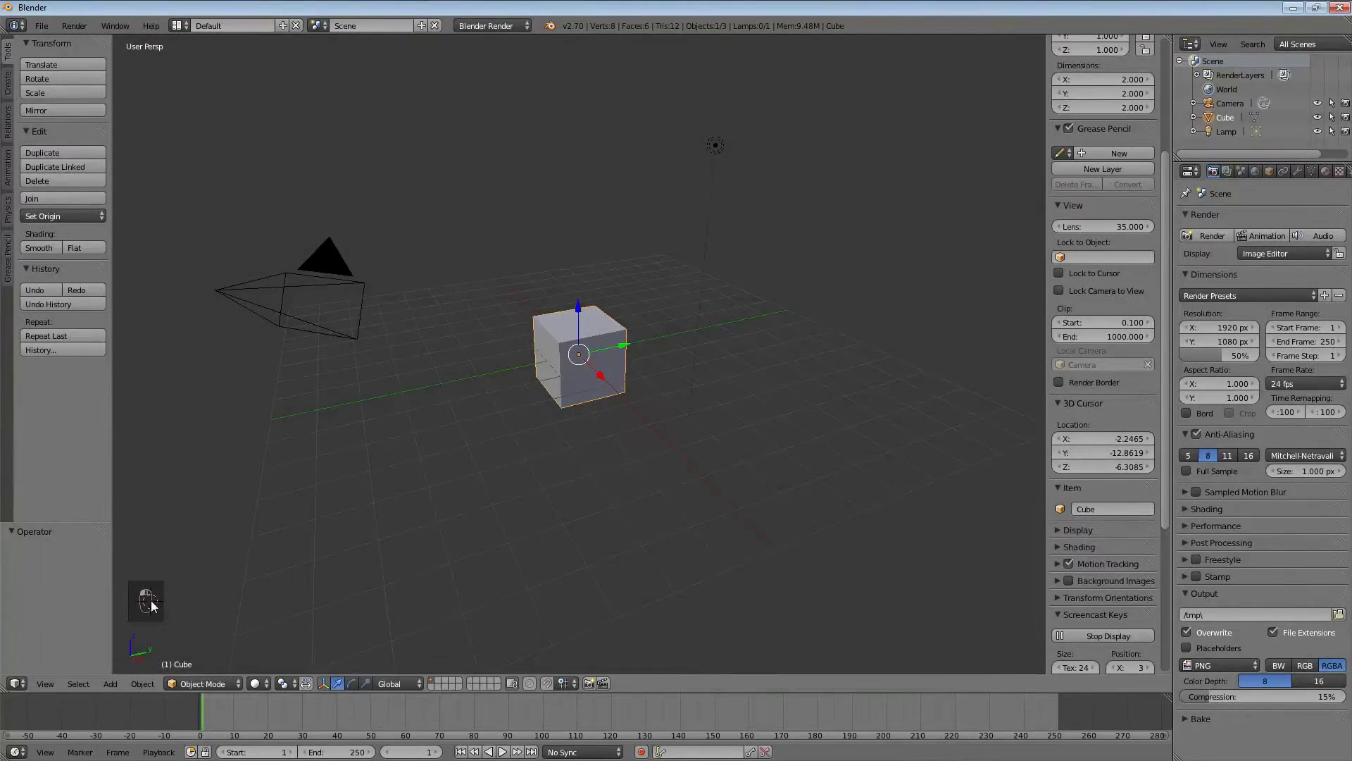
pyautogui.press('n')
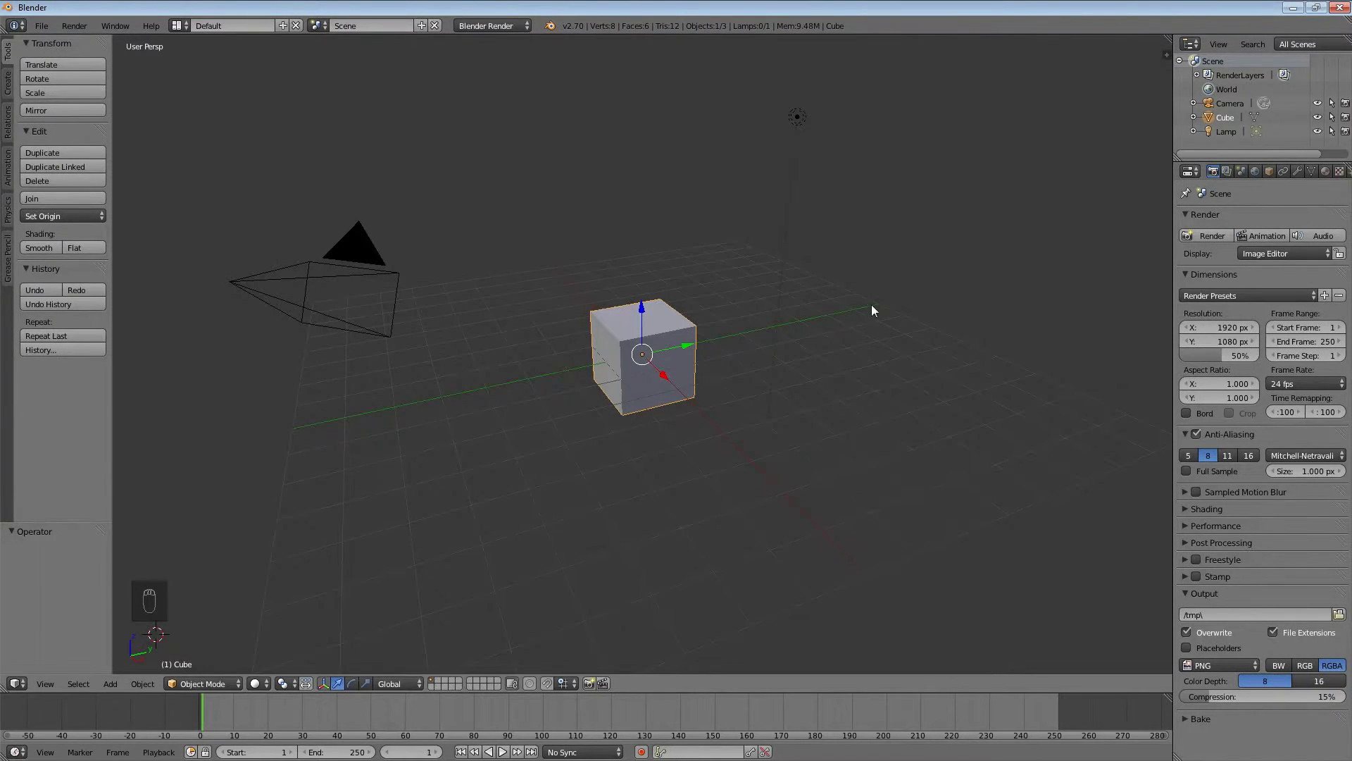
pyautogui.moveTo(876, 311); pyautogui.dragTo(554, 561)
pyautogui.press('shift+s')
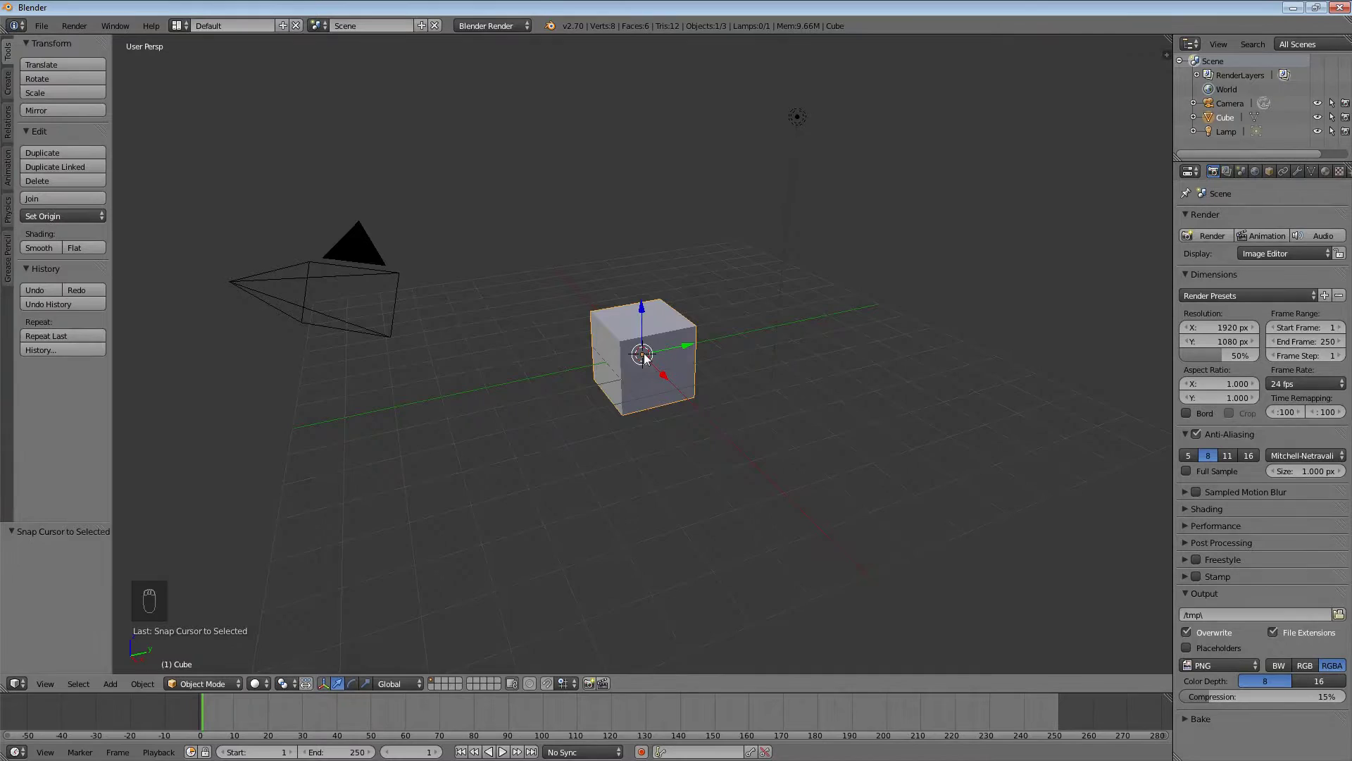
# Step: Replace the default cube with a text object, view it from above and clear the placeholder word
pyautogui.press('x')
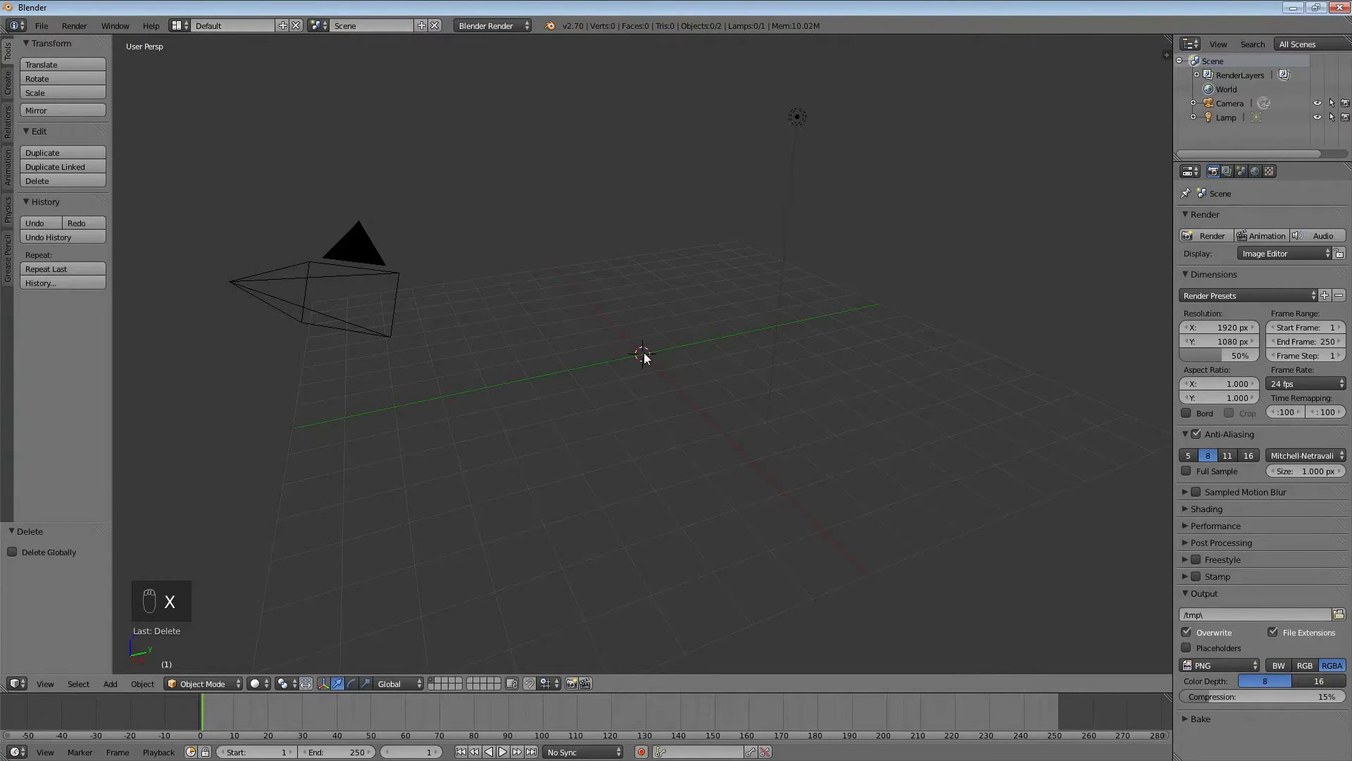
pyautogui.press('shift+a')
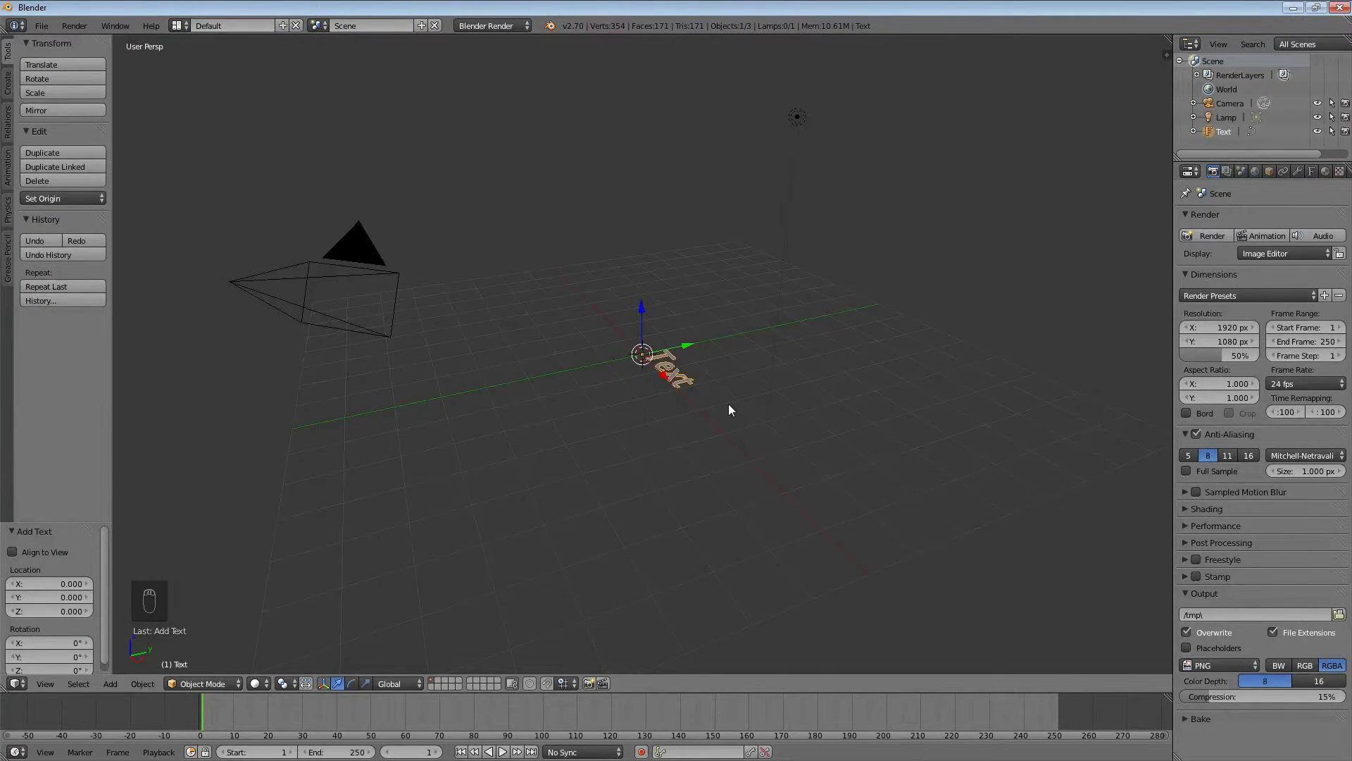
pyautogui.press('KP_7')
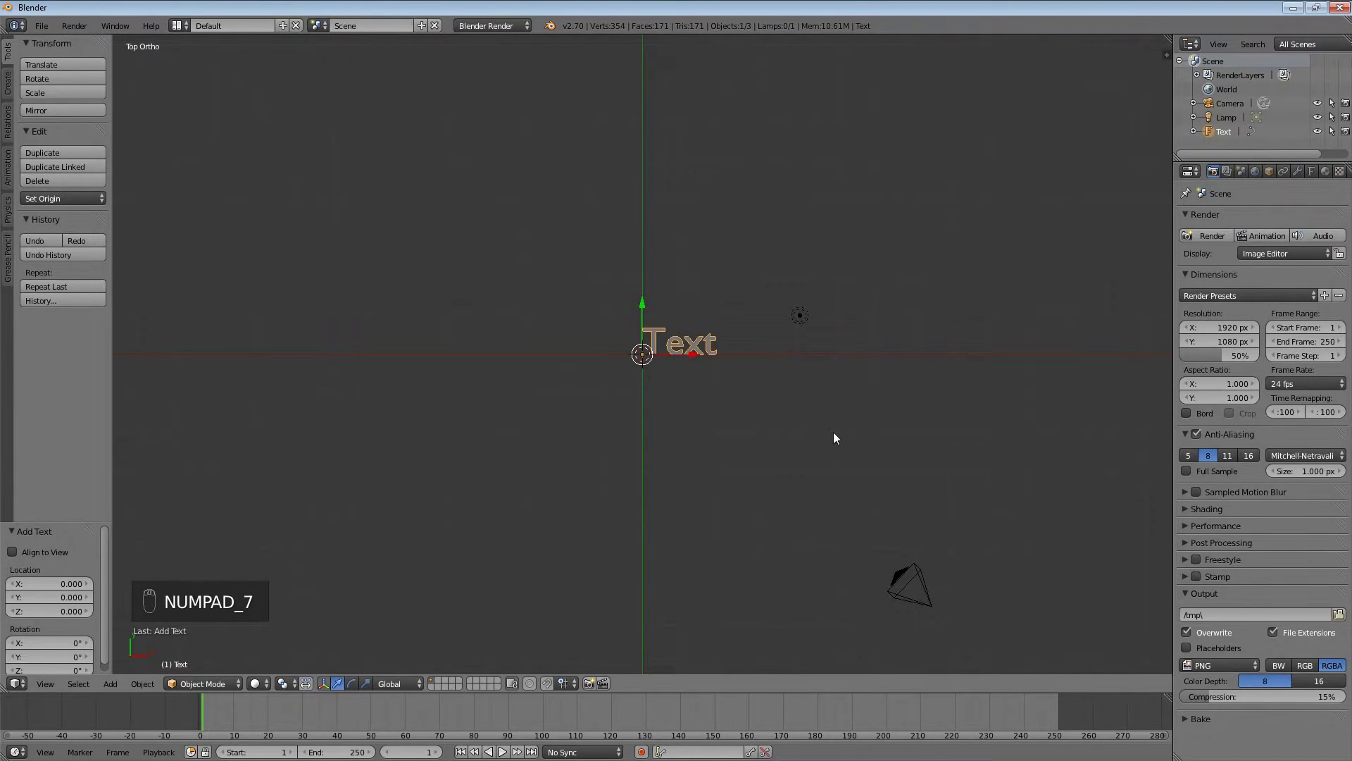
pyautogui.press('Tab')
pyautogui.press('BackSpace')
pyautogui.press('BackSpace')
pyautogui.press('BackSpace')
pyautogui.press('BackSpace')
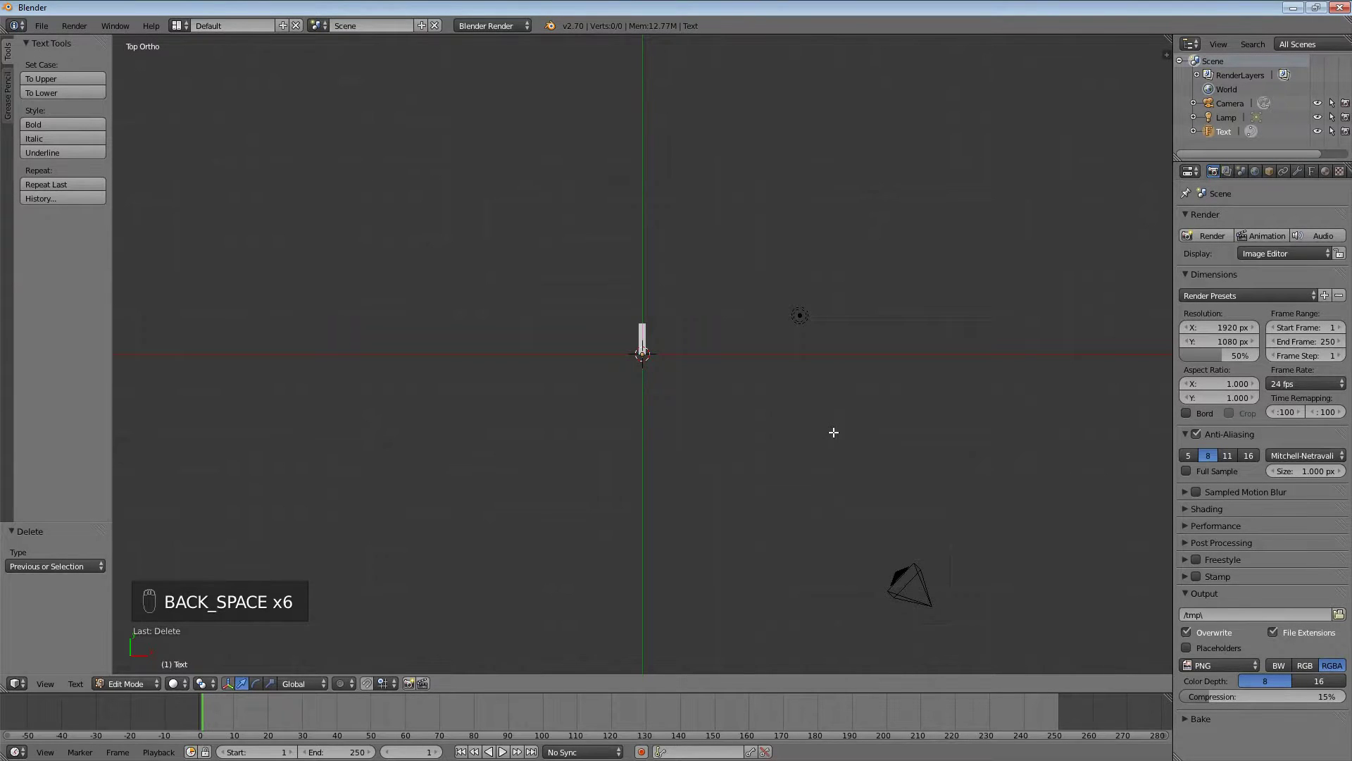
# Step: Type the title 'Blender Know How', correcting 'how' to a capitalised 'How'
pyautogui.press('shift+b')
pyautogui.press('l')
pyautogui.press('e')
pyautogui.press('n')
pyautogui.press('d')
pyautogui.press('r')
pyautogui.press('space')
pyautogui.press('shift+k')
pyautogui.press('n')
pyautogui.press('o')
pyautogui.press('w')
pyautogui.press('space')
pyautogui.press('h')
pyautogui.press('o')
pyautogui.press('w')
pyautogui.press('BackSpace')
pyautogui.press('BackSpace')
pyautogui.press('BackSpace')
pyautogui.press('shift+h')
pyautogui.press('o')
pyautogui.press('w')
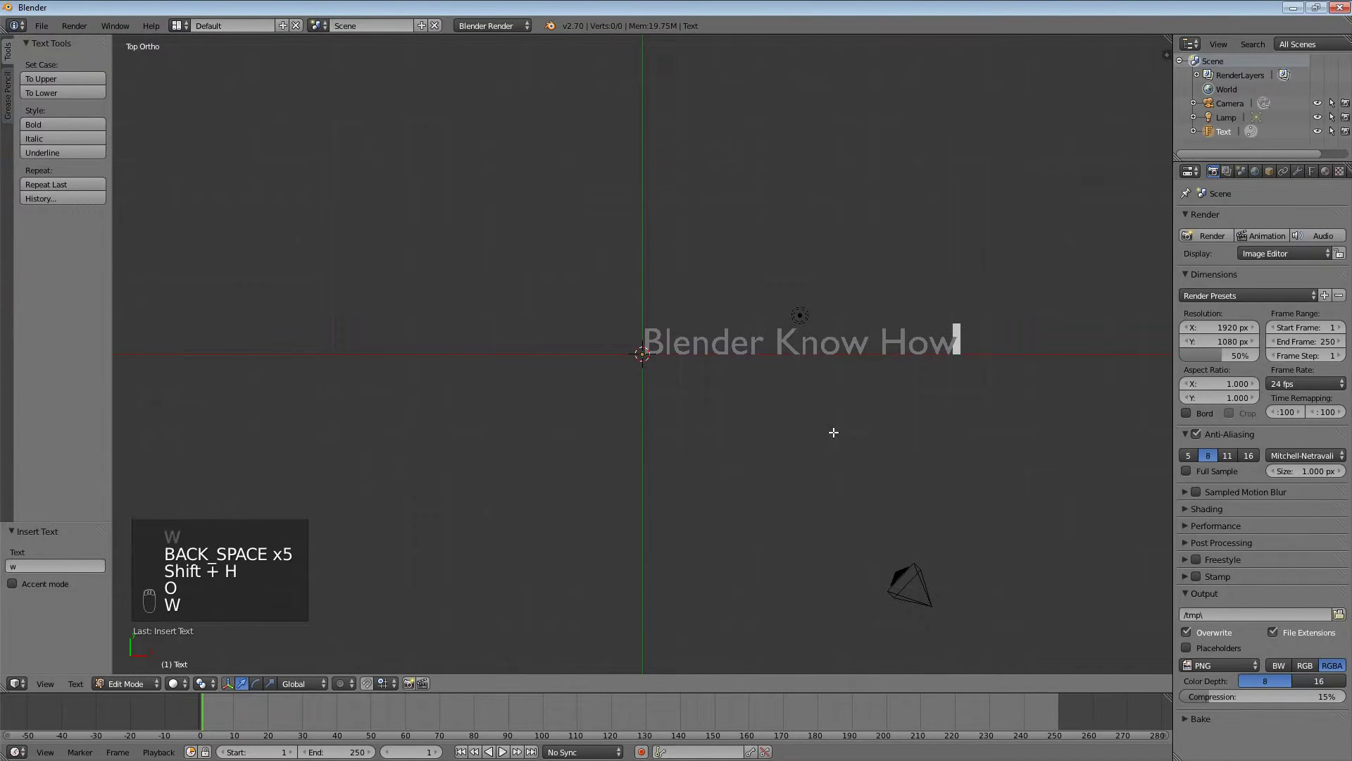
# Step: Rotate the text 90° on X so it stands upright, checking it from side, front and top
pyautogui.press('Tab')
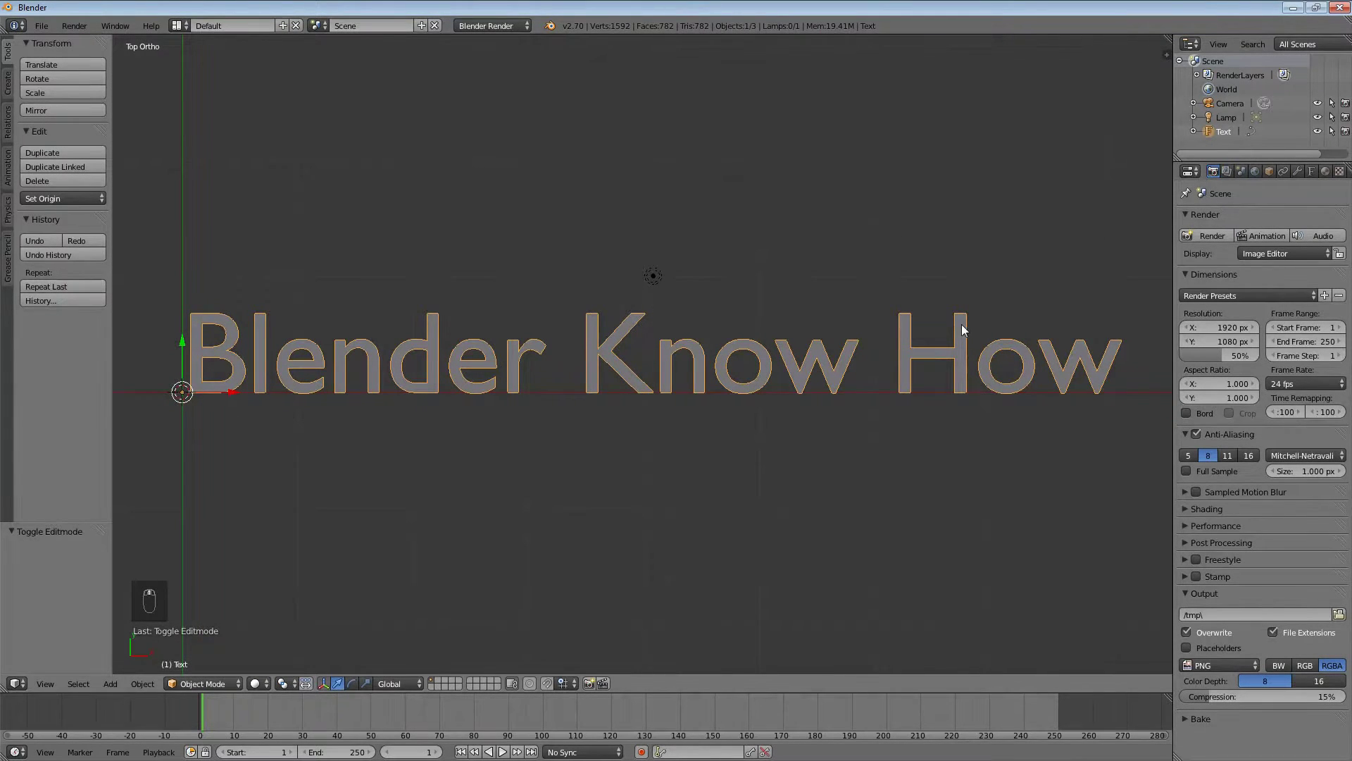
pyautogui.press('KP_3')
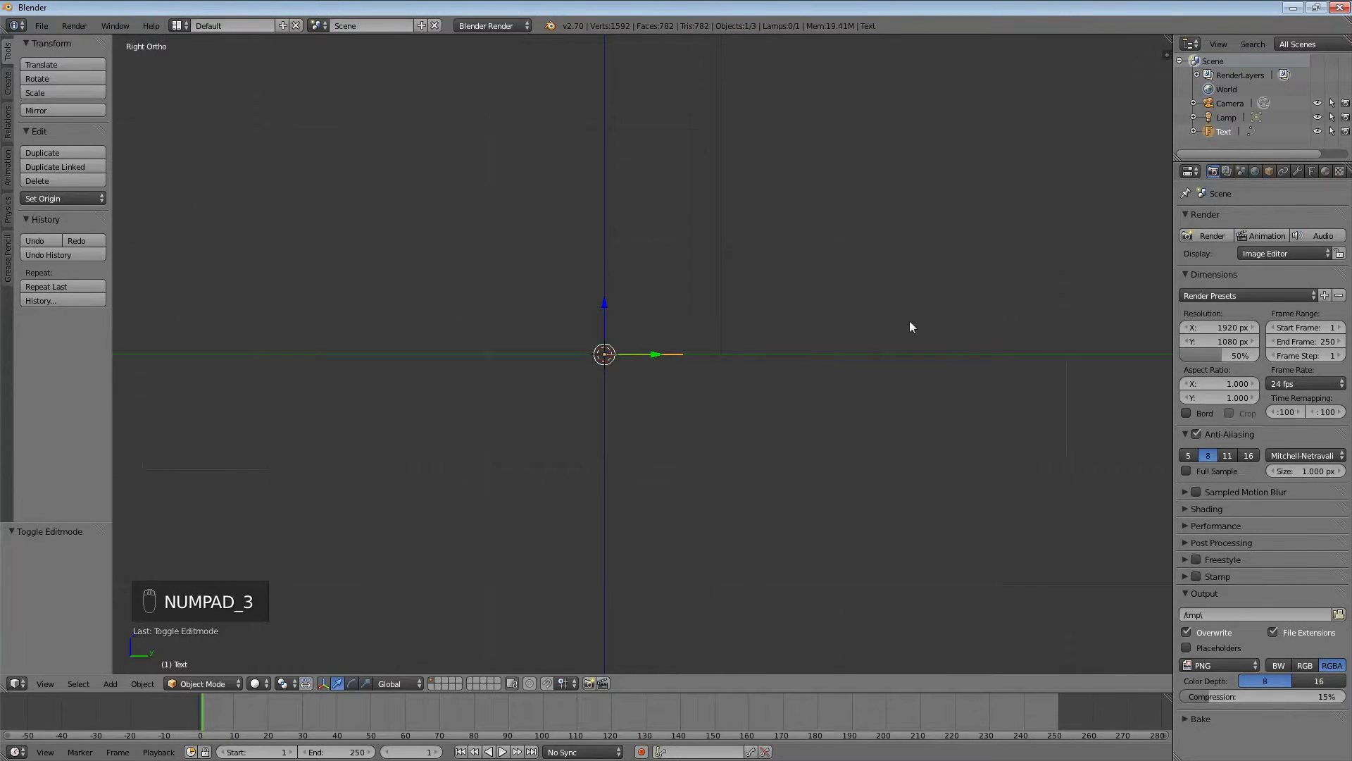
pyautogui.press('r')
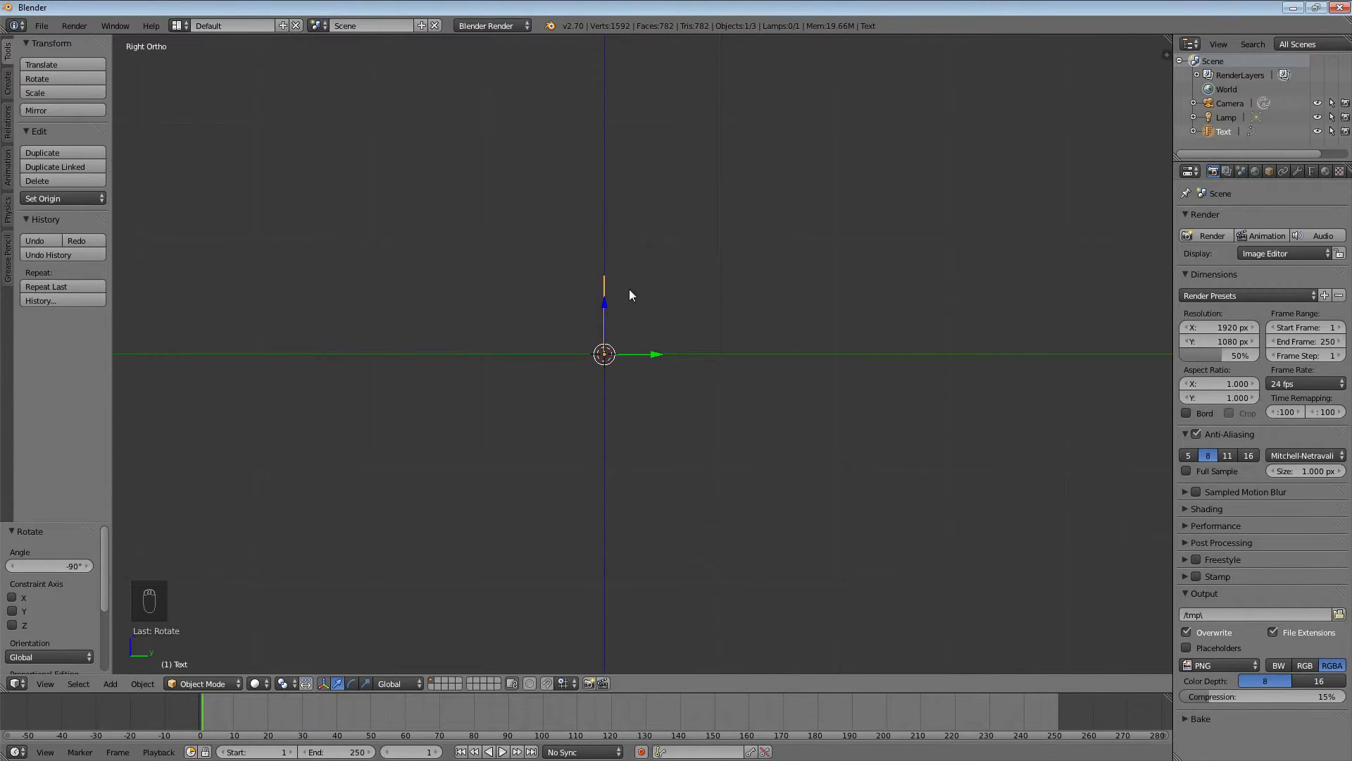
pyautogui.press('KP_1')
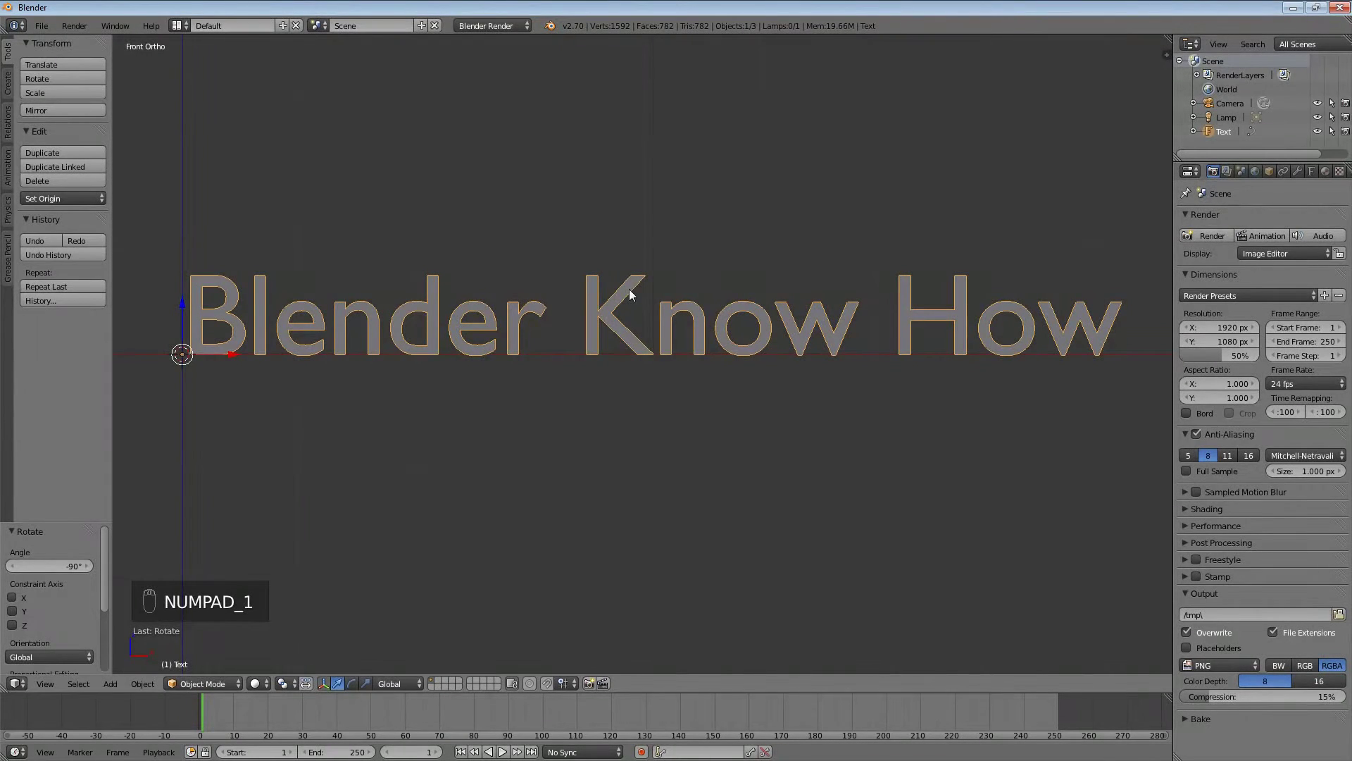
pyautogui.press('KP_7')
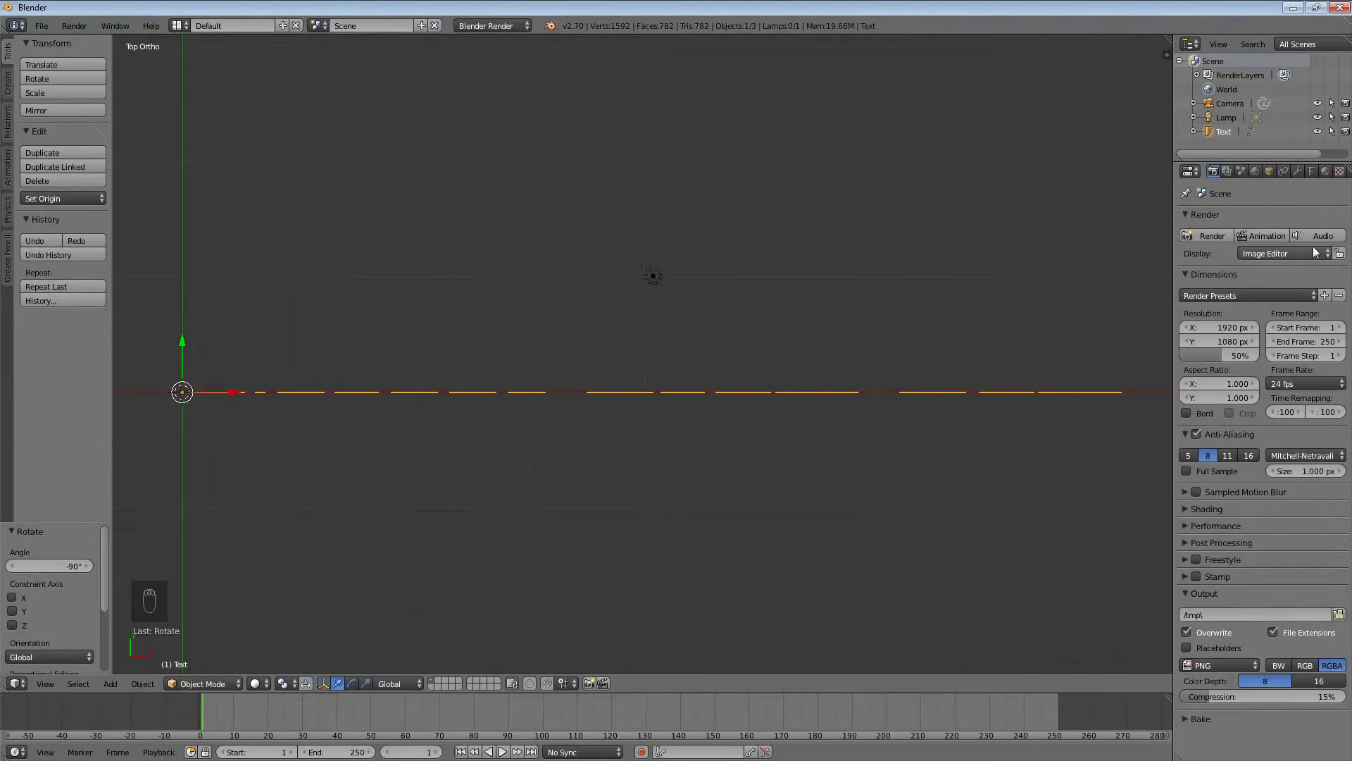
# Step: Show the text object's shape, geometry and font settings for setting the extrusion
pyautogui.moveTo(1314, 172); pyautogui.dragTo(1226, 414)
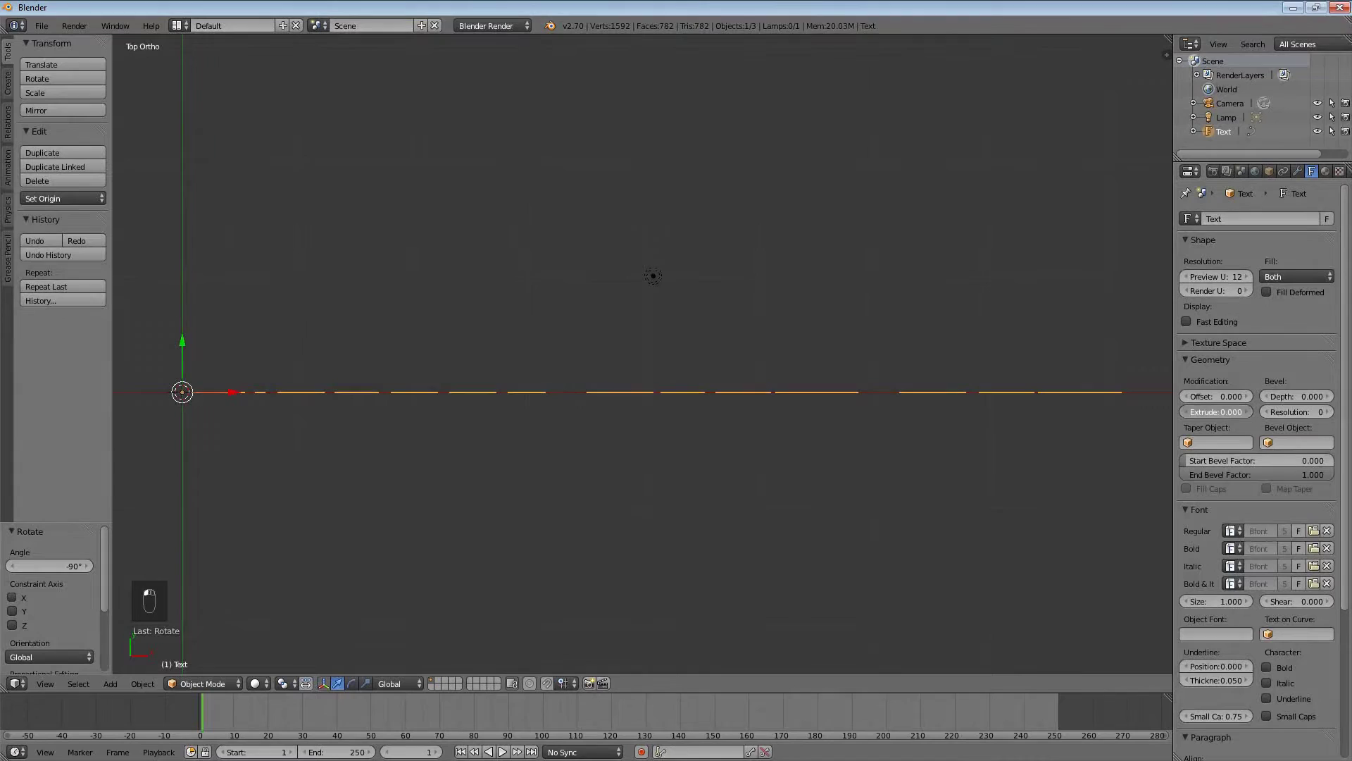
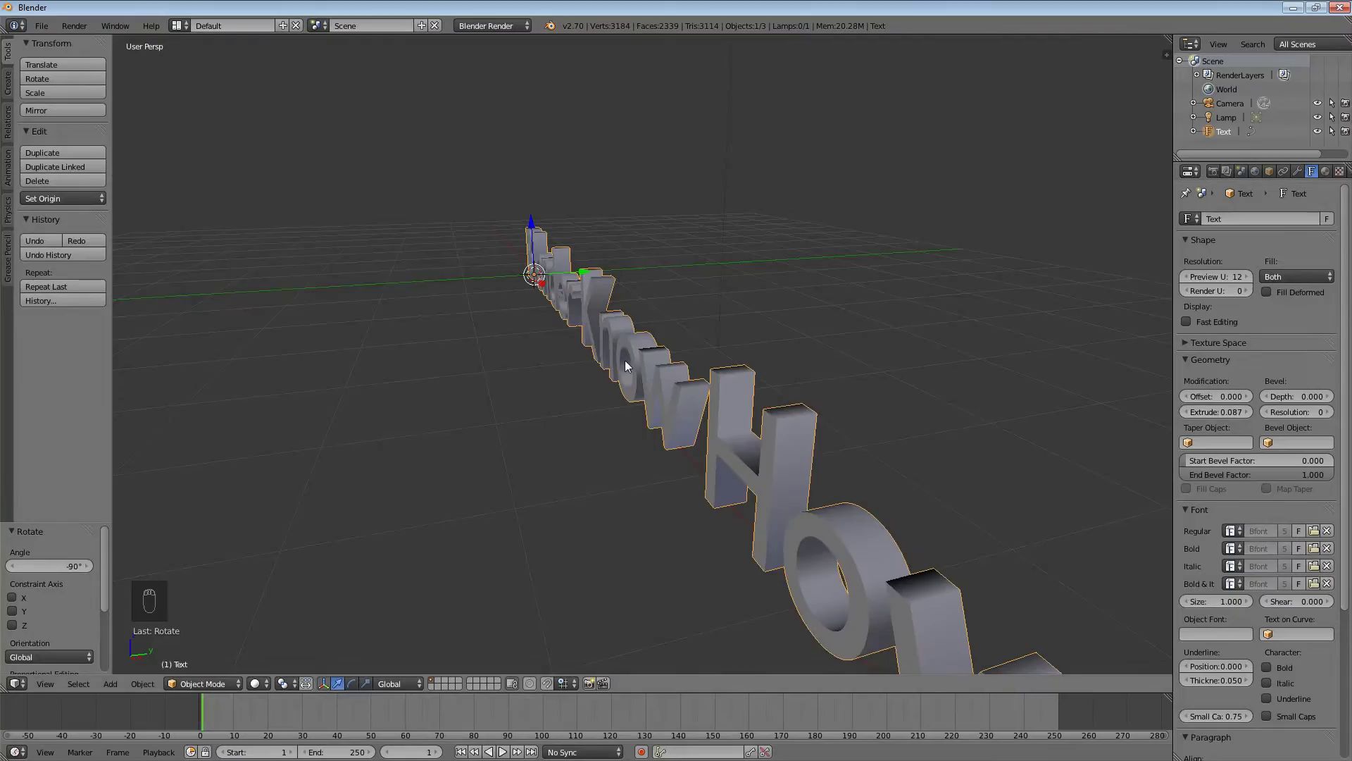
# Step: Inspect the extruded letters from several angles and duplicate the text as Text.001
pyautogui.middleClick(708, 403)
pyautogui.moveTo(754, 365); pyautogui.dragTo(768, 321)
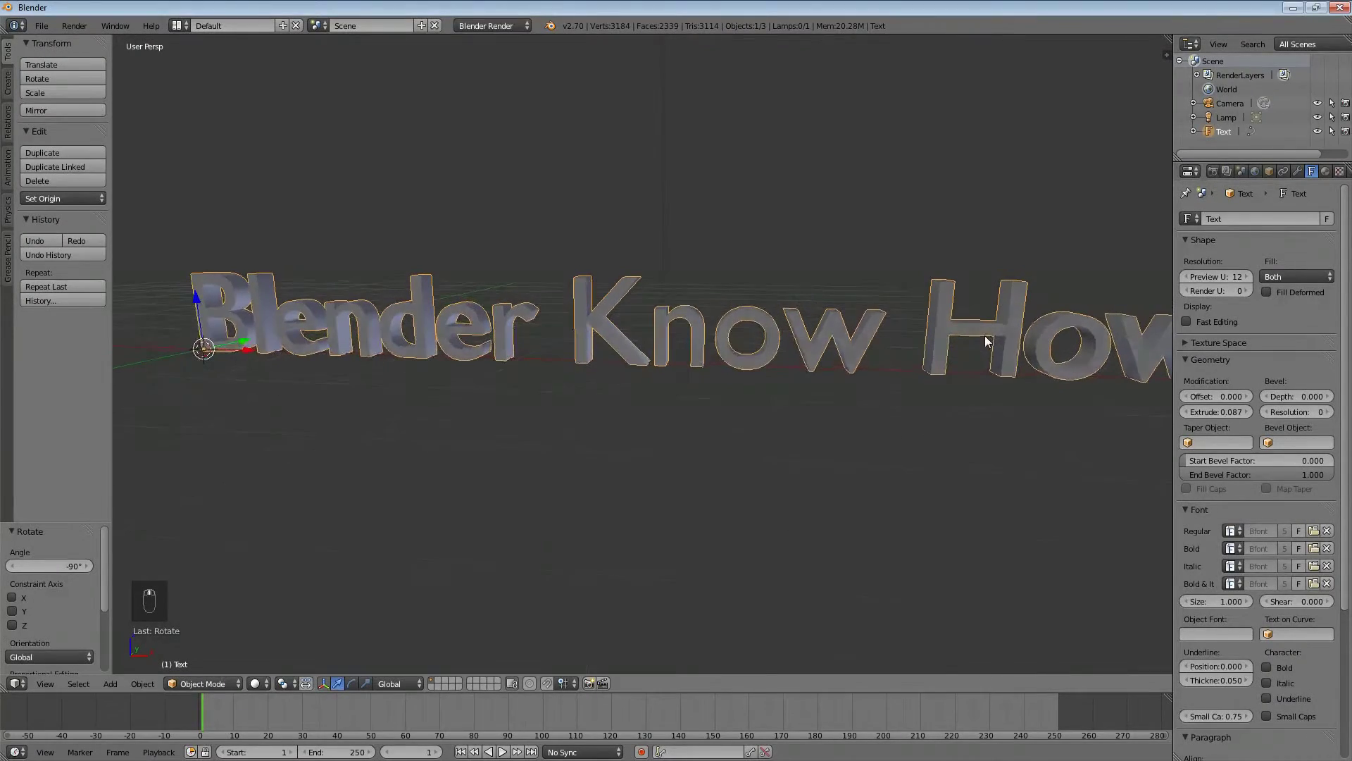
pyautogui.middleClick(987, 338)
pyautogui.press('shift+d')
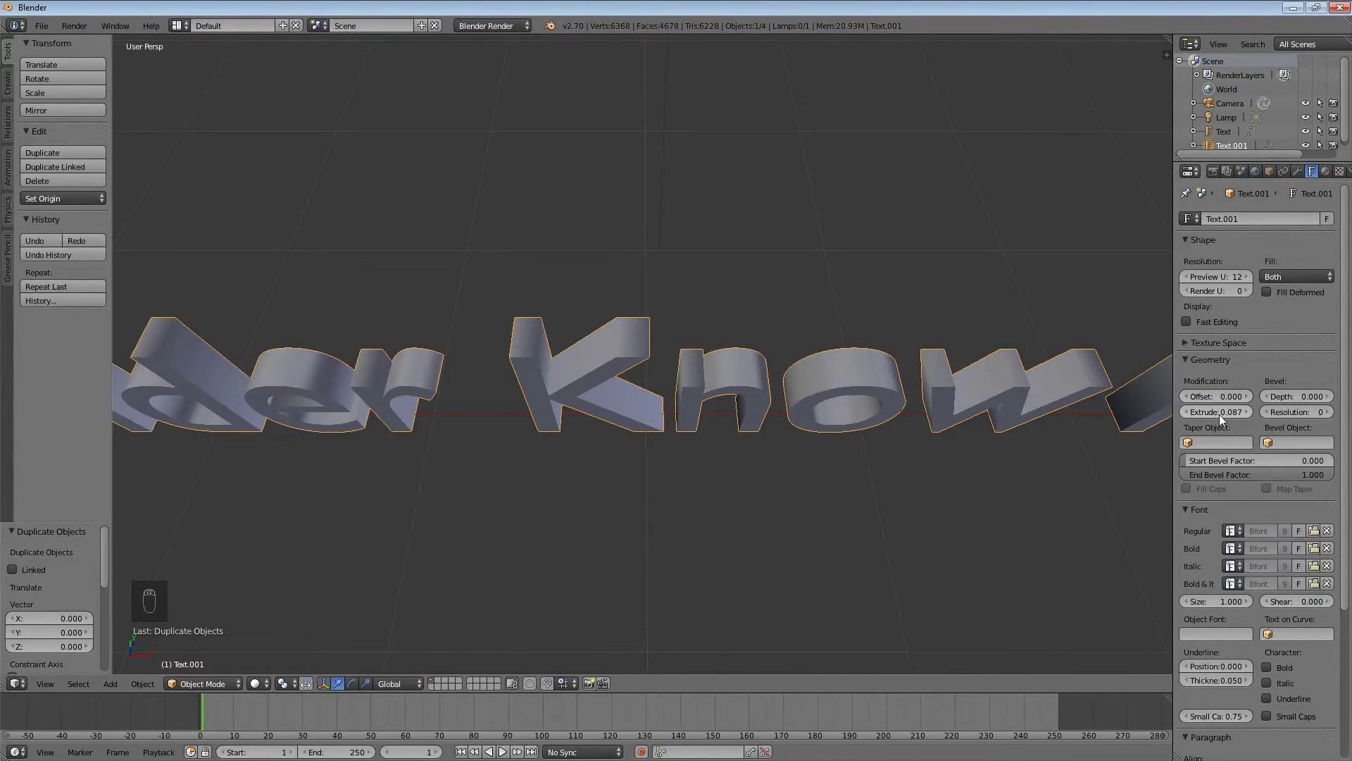
# Step: Give Text.001 an offset of 0.010 and extrusion 0.067, then inspect the overlapping texts
pyautogui.moveTo(1223, 399); pyautogui.dragTo(1291, 187)
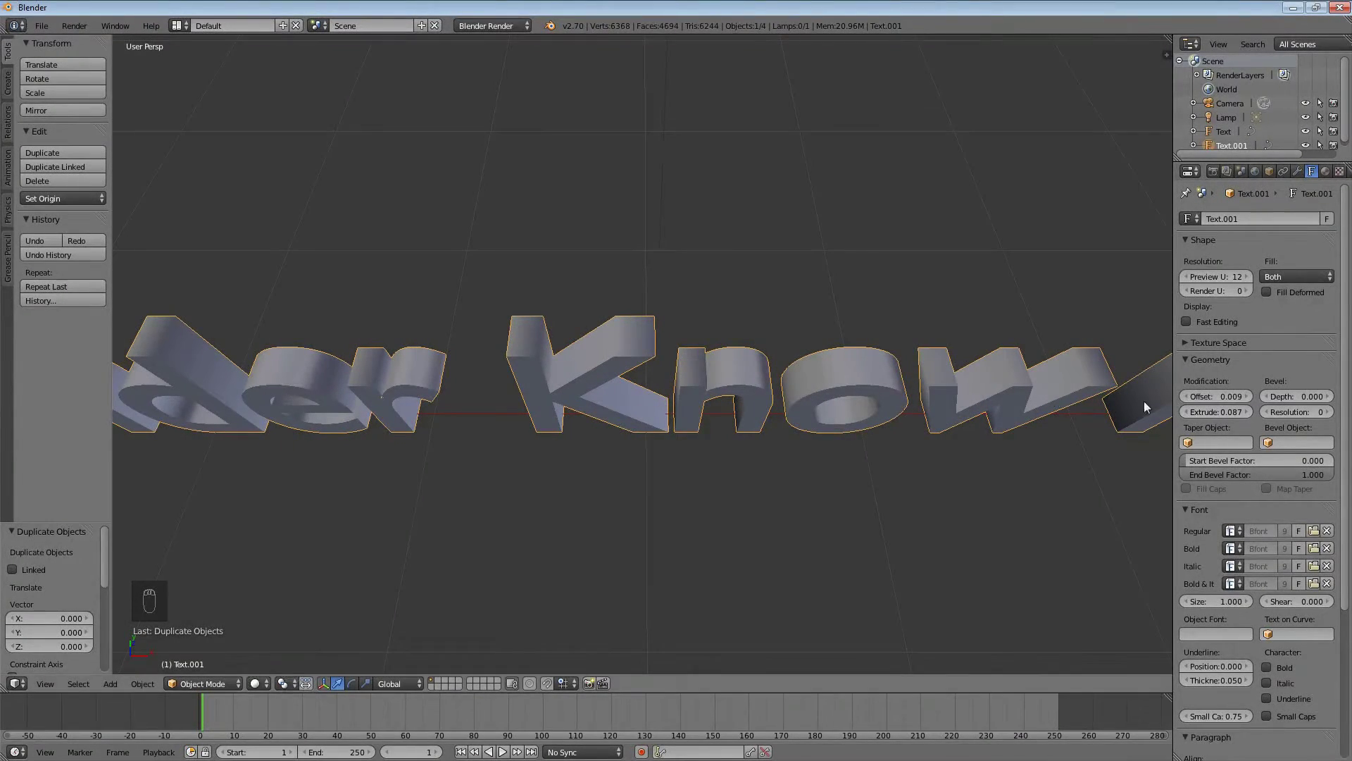
pyautogui.moveTo(1226, 402); pyautogui.dragTo(1228, 397)
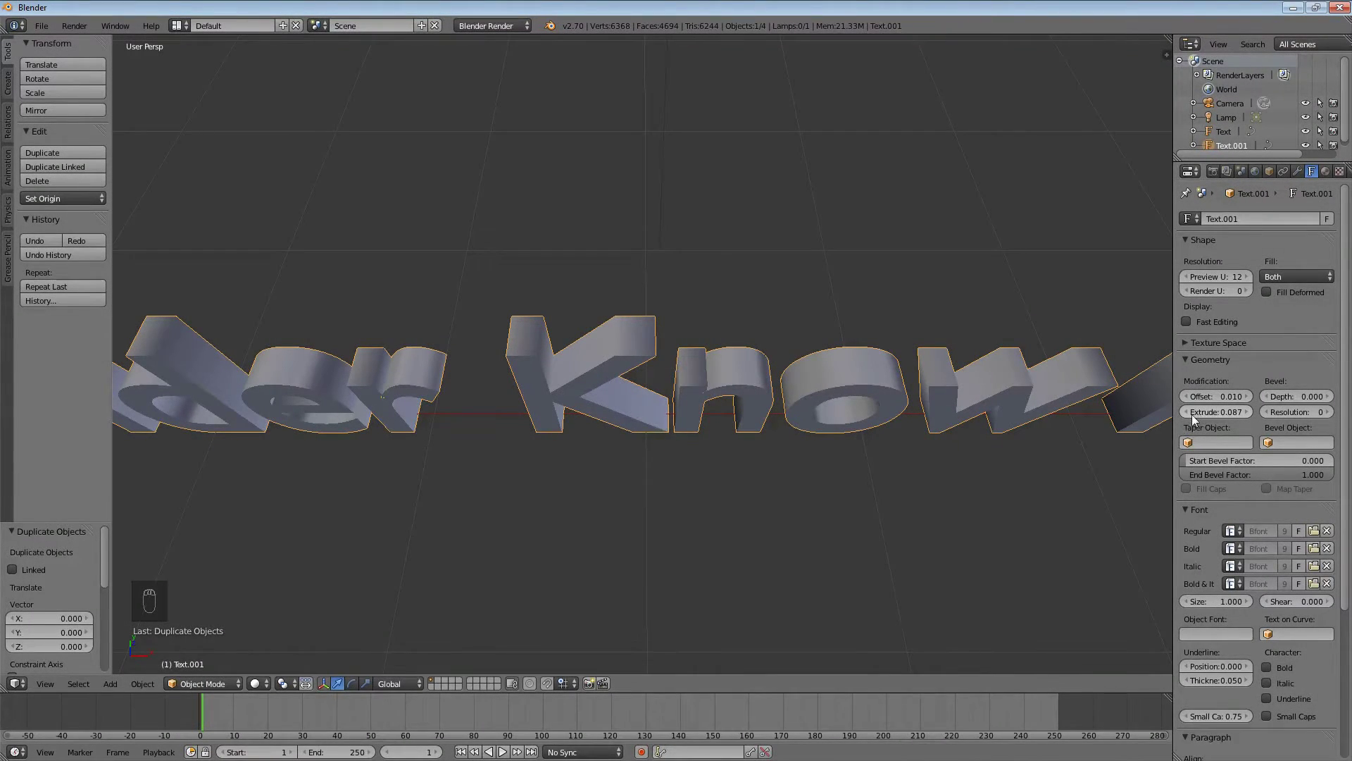
pyautogui.moveTo(1189, 419); pyautogui.dragTo(1190, 419)
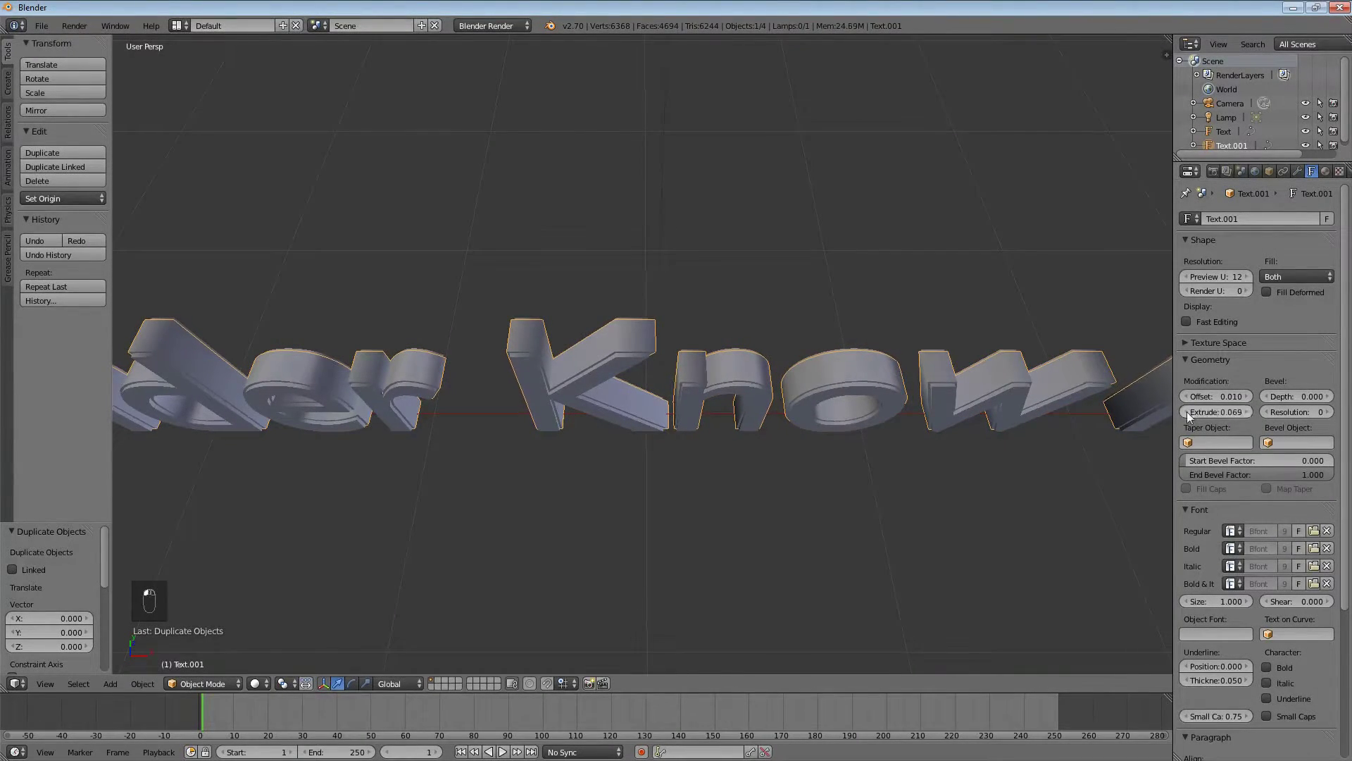
pyautogui.moveTo(888, 400); pyautogui.dragTo(769, 322)
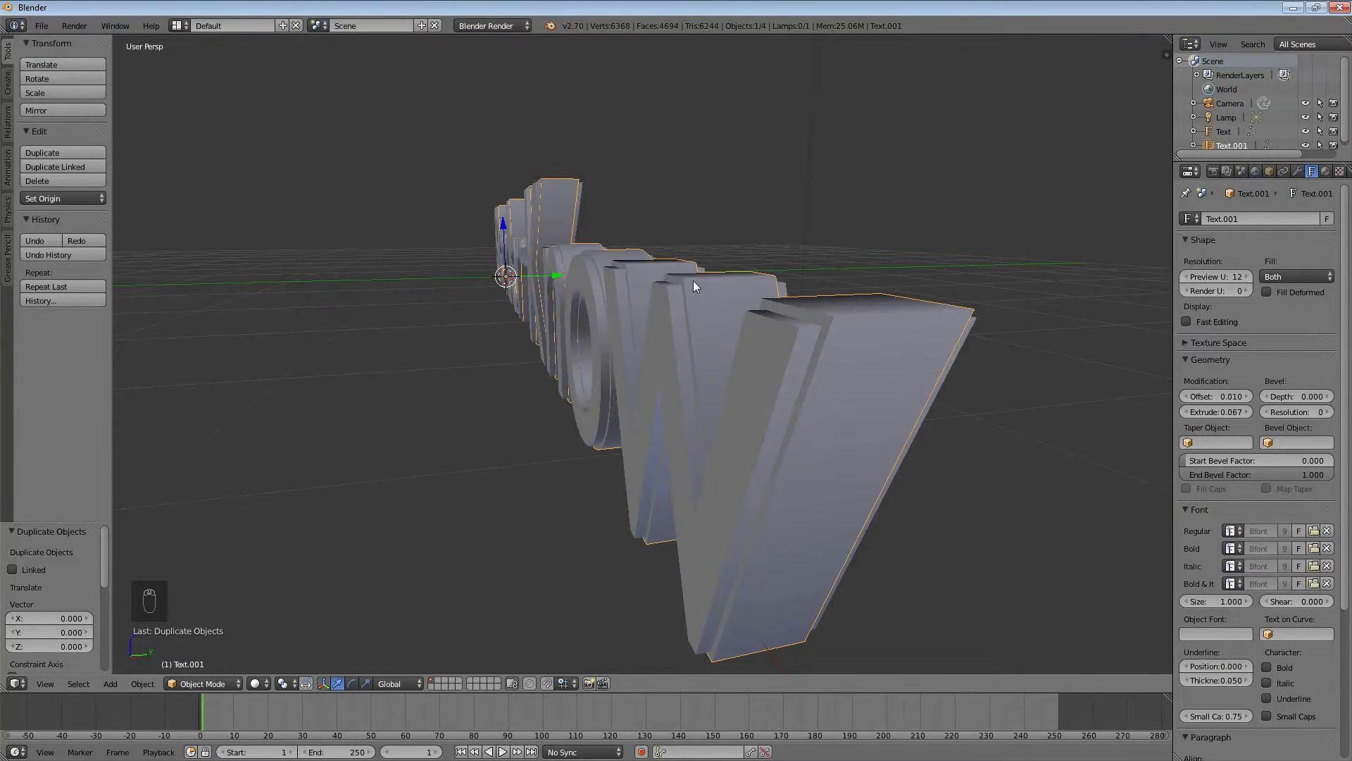
pyautogui.middleClick(697, 285)
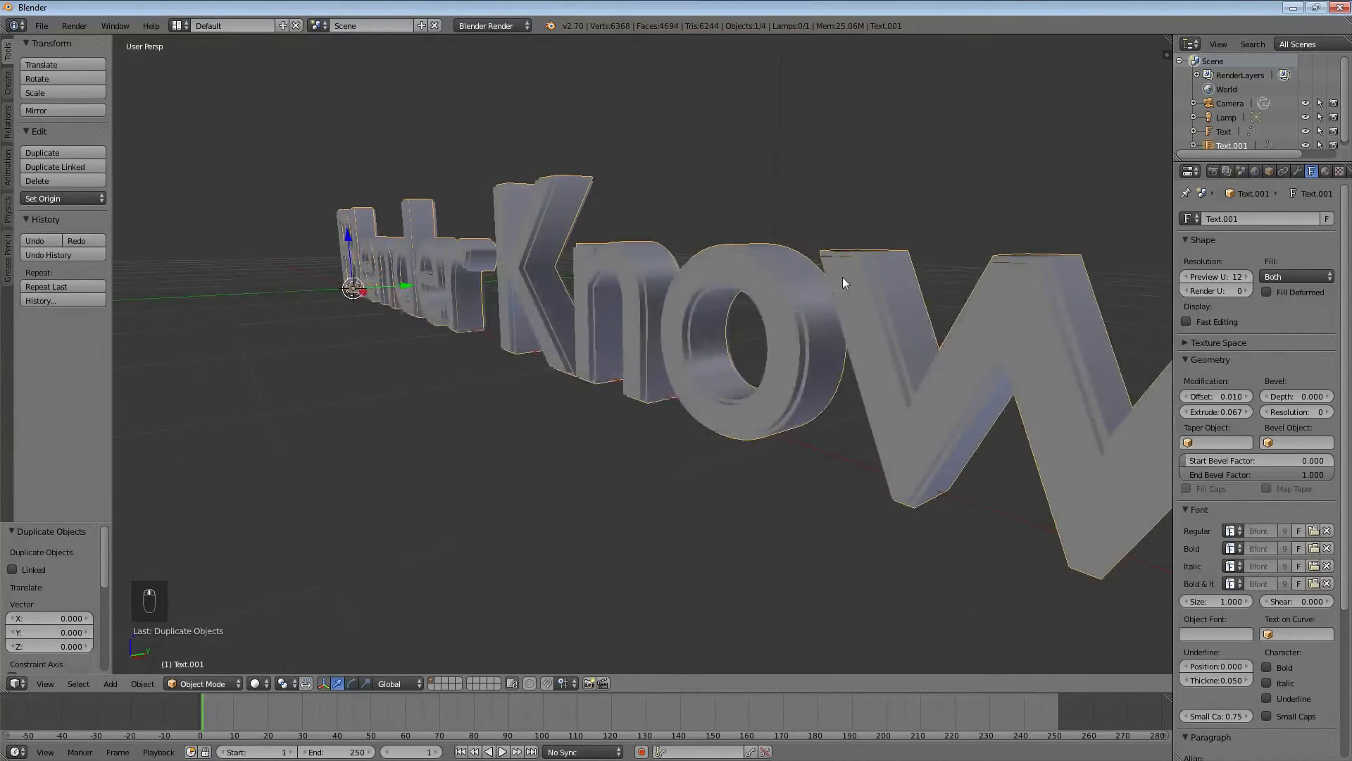
pyautogui.middleClick(695, 327)
pyautogui.moveTo(443, 323); pyautogui.dragTo(877, 420)
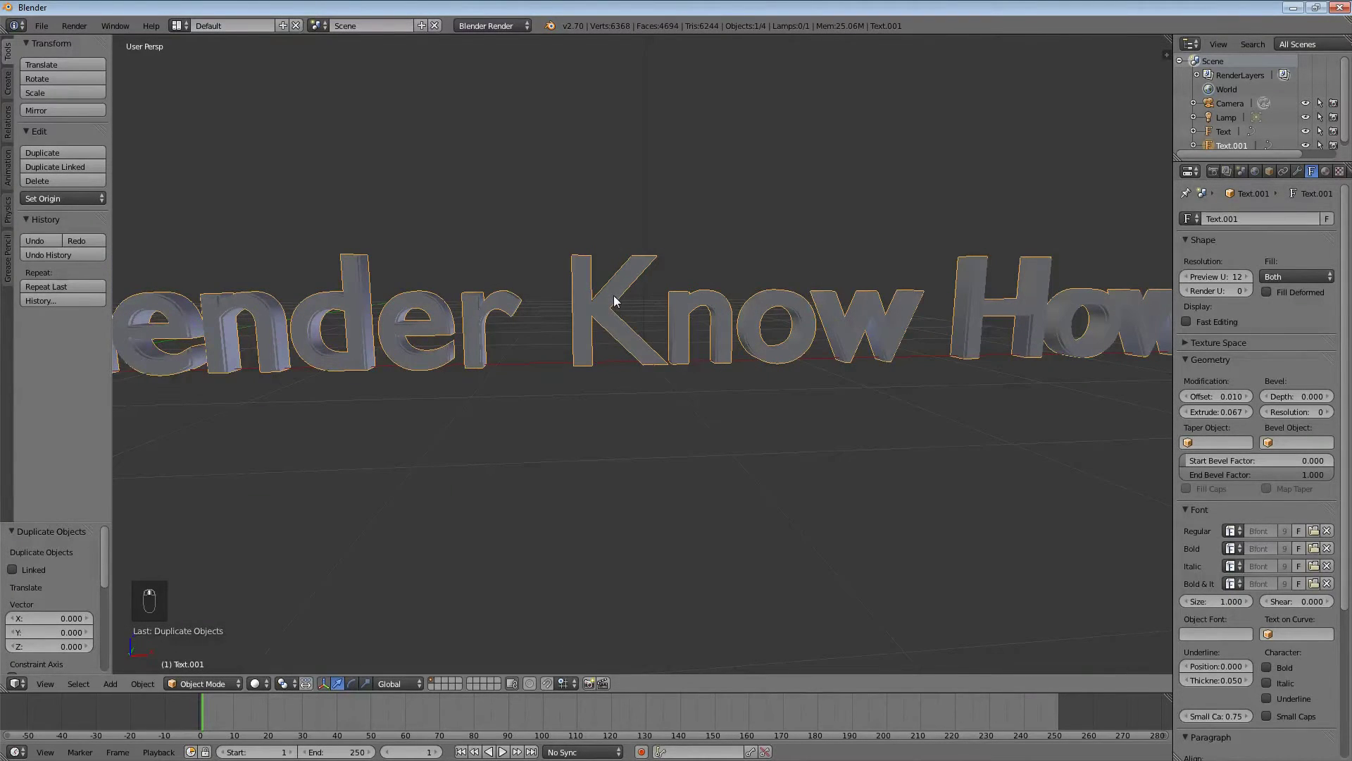
pyautogui.press('KP_1')
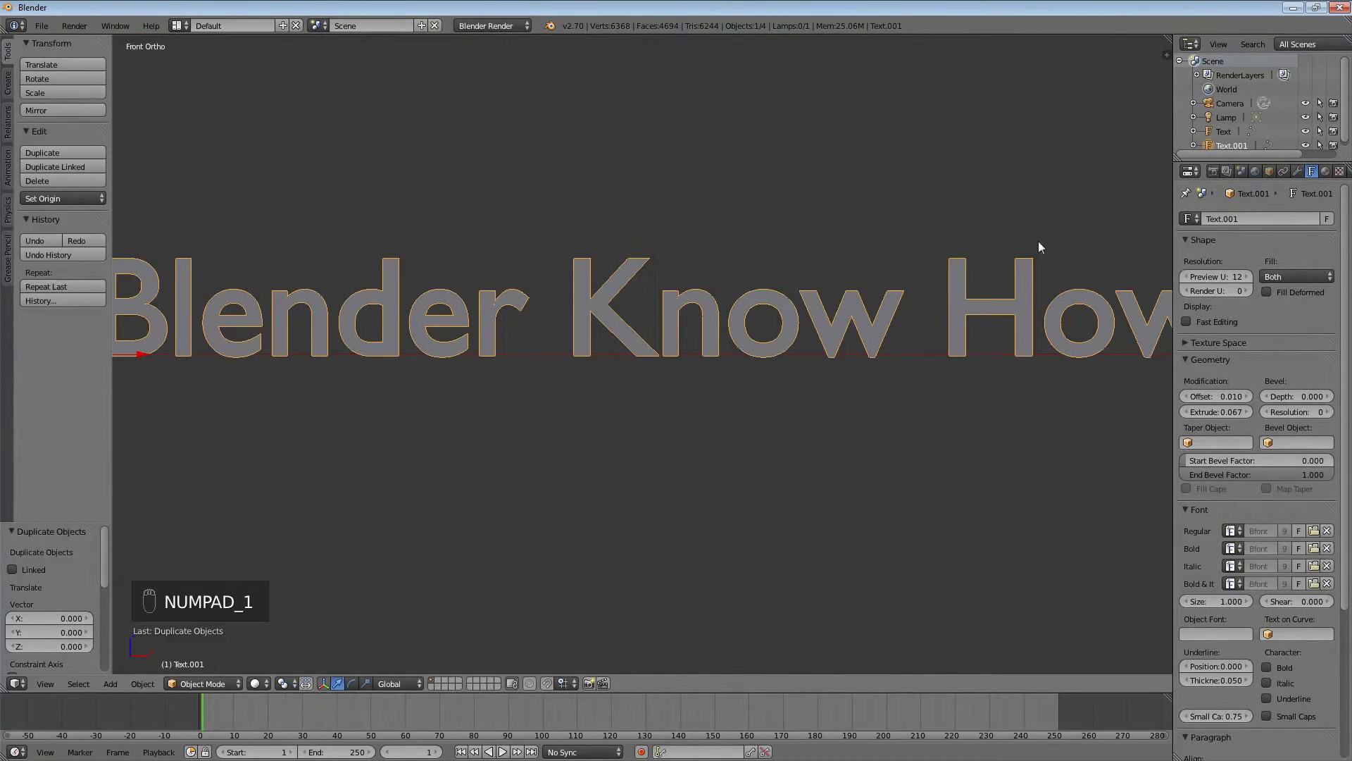
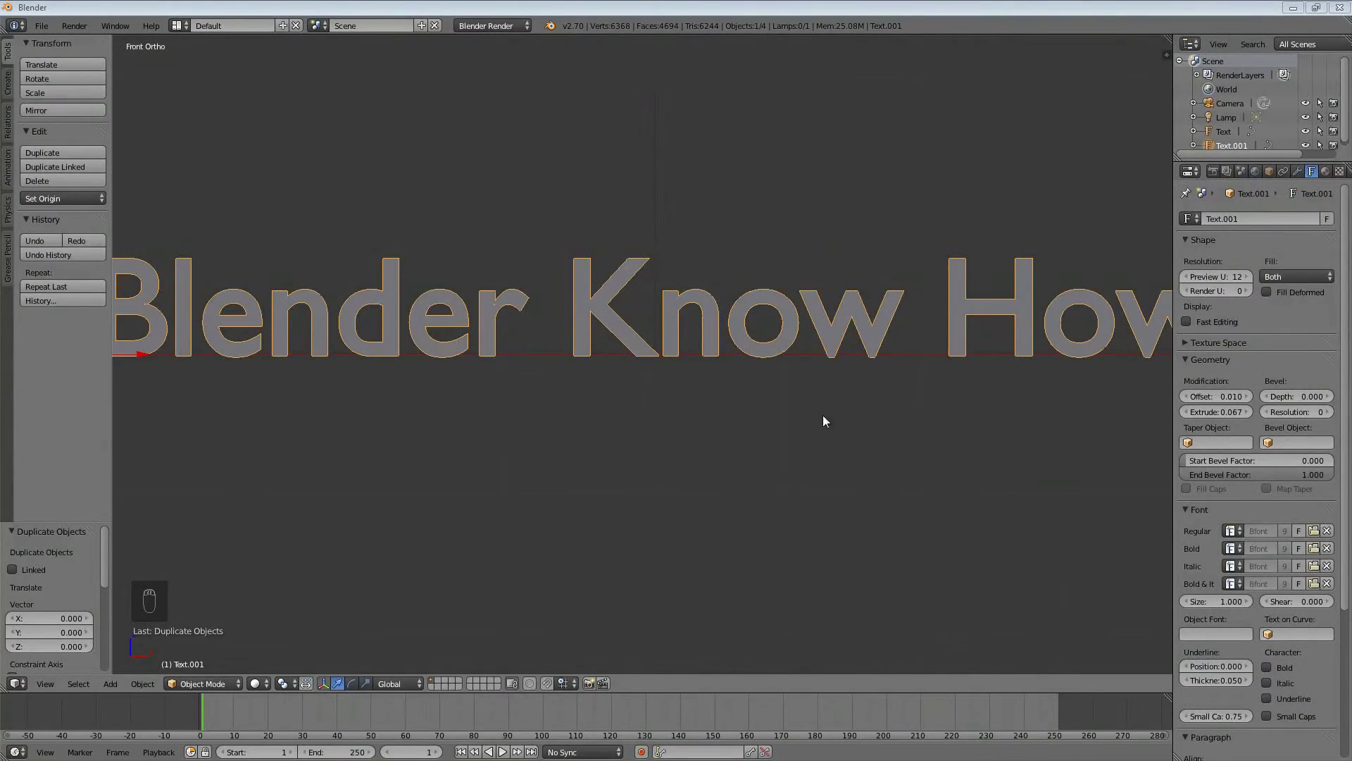
pyautogui.moveTo(699, 305); pyautogui.dragTo(698, 328)
pyautogui.moveTo(698, 327); pyautogui.dragTo(687, 359)
# Step: Switch the renderer to Cycles and add a new material, Material.002, to the original text
pyautogui.middleClick(676, 375)
pyautogui.middleClick(679, 372)
pyautogui.middleClick(686, 369)
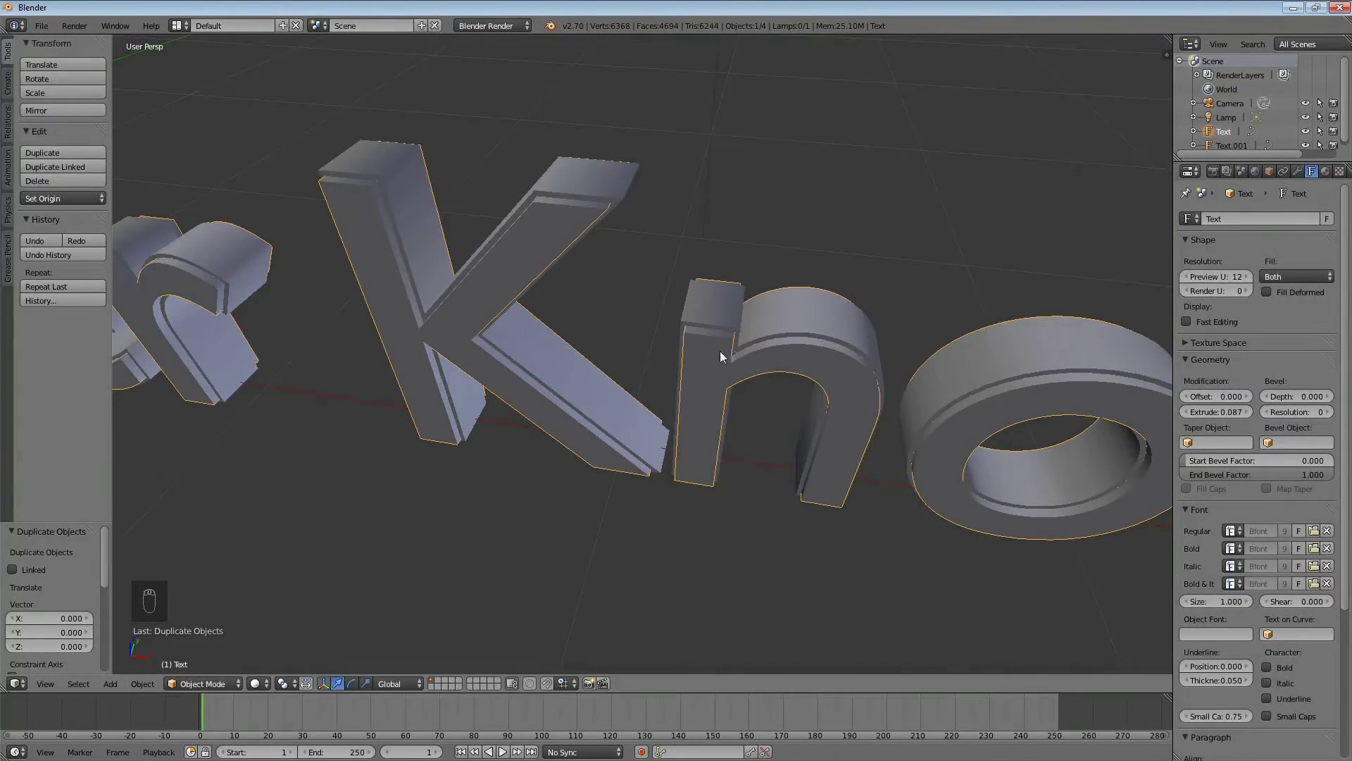
pyautogui.moveTo(929, 237); pyautogui.dragTo(1330, 175)
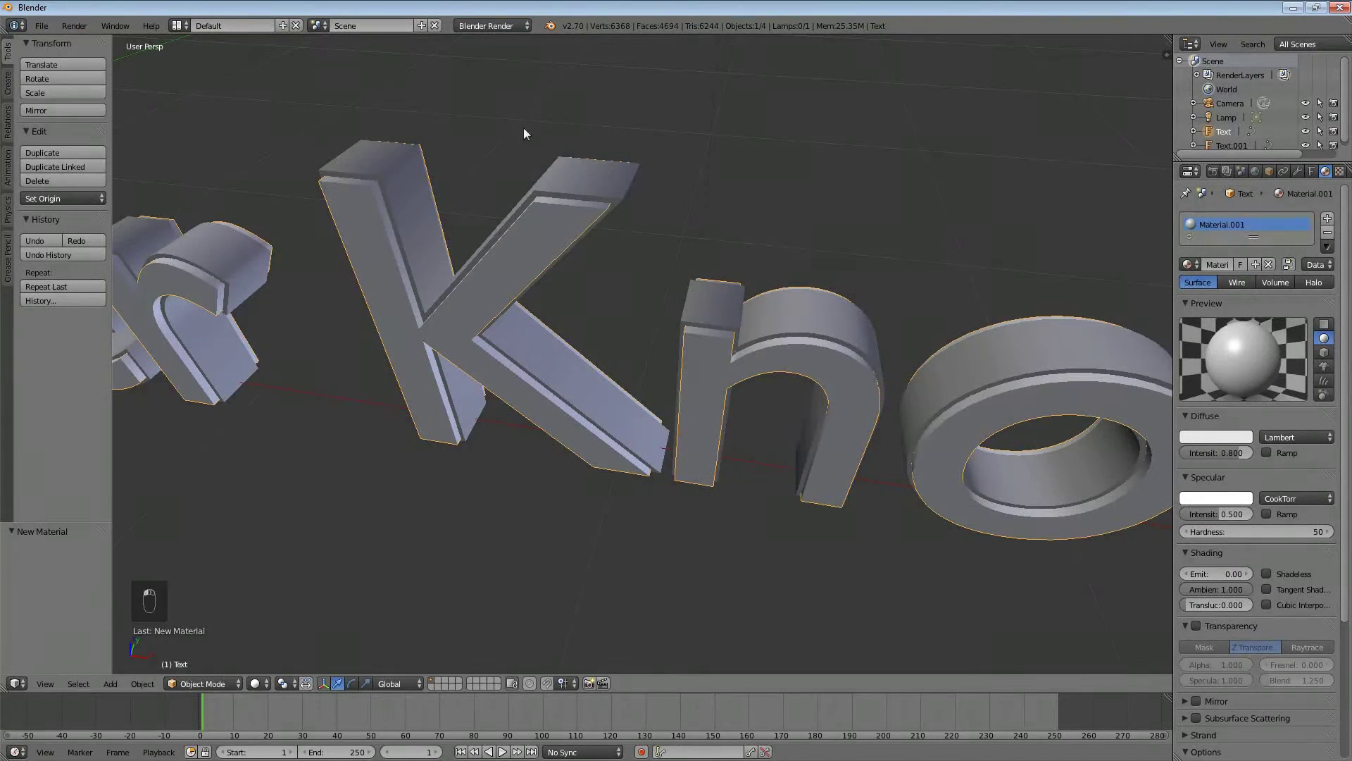
pyautogui.middleClick(512, 38)
pyautogui.moveTo(1332, 239); pyautogui.dragTo(810, 202)
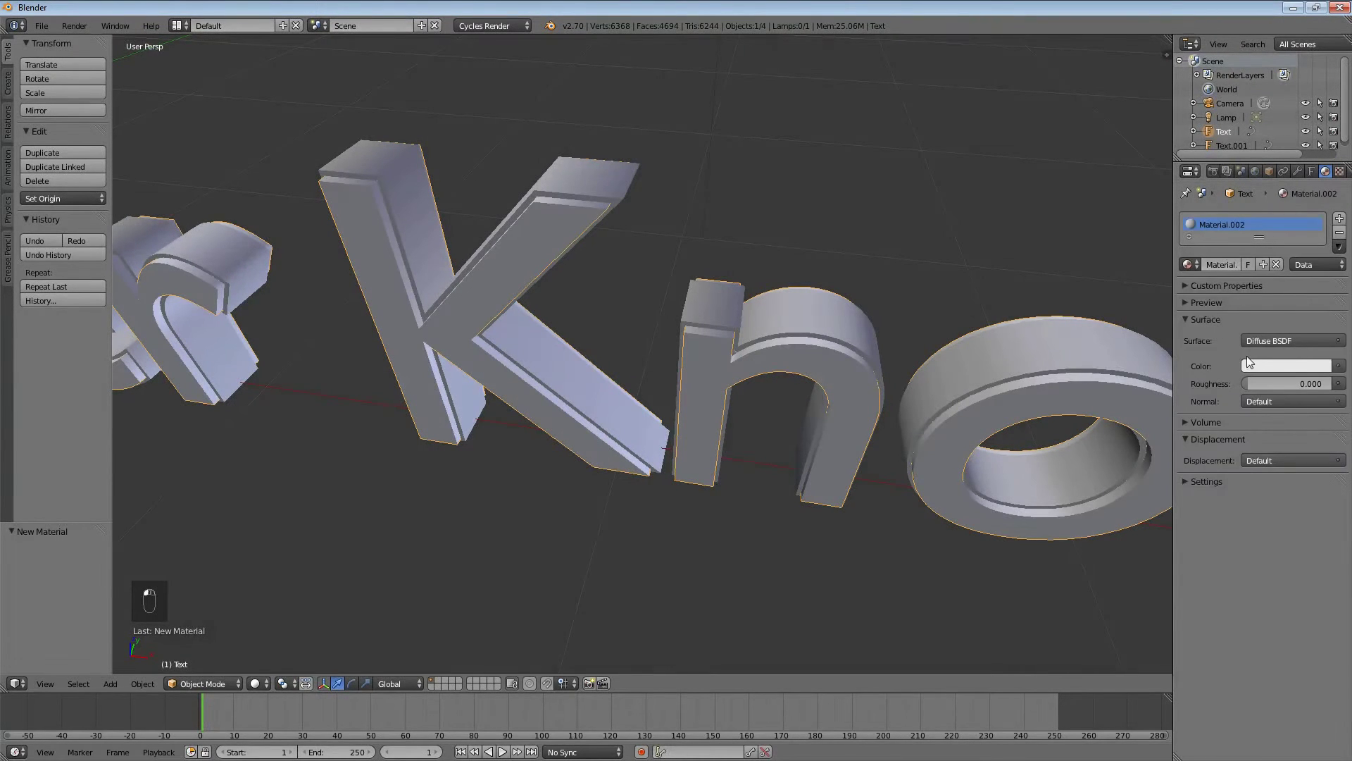
pyautogui.click(1253, 359)
# Step: Bring up the surface shader list for Material.002 to swap Diffuse BSDF for Emission
pyautogui.middleClick(1250, 366)
pyautogui.middleClick(1283, 357)
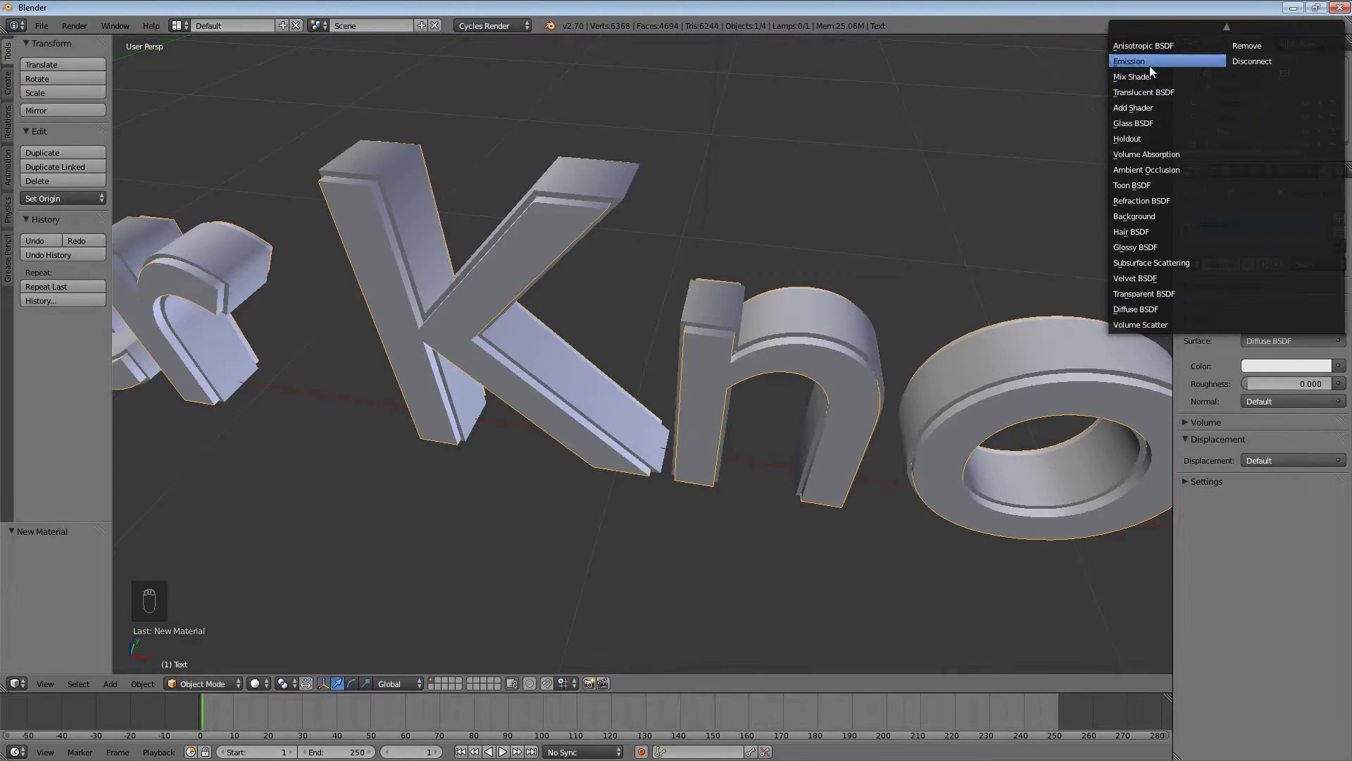
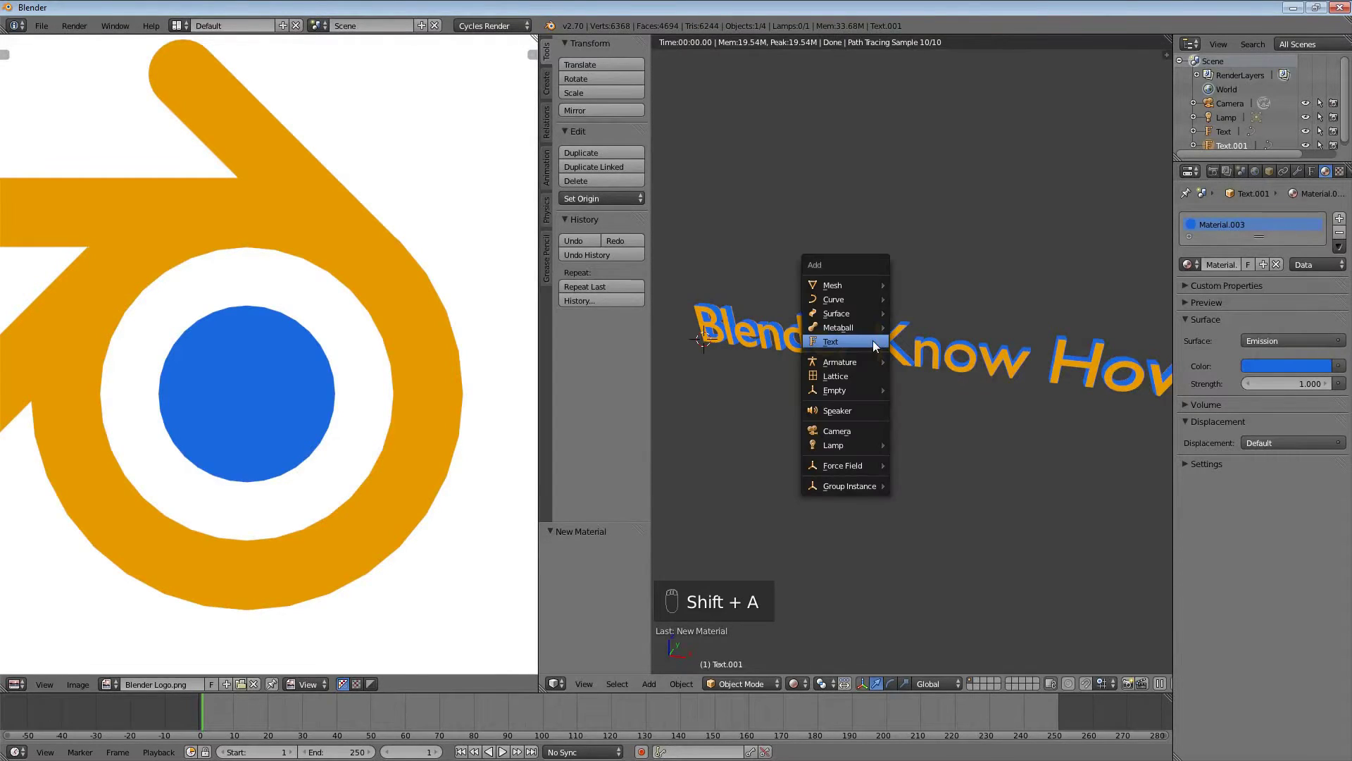
# Step: Add a plane beneath the text, scale and position it as a floor, previewing it in Rendered shading
pyautogui.press('s')
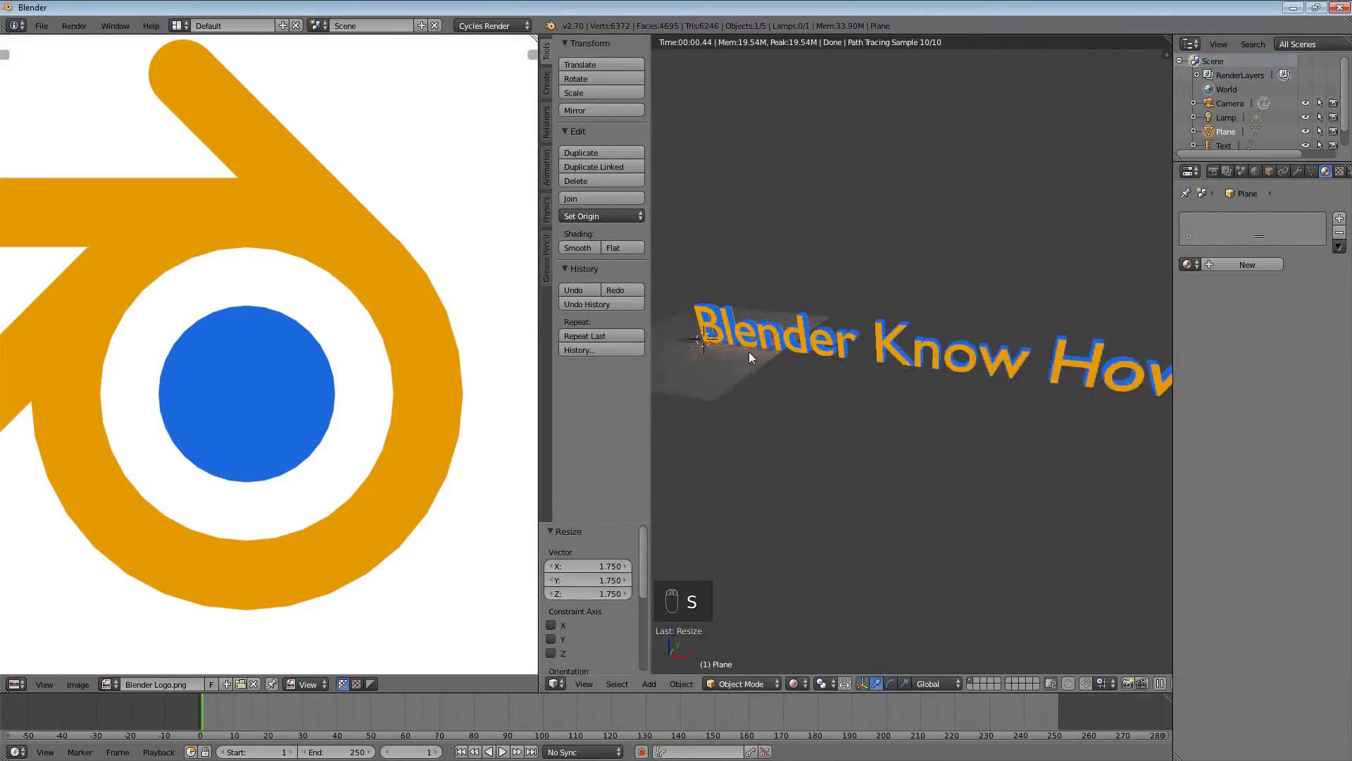
pyautogui.press('s')
pyautogui.press('g')
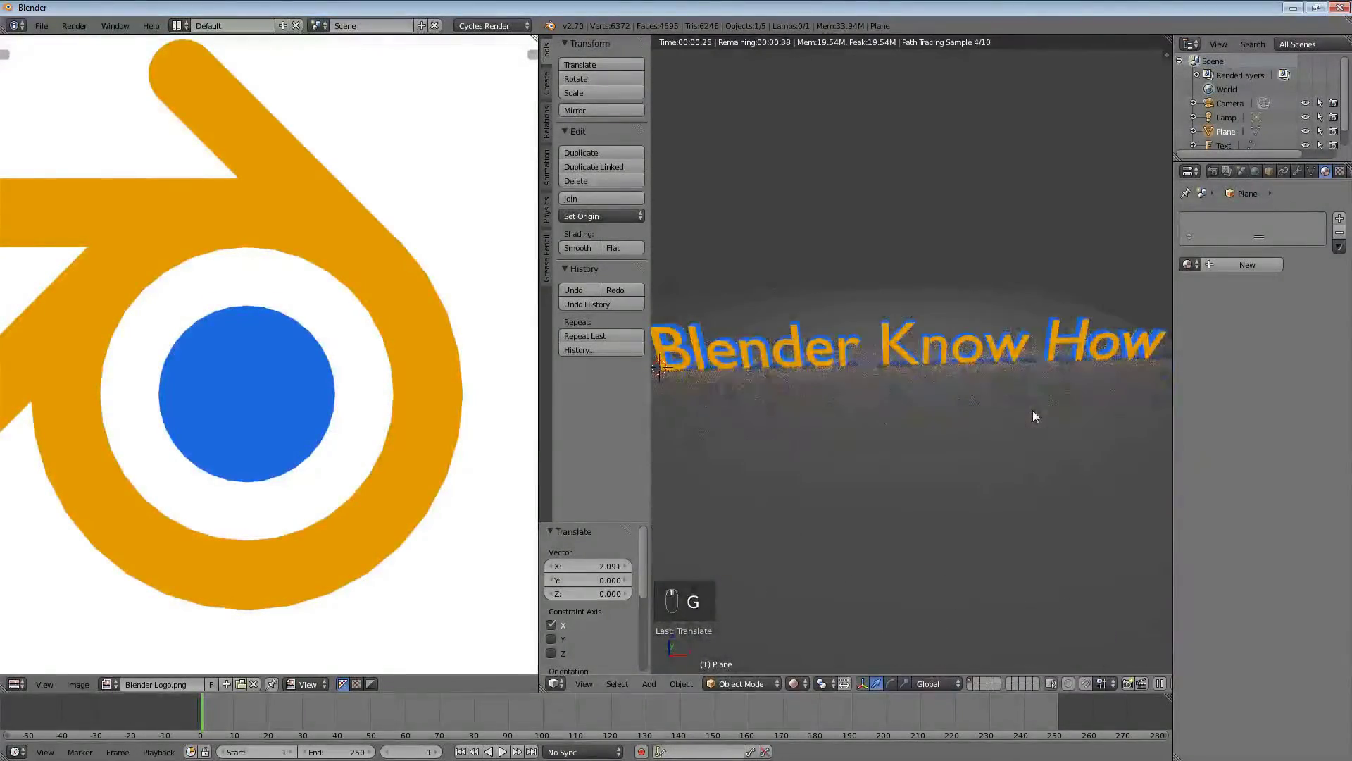
pyautogui.press('KP_1')
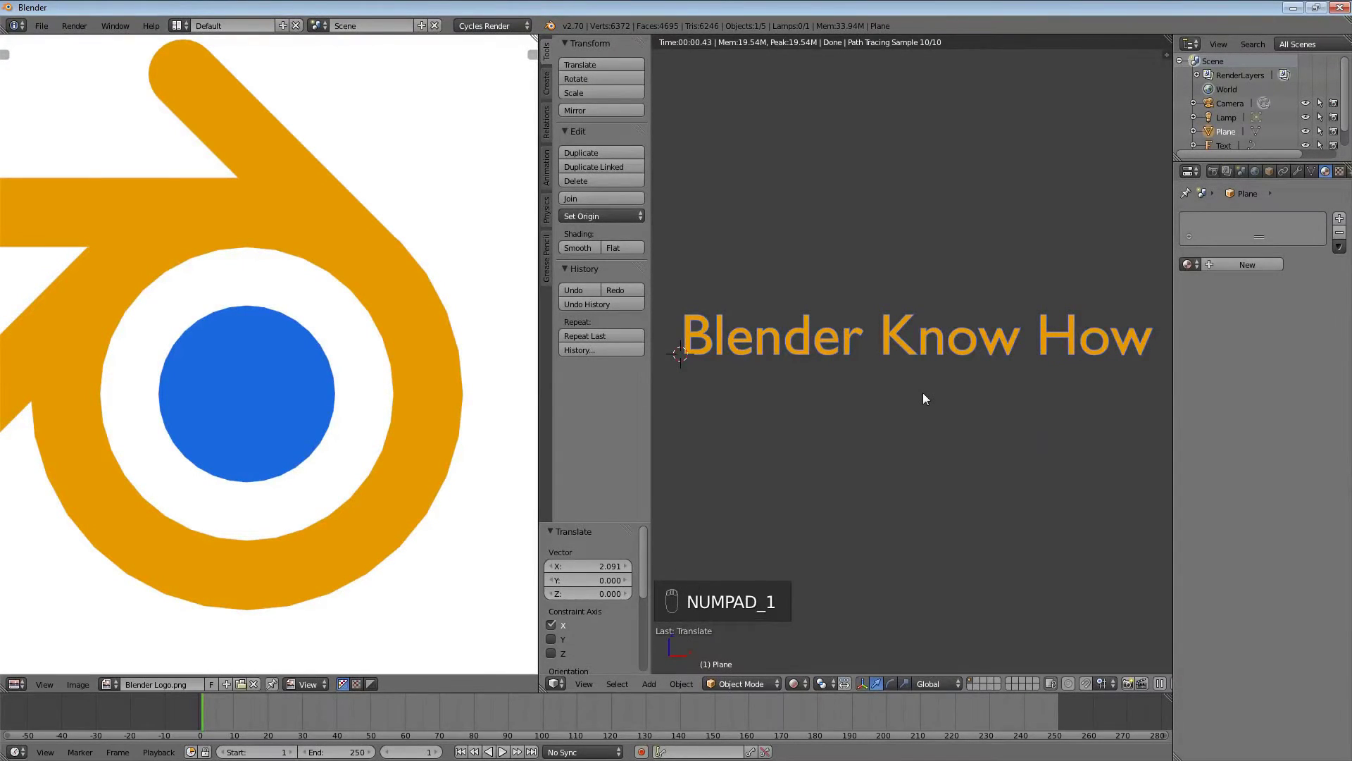
pyautogui.press('z')
pyautogui.press('g')
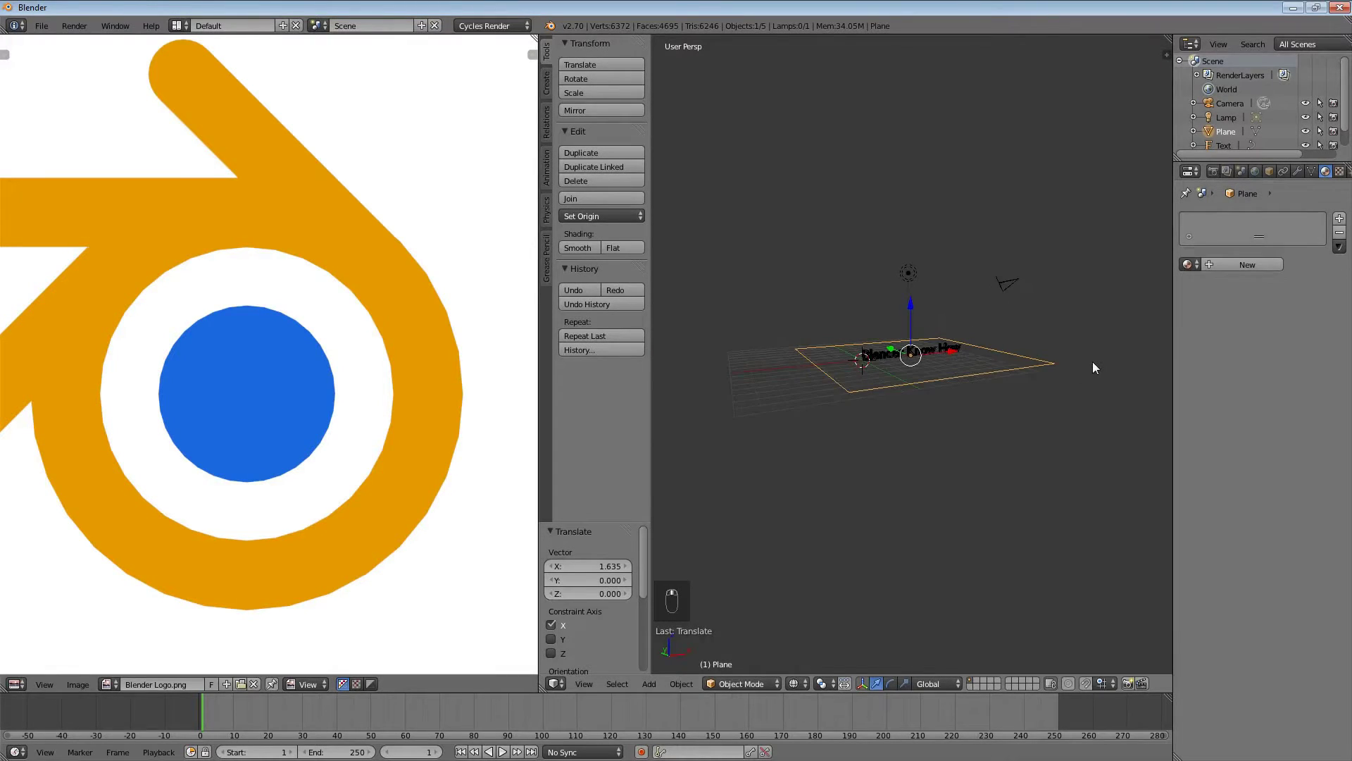
# Step: From the front view, move and scale the floor plane so it is much larger
pyautogui.press('KP_3')
pyautogui.press('KP_1')
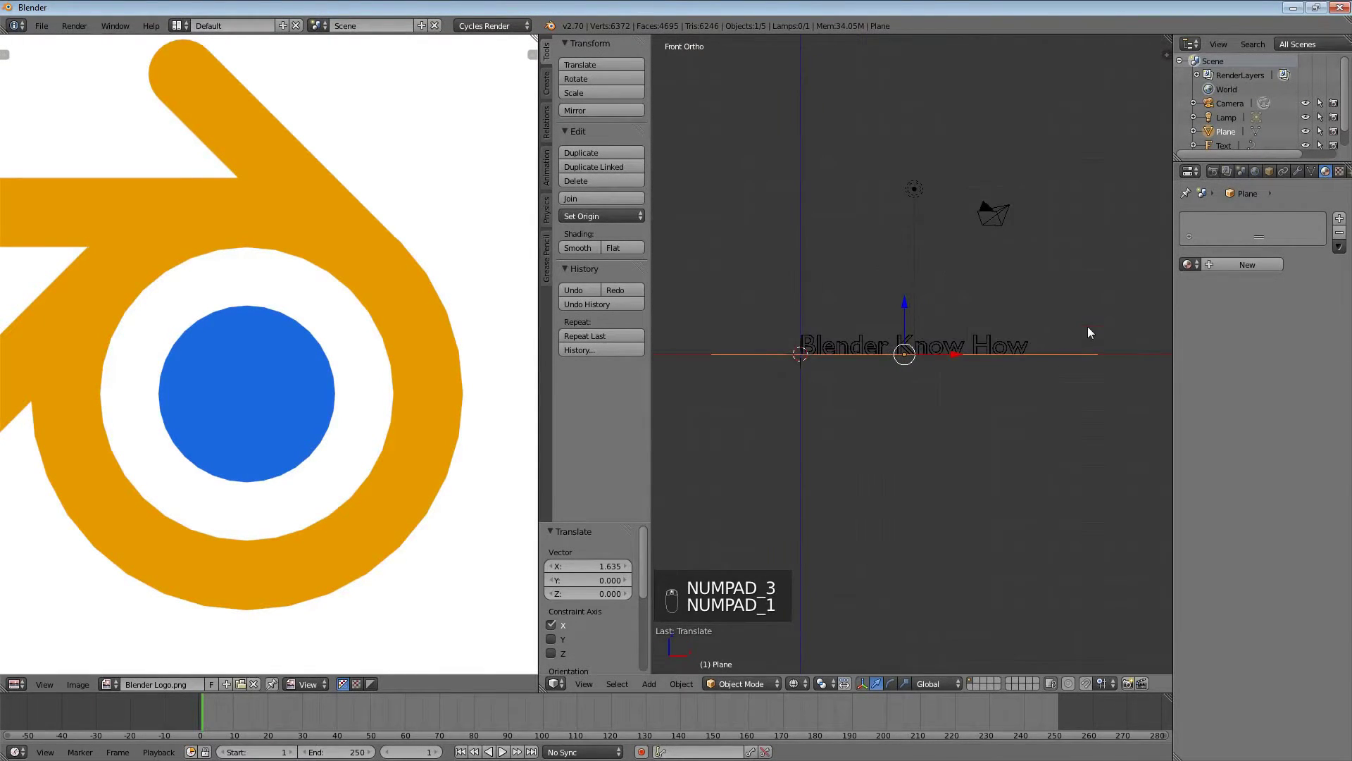
pyautogui.press('g')
pyautogui.press('s')
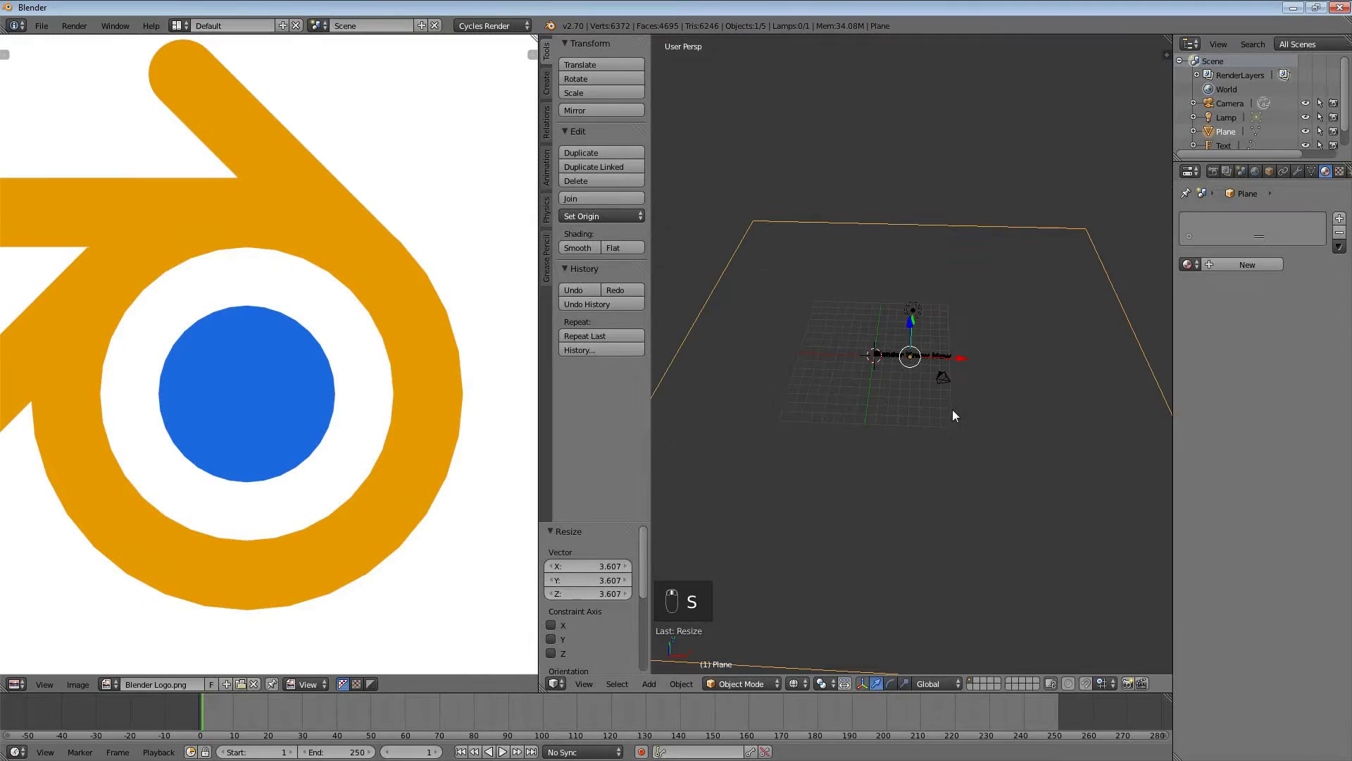
# Step: From the side view, duplicate the plane as Plane.001 and rotate it upright as a backdrop wall
pyautogui.press('KP_3')
pyautogui.press('shift+d')
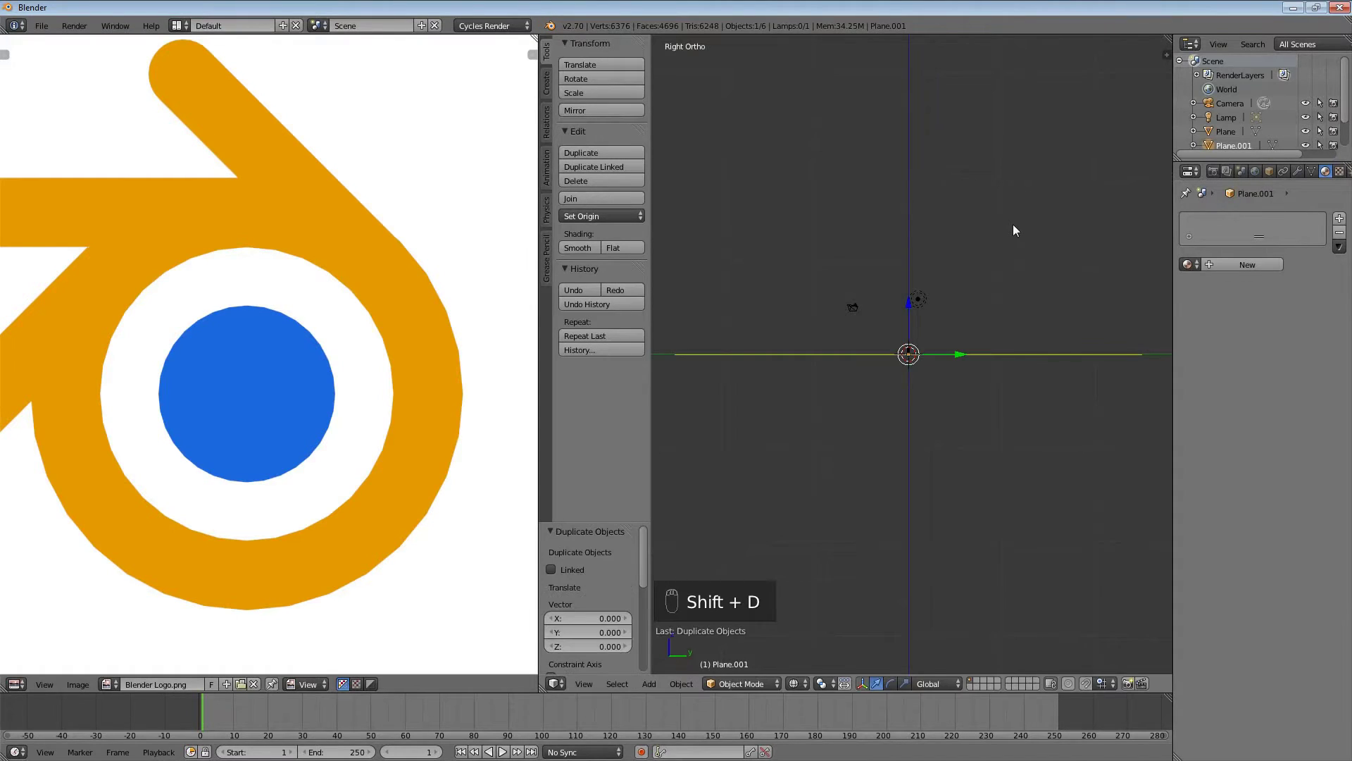
pyautogui.press('r')
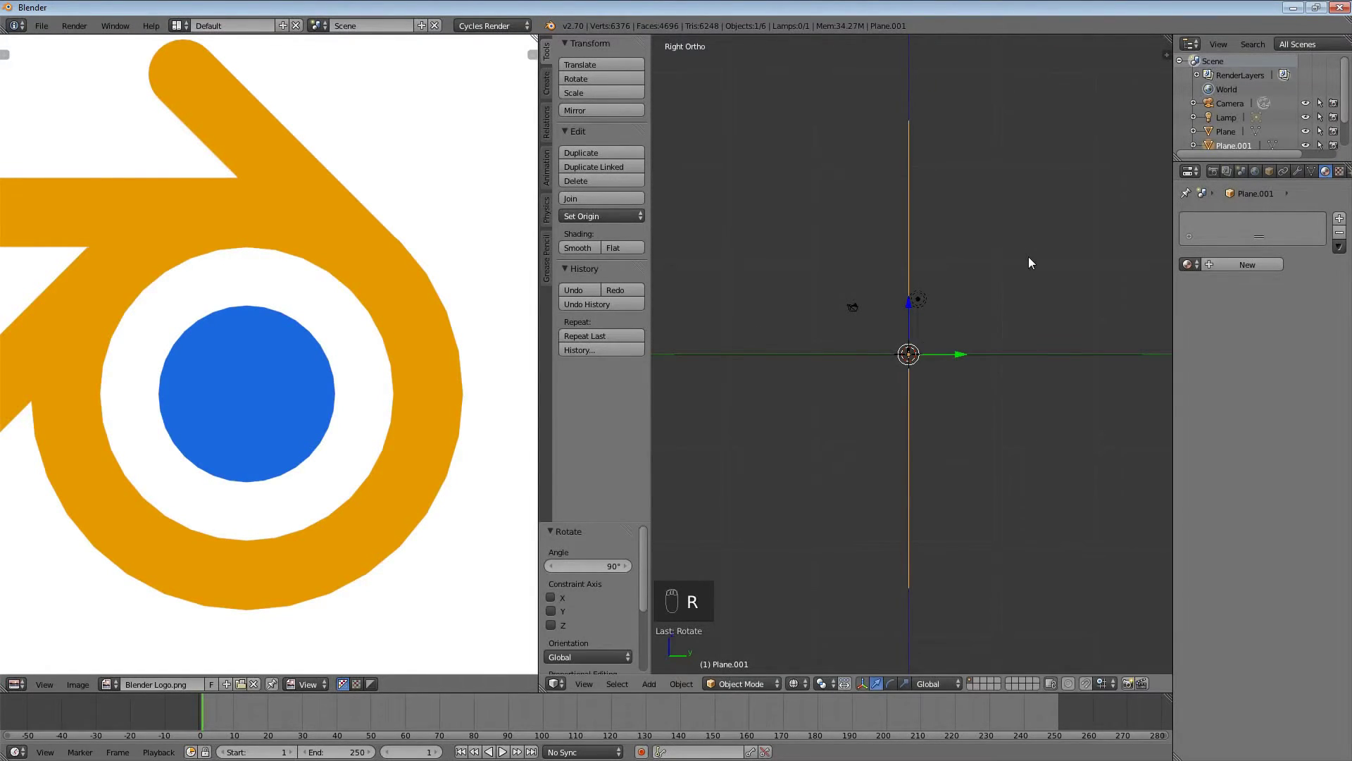
# Step: From the side view, move and scale the vertical plane into a large wall behind the text at the floor's edge
pyautogui.click(890, 351)
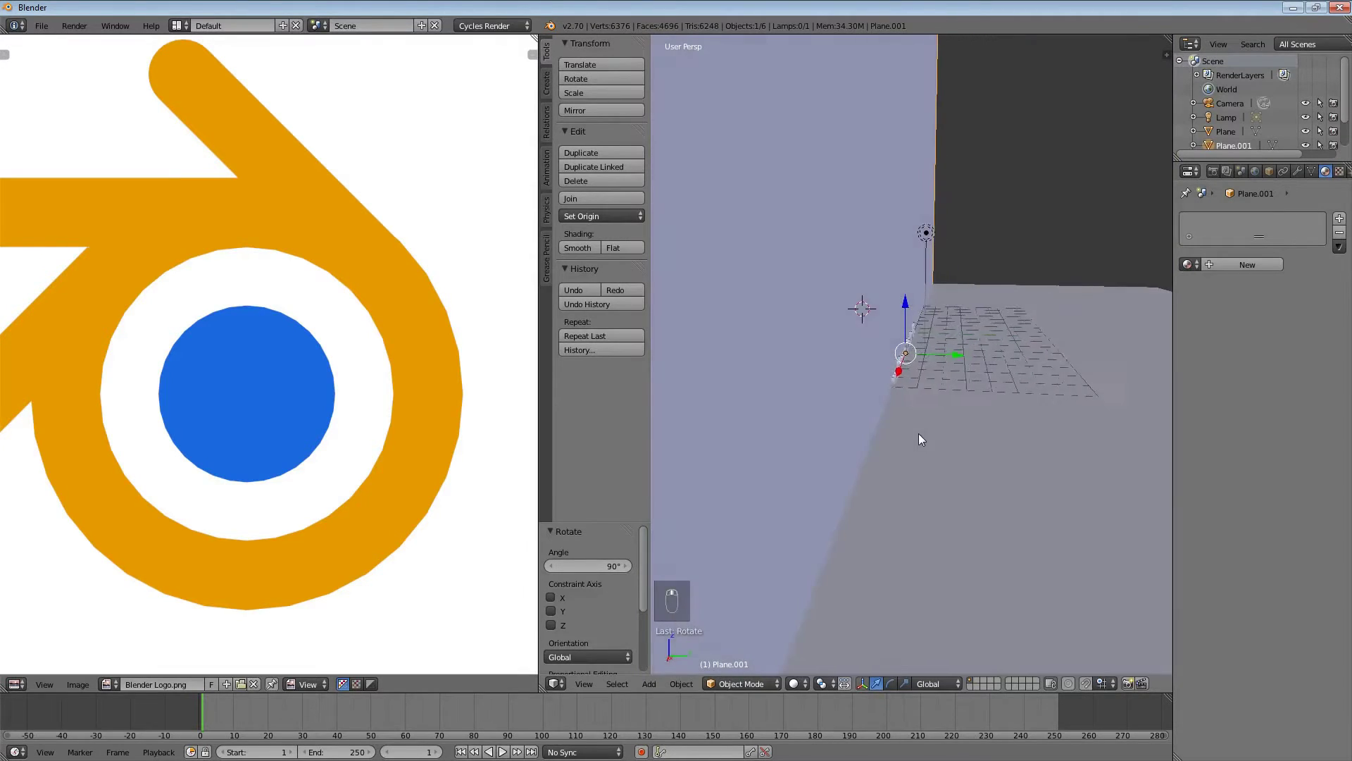
pyautogui.moveTo(909, 308); pyautogui.dragTo(951, 370)
pyautogui.press('KP_3')
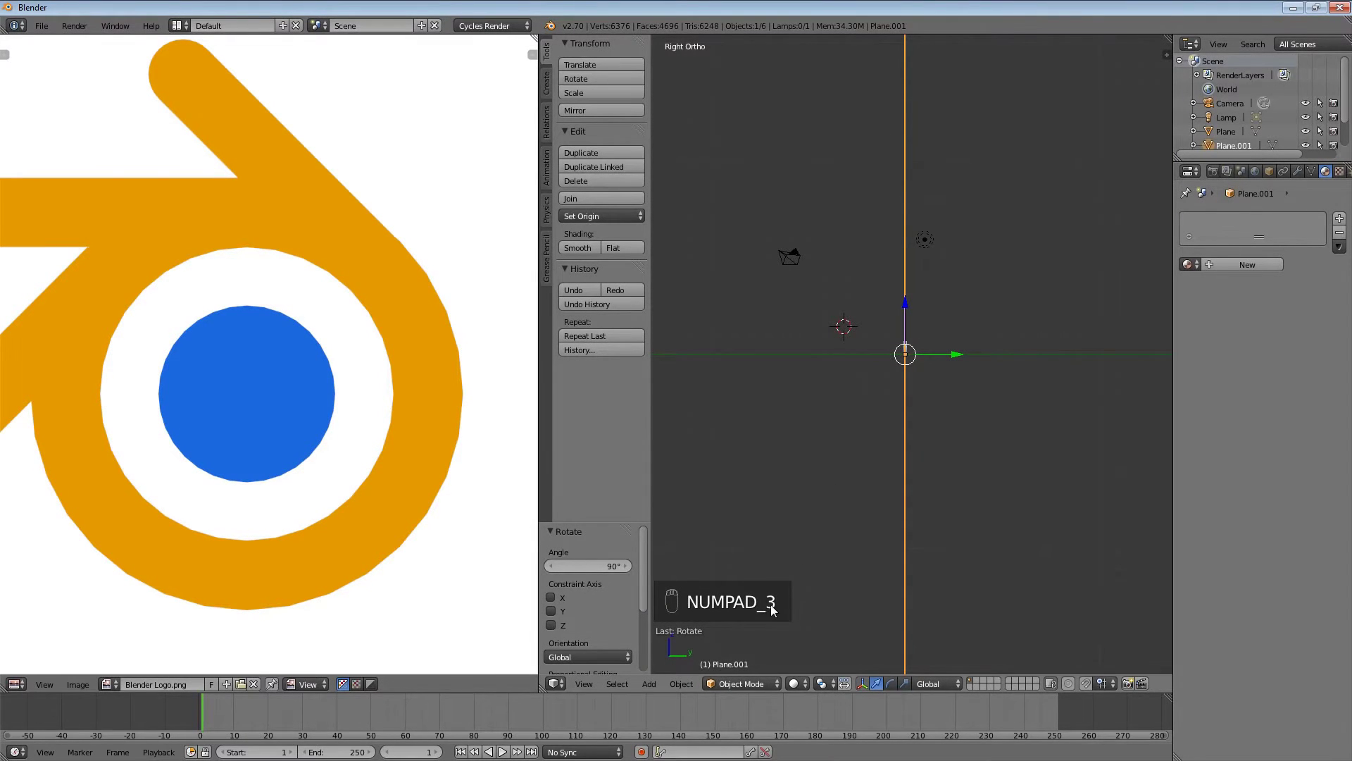
pyautogui.moveTo(916, 366); pyautogui.dragTo(874, 395)
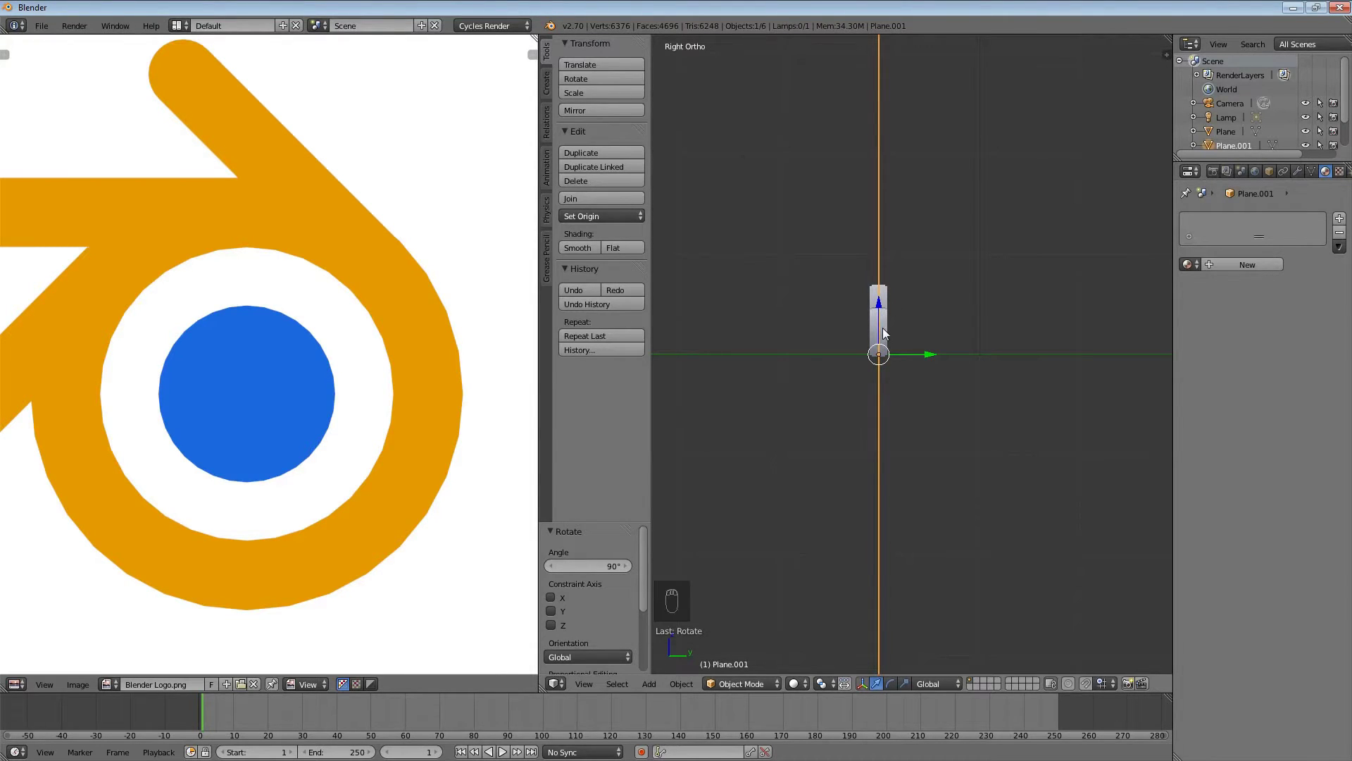
pyautogui.press('g')
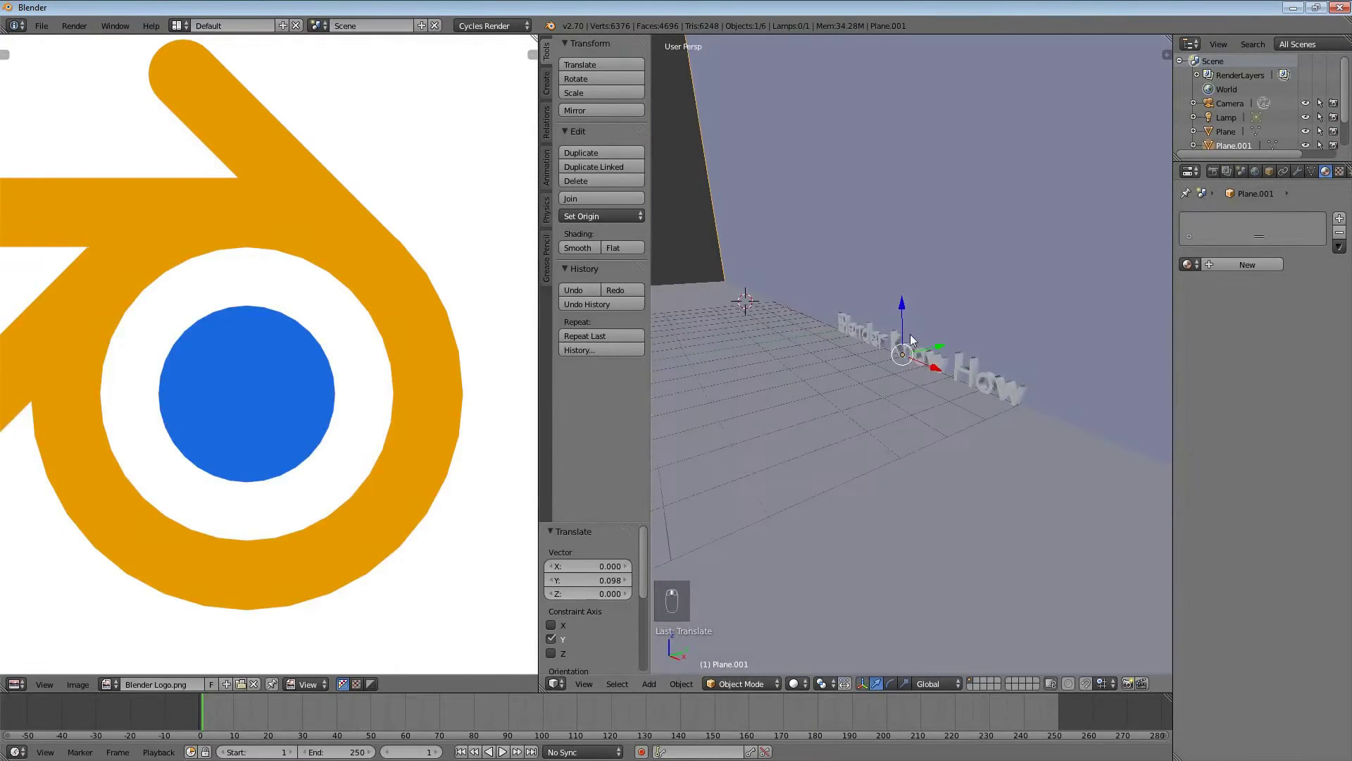
# Step: Switch to the camera view, select the camera and begin rotating it toward the text
pyautogui.press('KP_0')
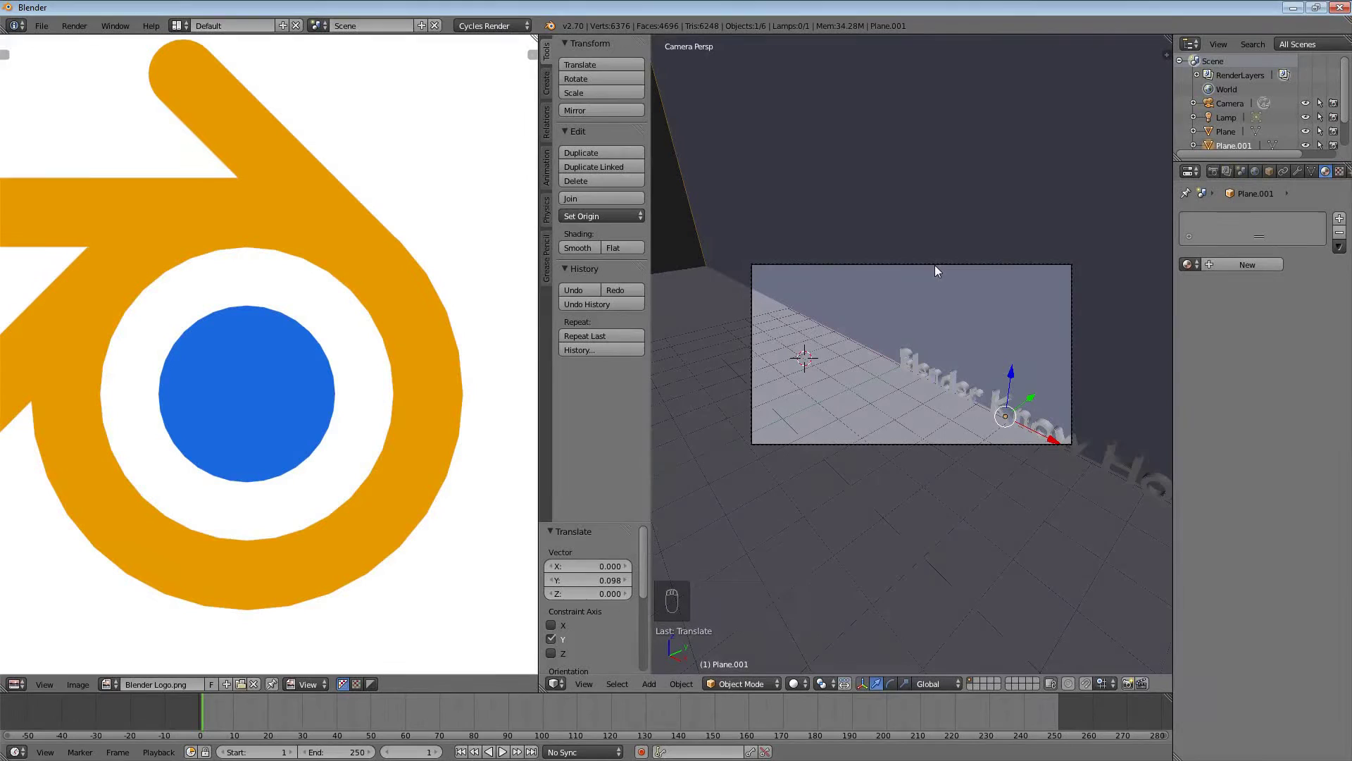
pyautogui.moveTo(938, 265); pyautogui.dragTo(959, 282)
pyautogui.press('g')
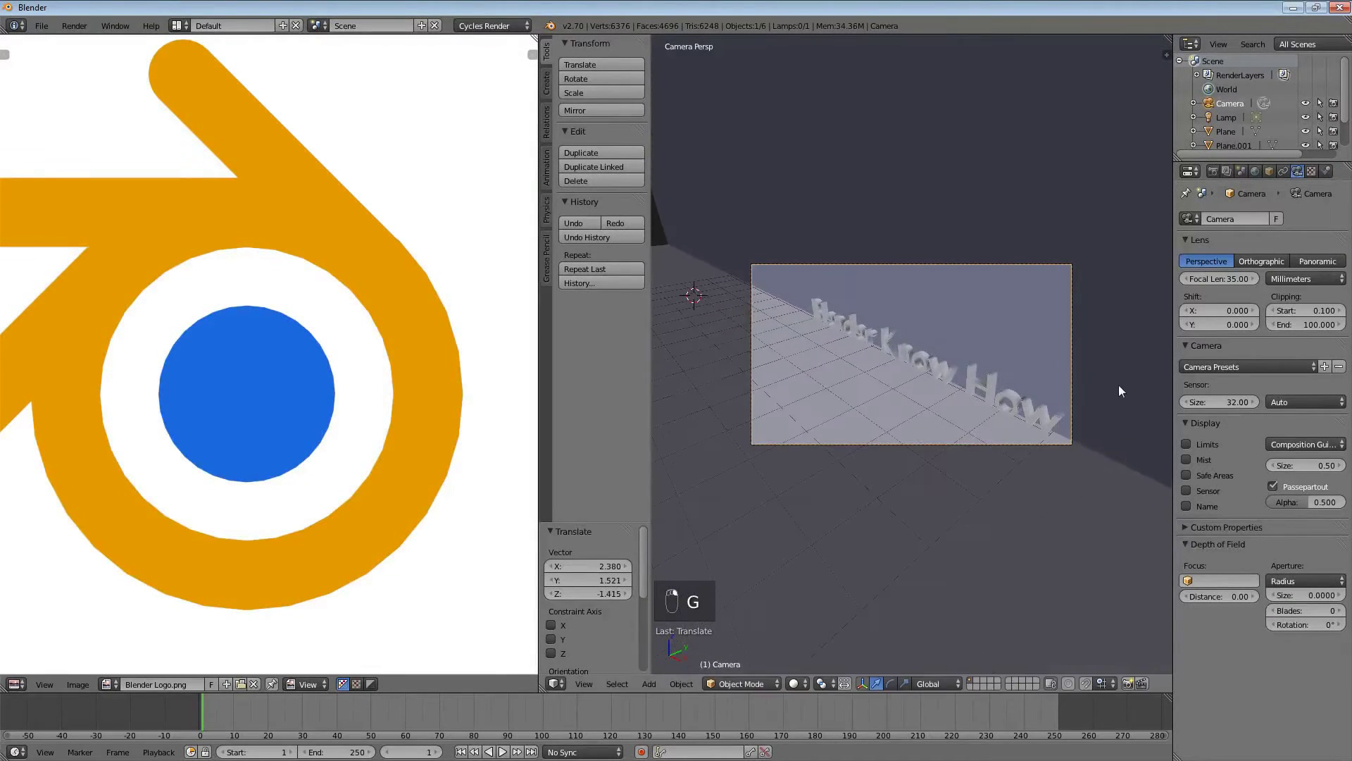
pyautogui.press('r')
pyautogui.press('g')
pyautogui.press('r')
pyautogui.press('r')
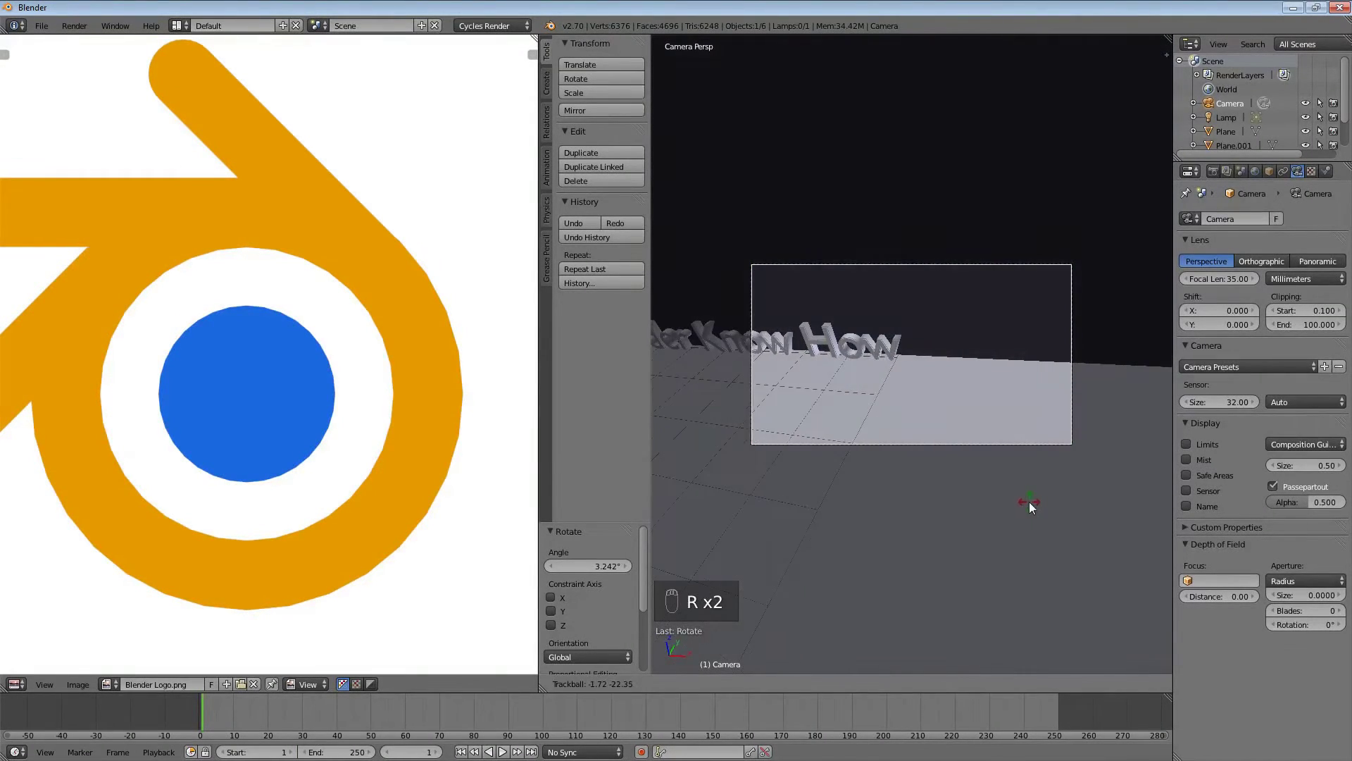
# Step: Refine the camera's position and rotation until the title, floor and backdrop fill the frame
pyautogui.press('g')
pyautogui.press('g')
pyautogui.press('g')
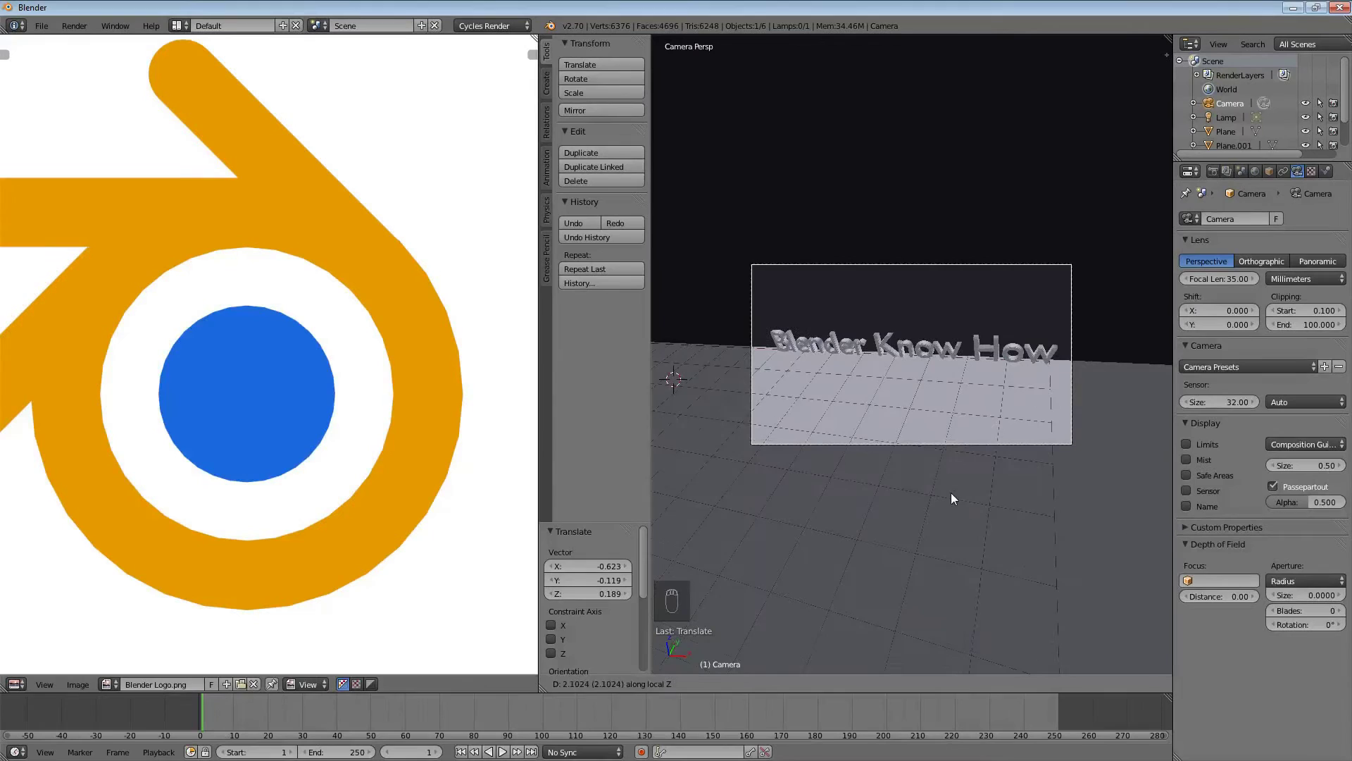
pyautogui.press('r')
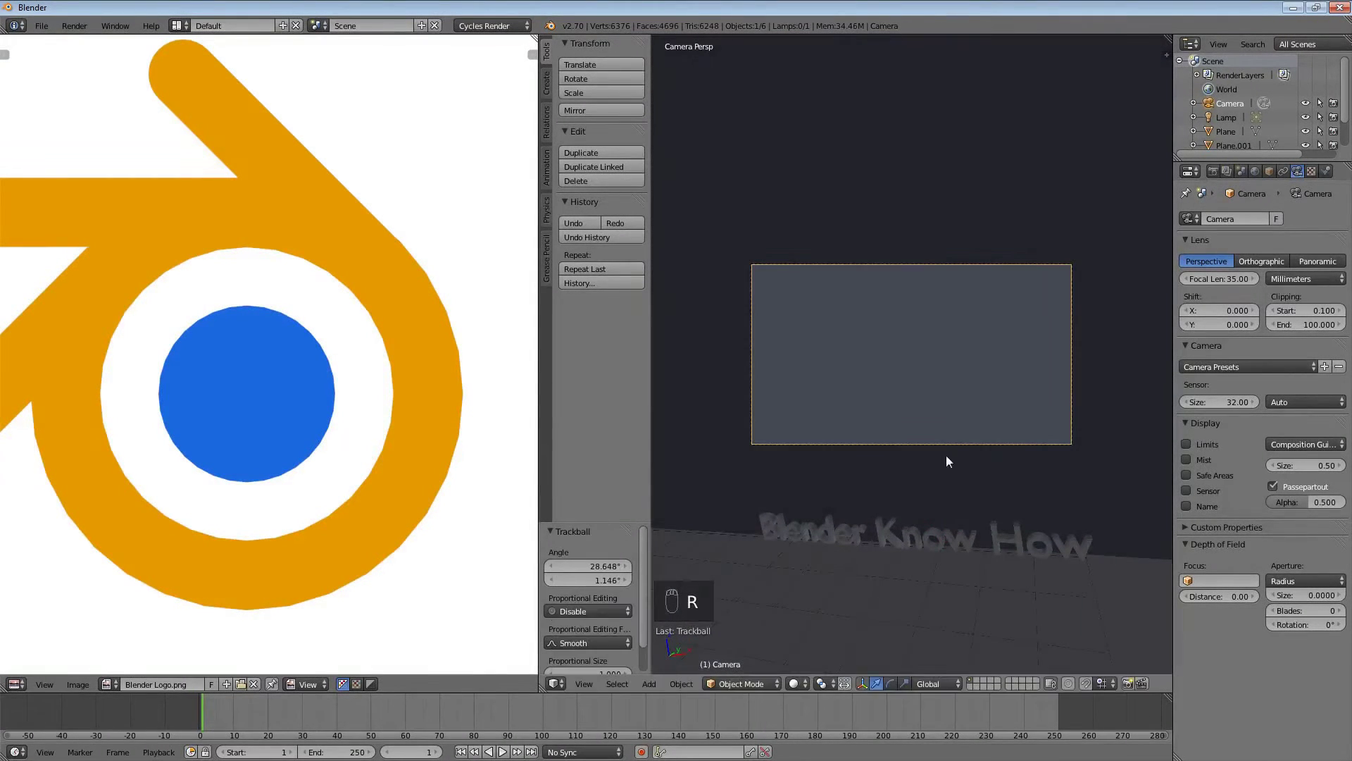
pyautogui.press('g')
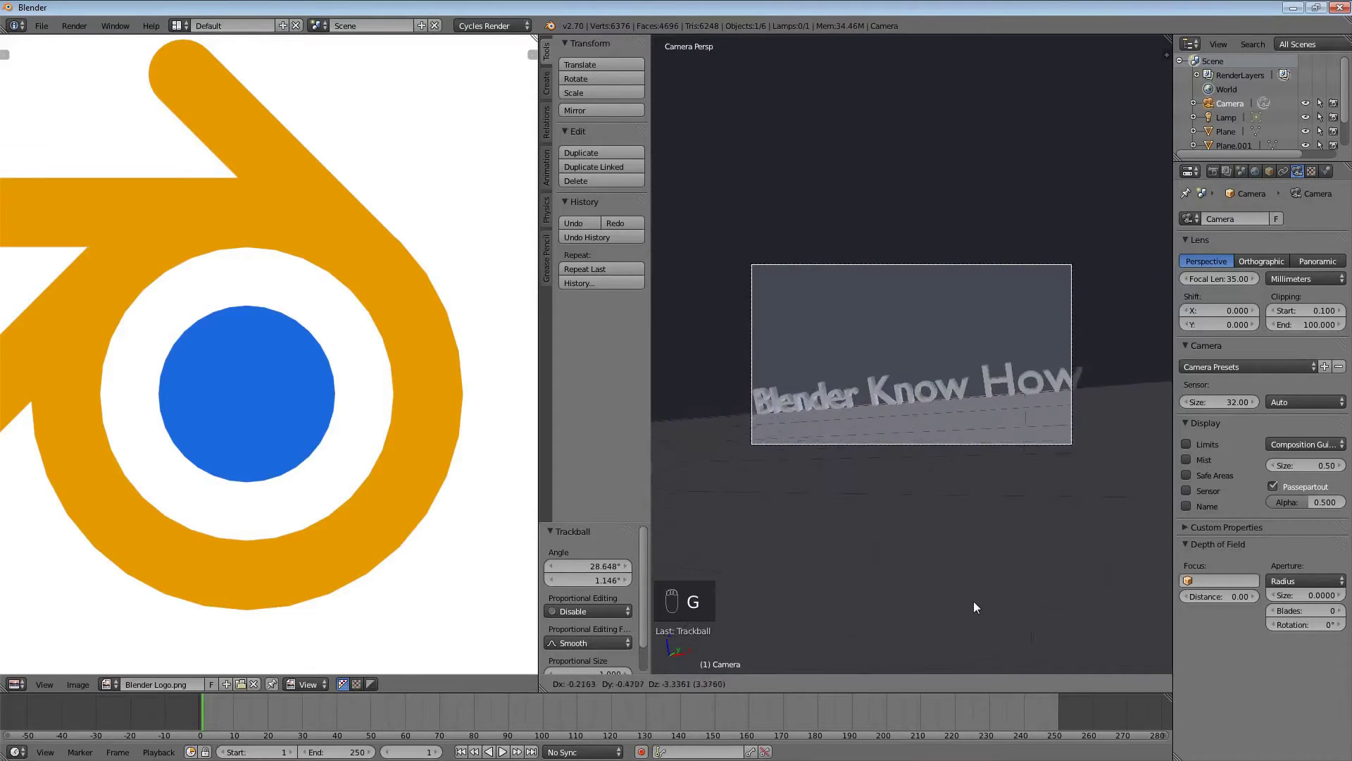
pyautogui.press('r')
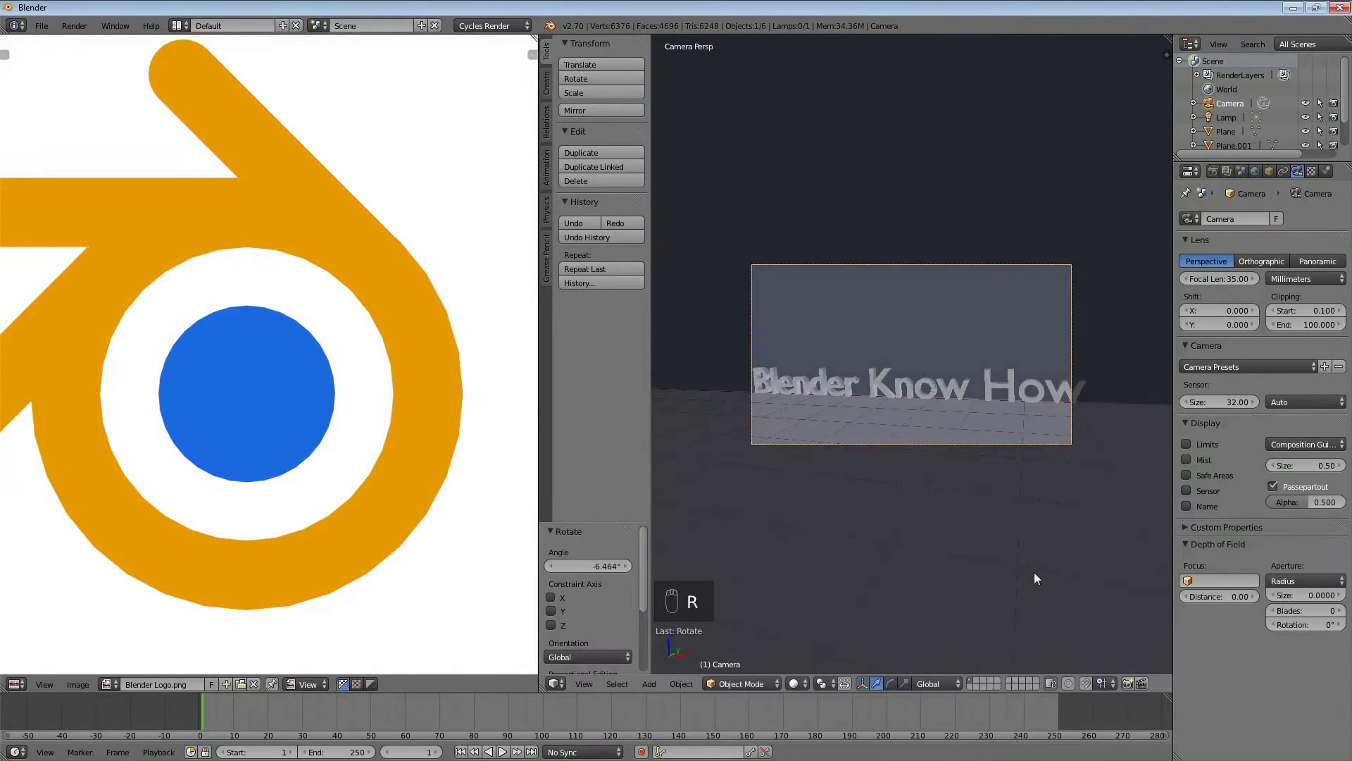
# Step: With the rendered preview on, give the backdrop plane a Glossy BSDF surface and tune its roughness
pyautogui.press('g')
pyautogui.press('g')
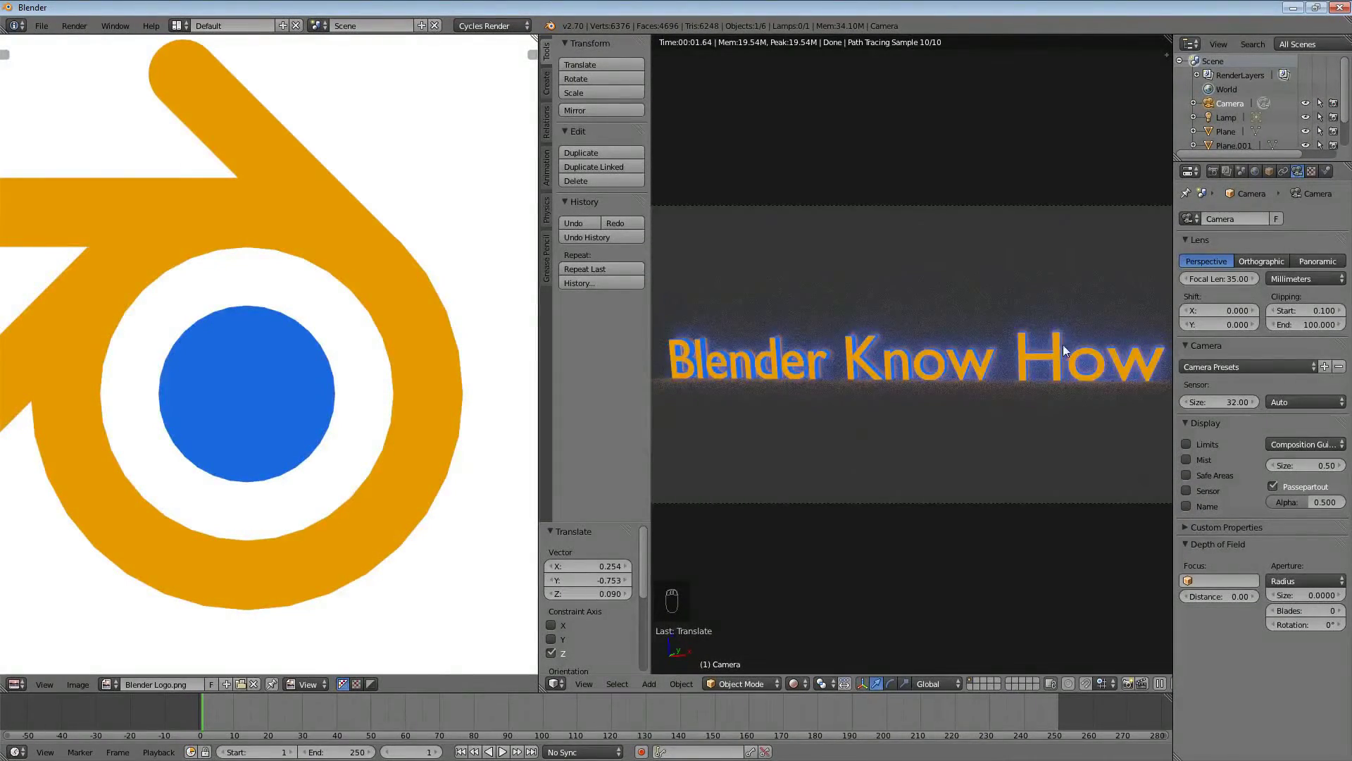
pyautogui.rightClick(893, 240)
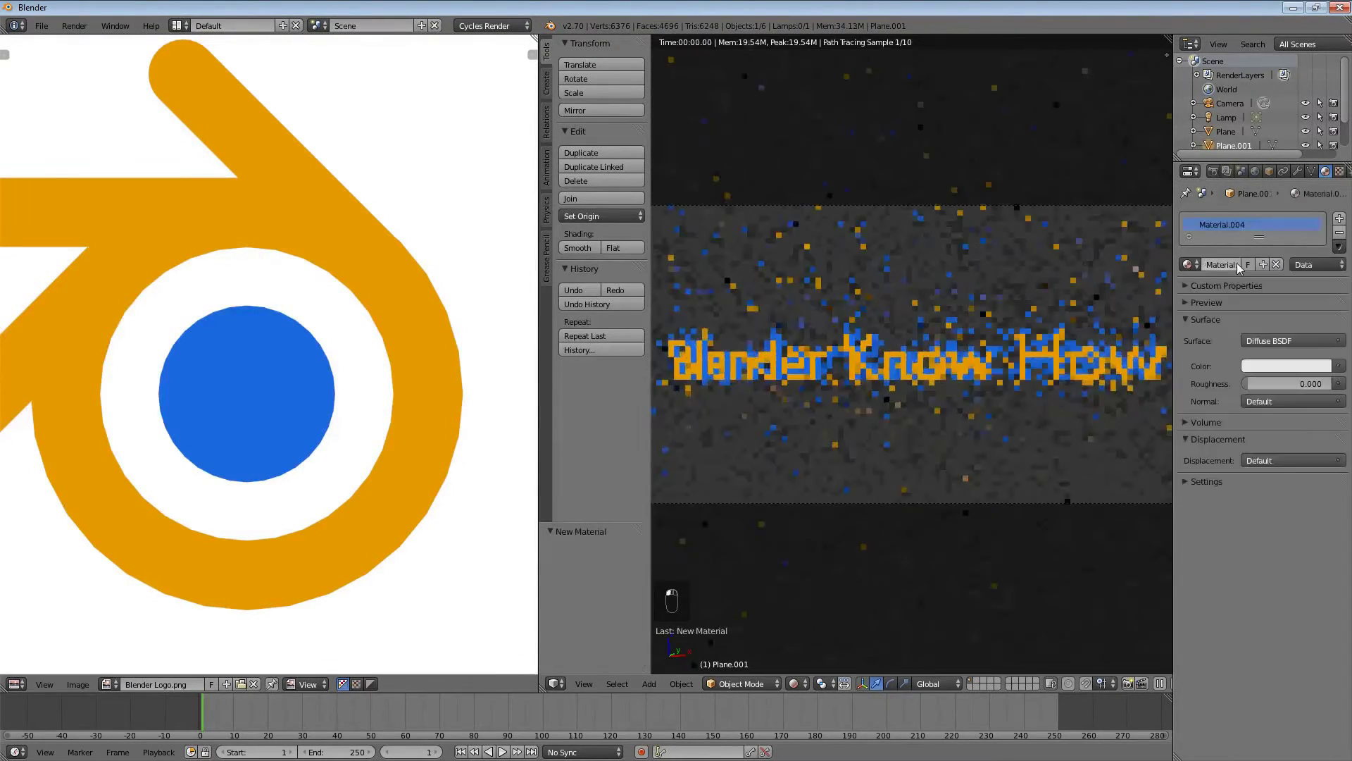
pyautogui.middleClick(1296, 341)
pyautogui.click(1161, 244)
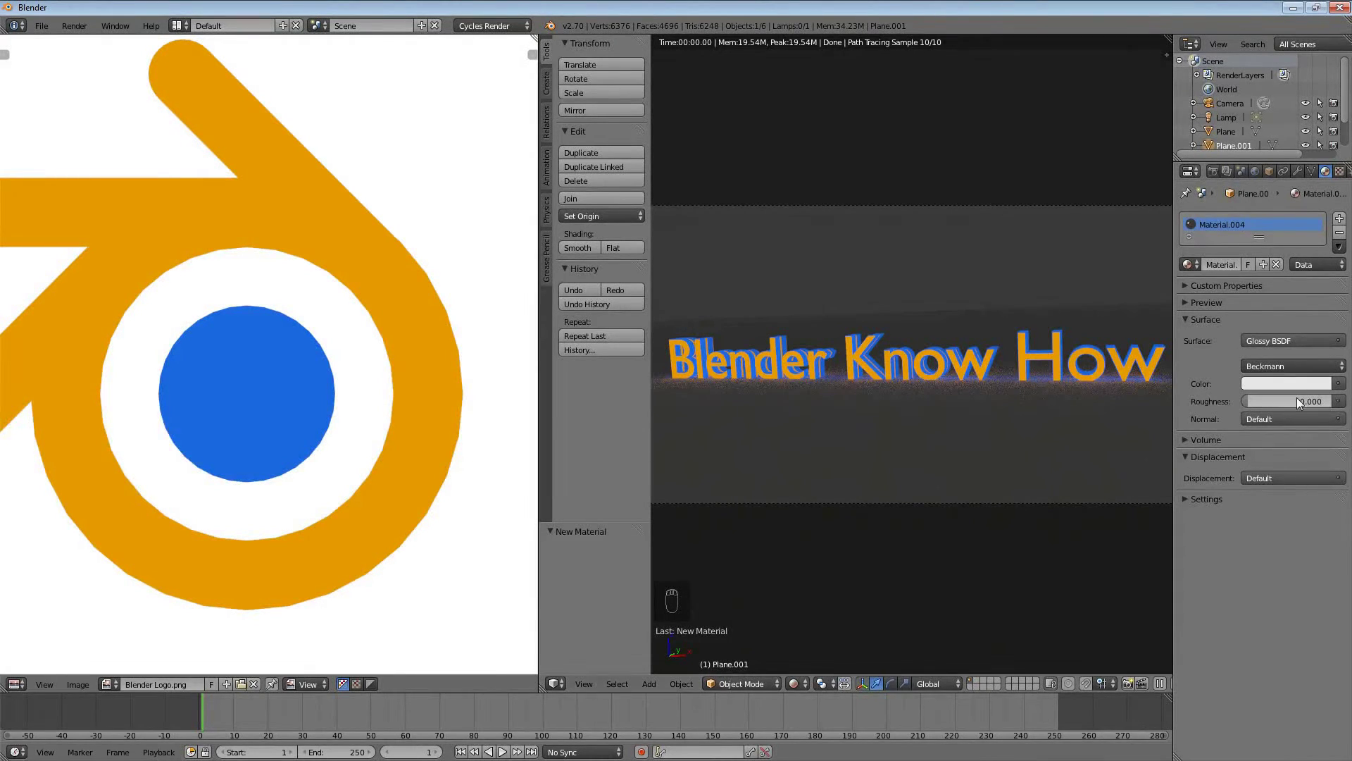
pyautogui.click(1261, 403)
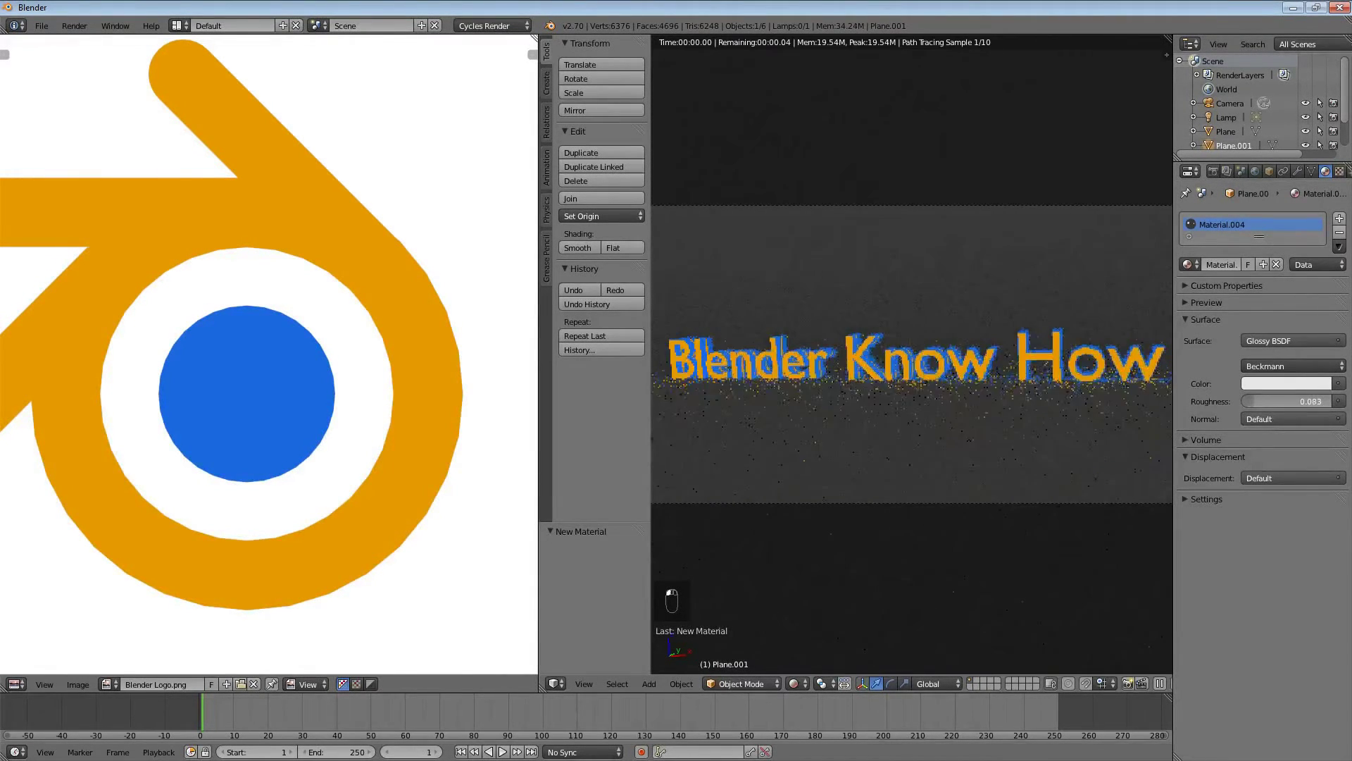
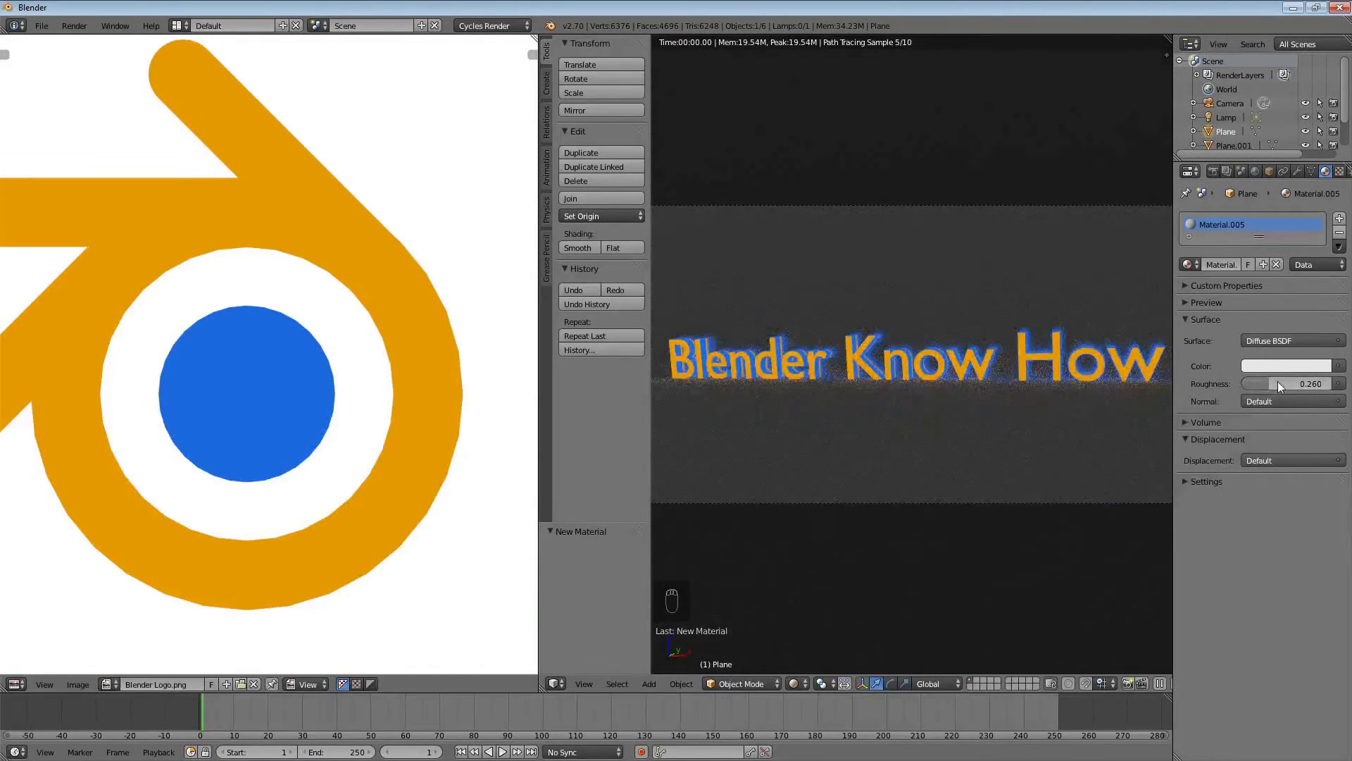
# Step: Set the floor plane's glossy roughness to 0.260 so the lettering reflects softly
pyautogui.moveTo(1288, 348); pyautogui.dragTo(1163, 87)
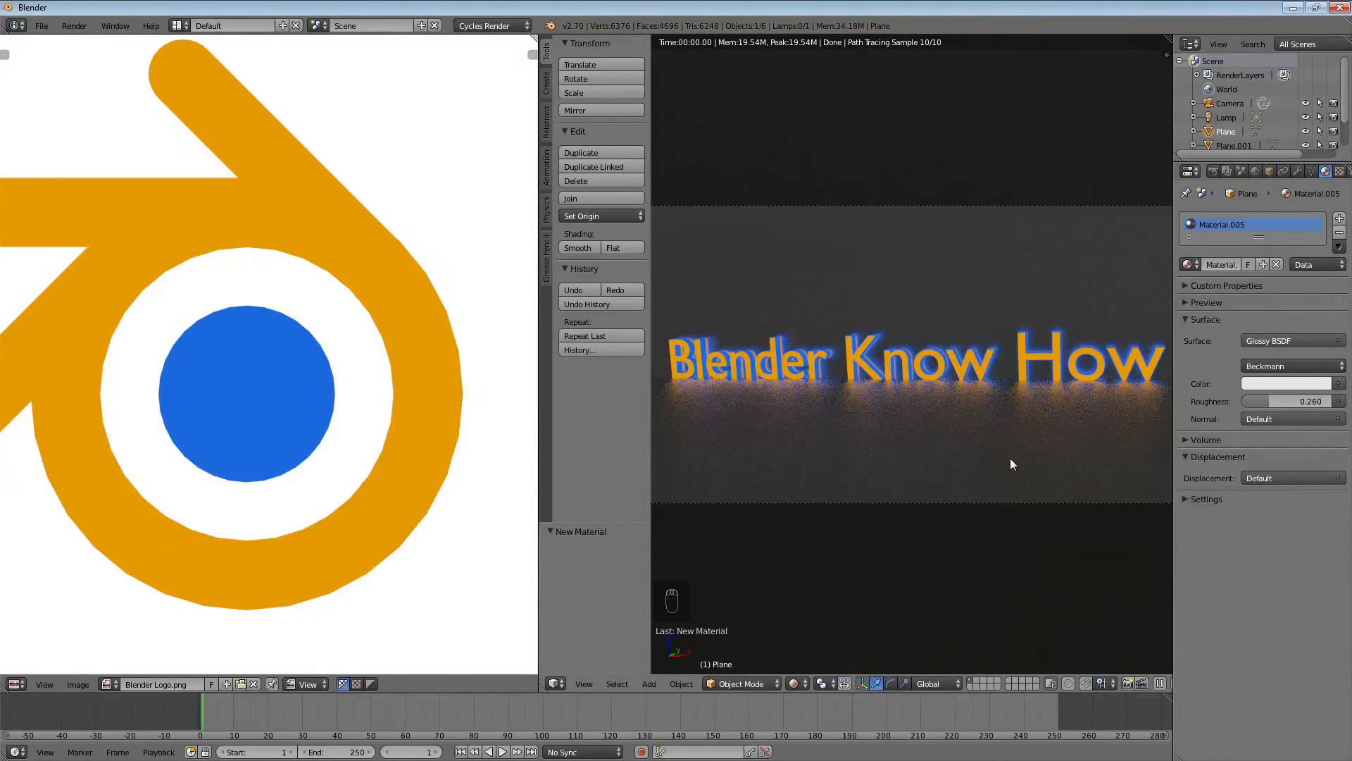
# Step: Set the backdrop's glossy roughness to 0.170 and tint its color blue
pyautogui.moveTo(1022, 488); pyautogui.dragTo(1103, 441)
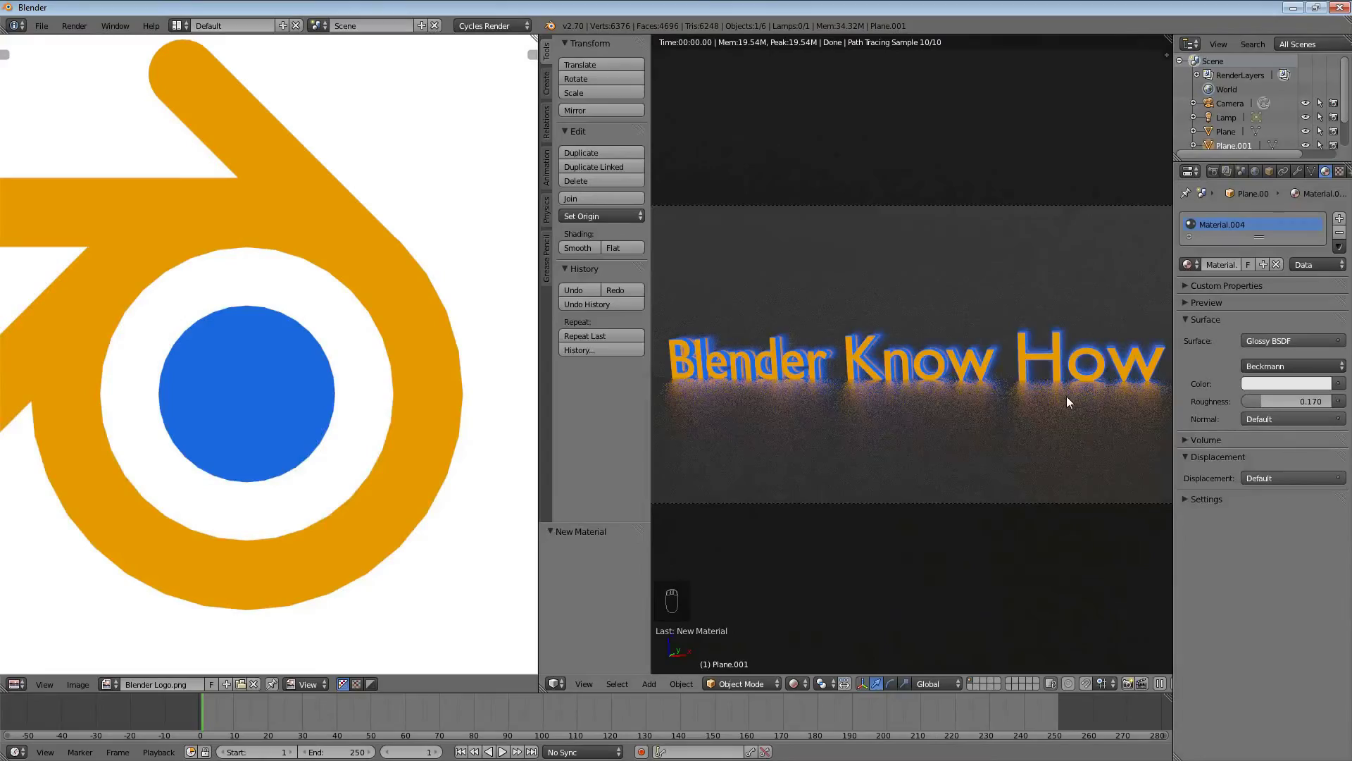
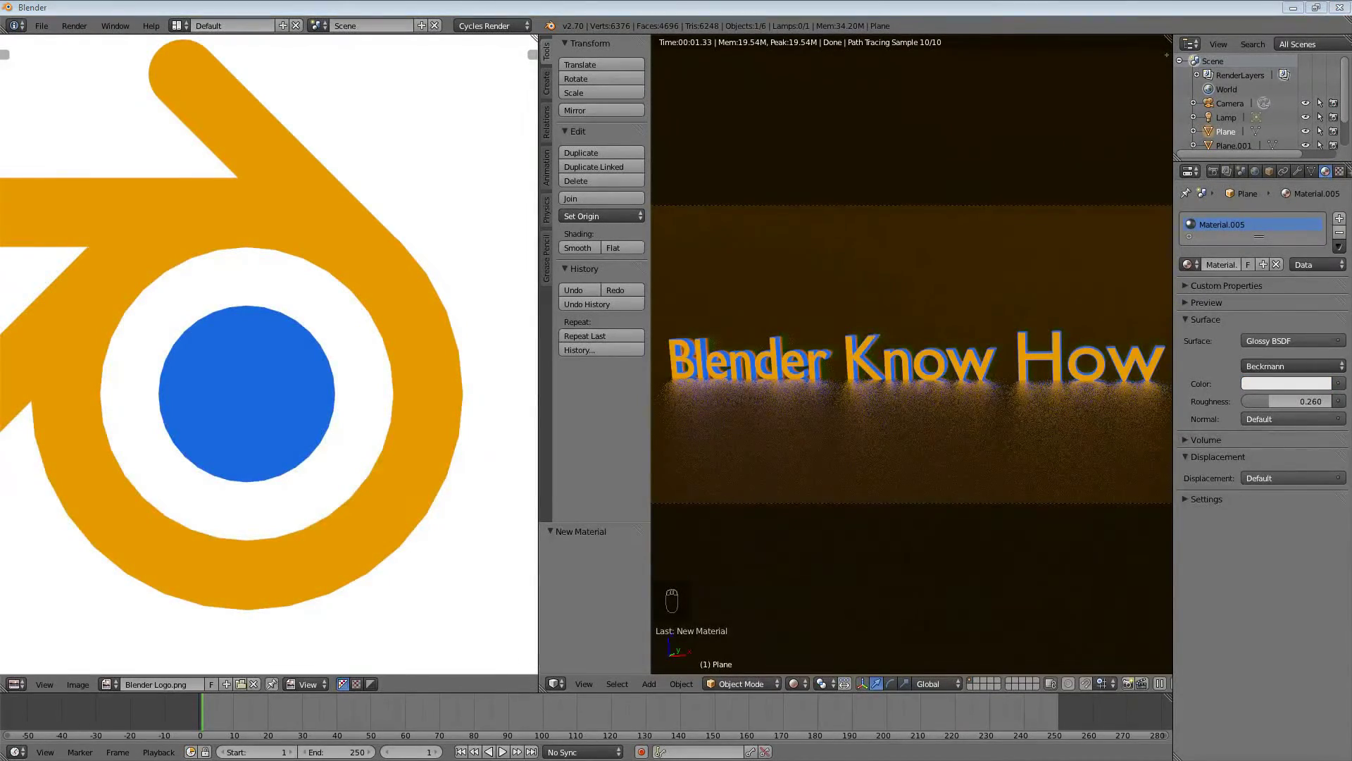
pyautogui.moveTo(1054, 459); pyautogui.dragTo(1132, 480)
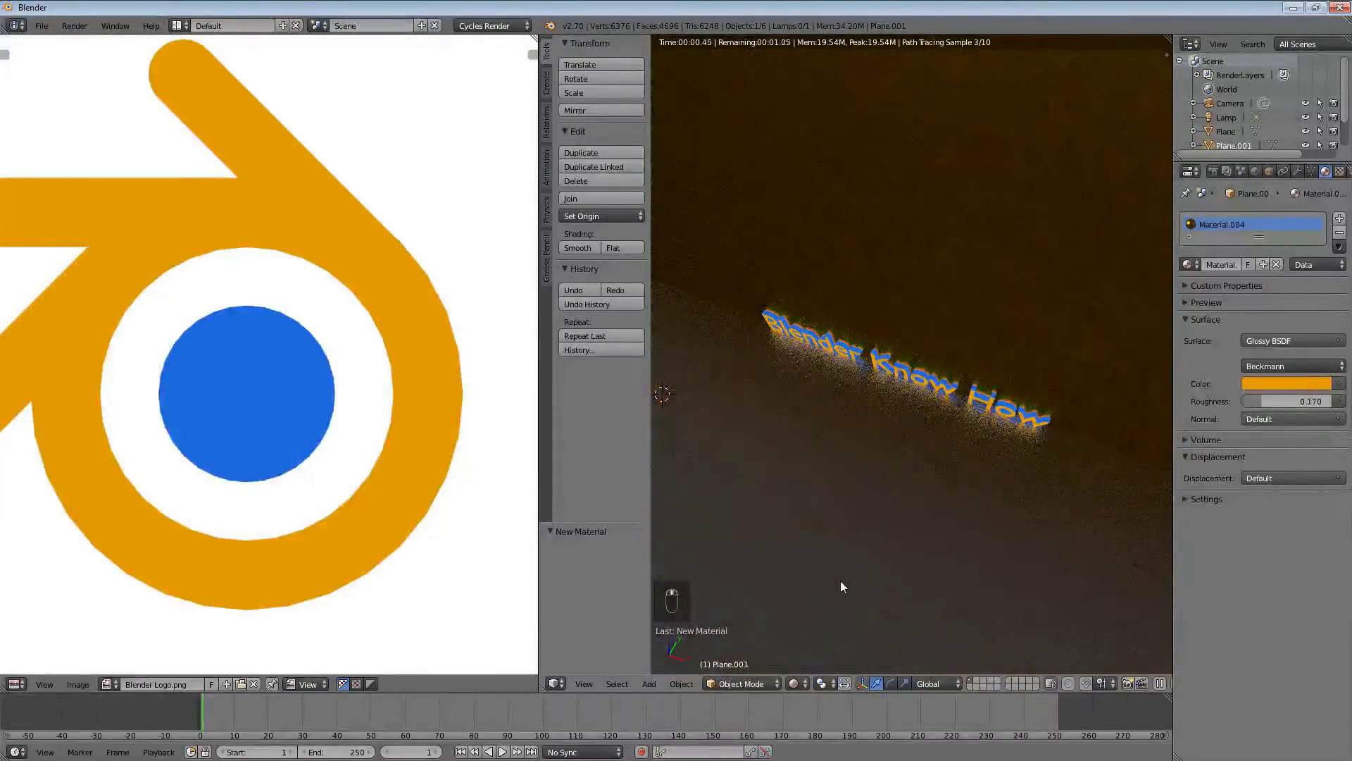
# Step: Select the floor plane and tint its glossy color orange
pyautogui.rightClick(846, 582)
pyautogui.middleClick(900, 527)
pyautogui.middleClick(897, 517)
pyautogui.middleClick(916, 497)
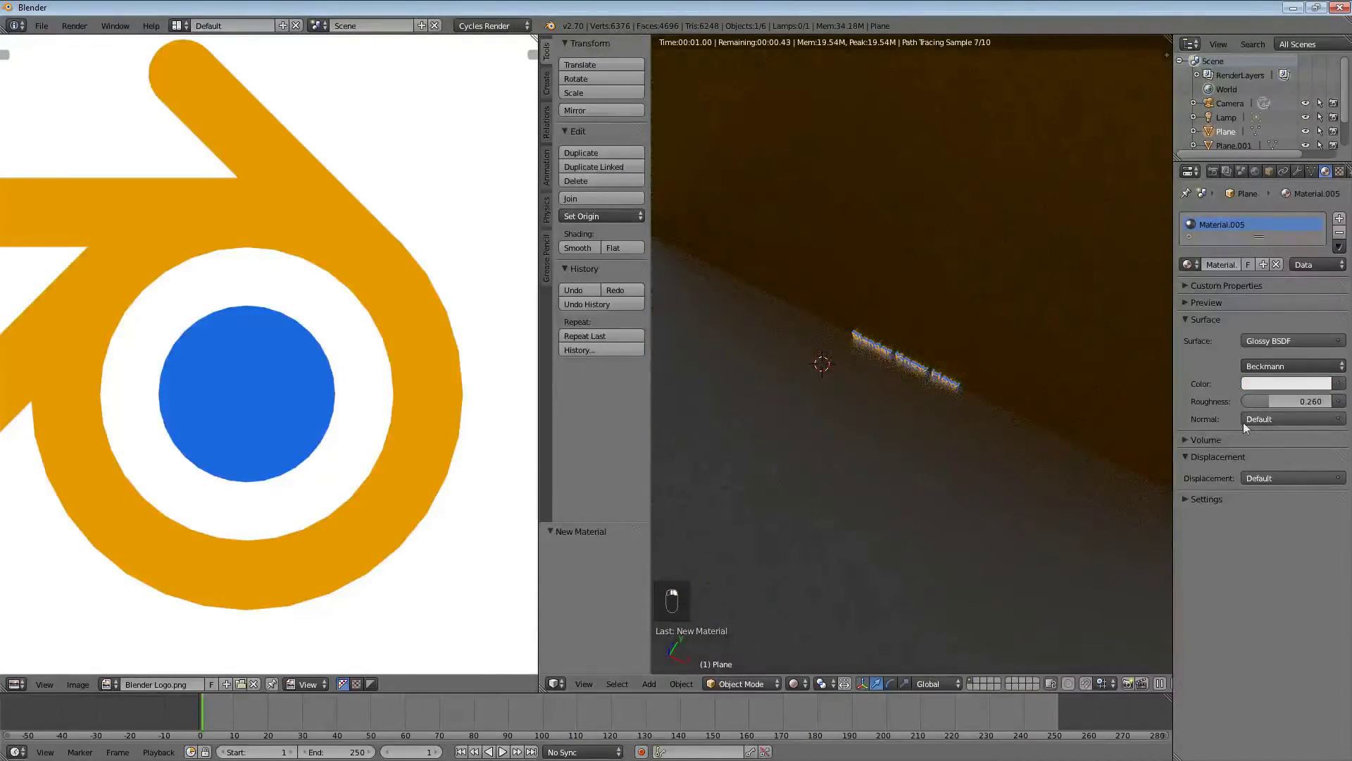
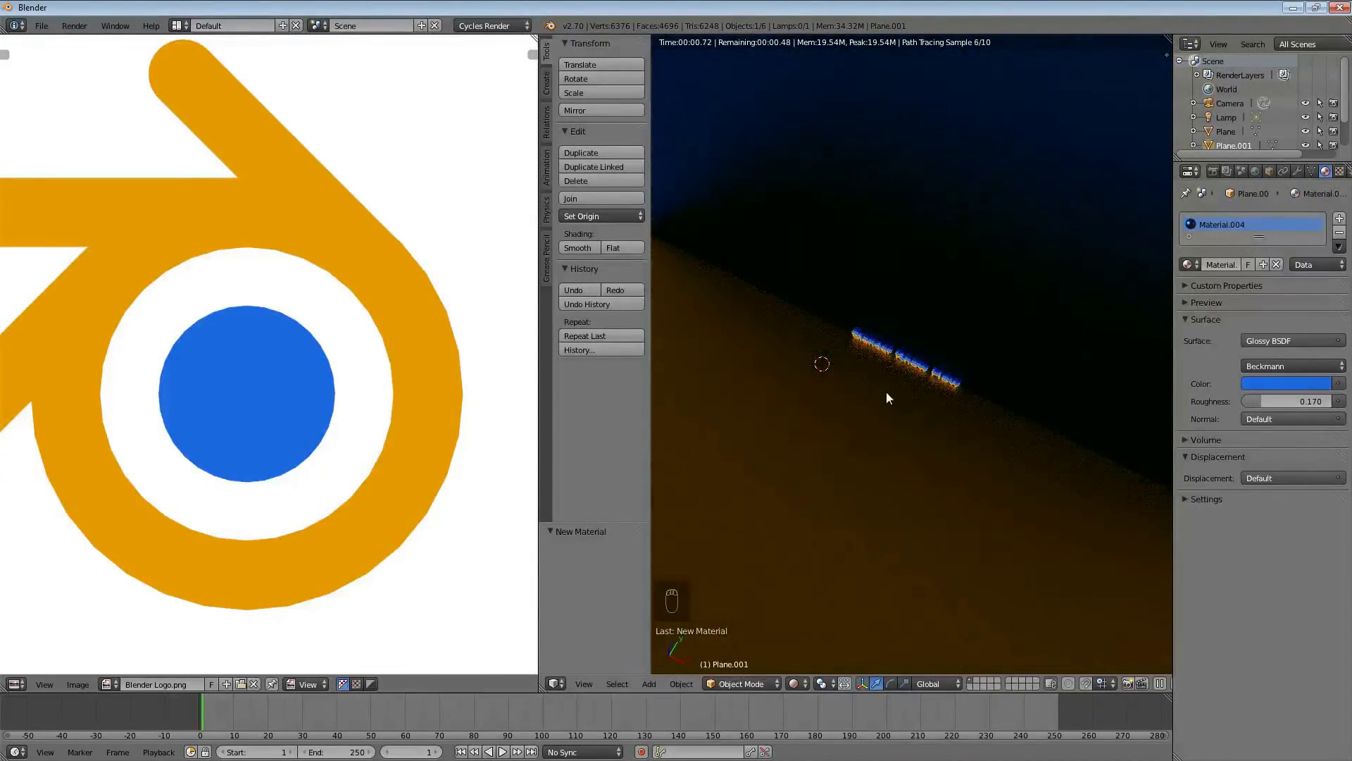
pyautogui.click(917, 393)
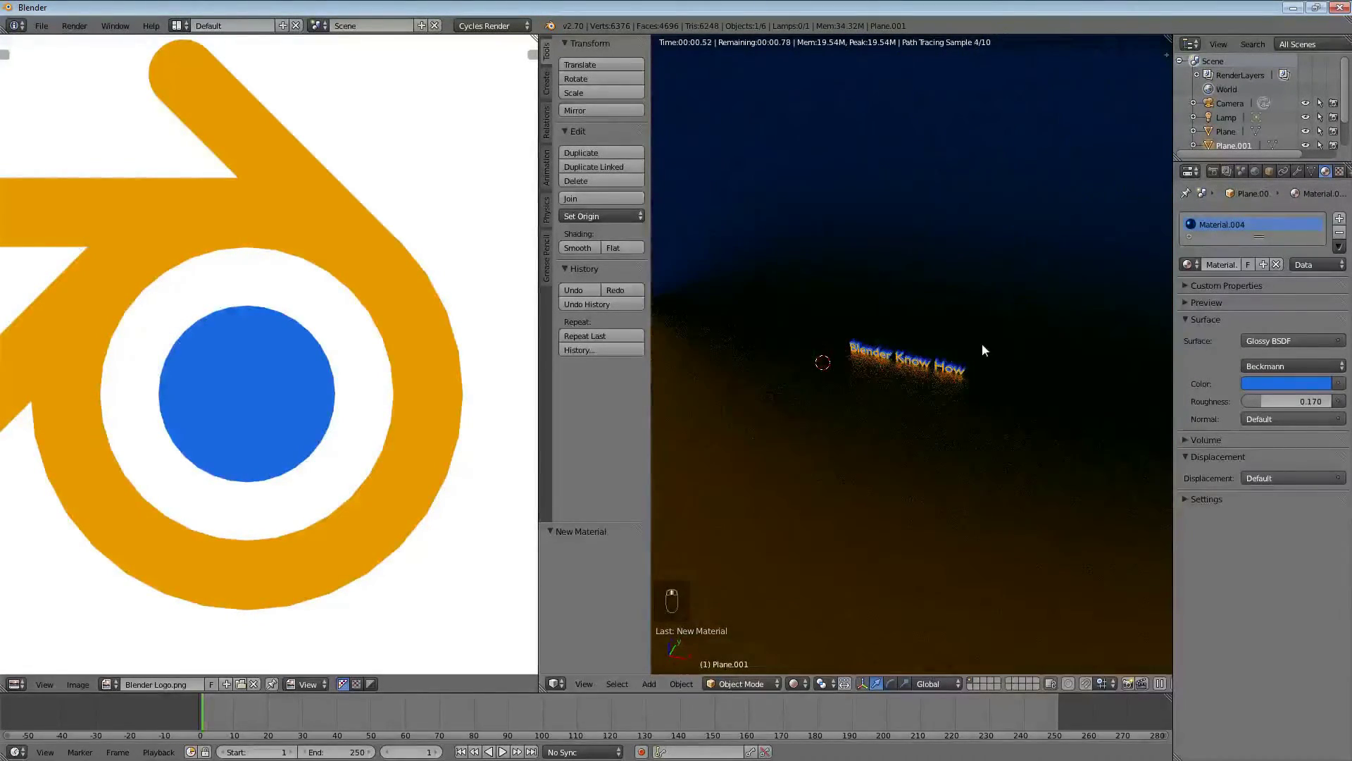
pyautogui.moveTo(995, 137); pyautogui.dragTo(1086, 179)
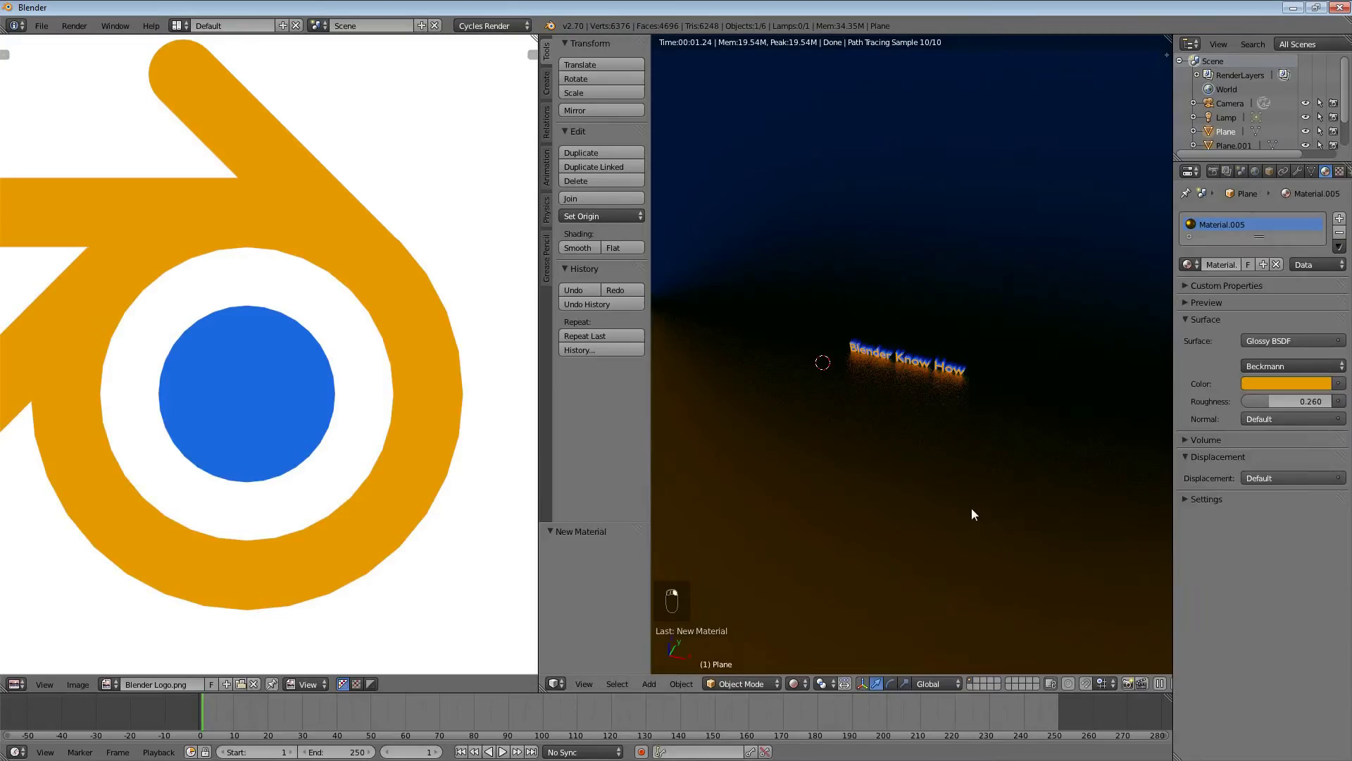
pyautogui.press('KP_0')
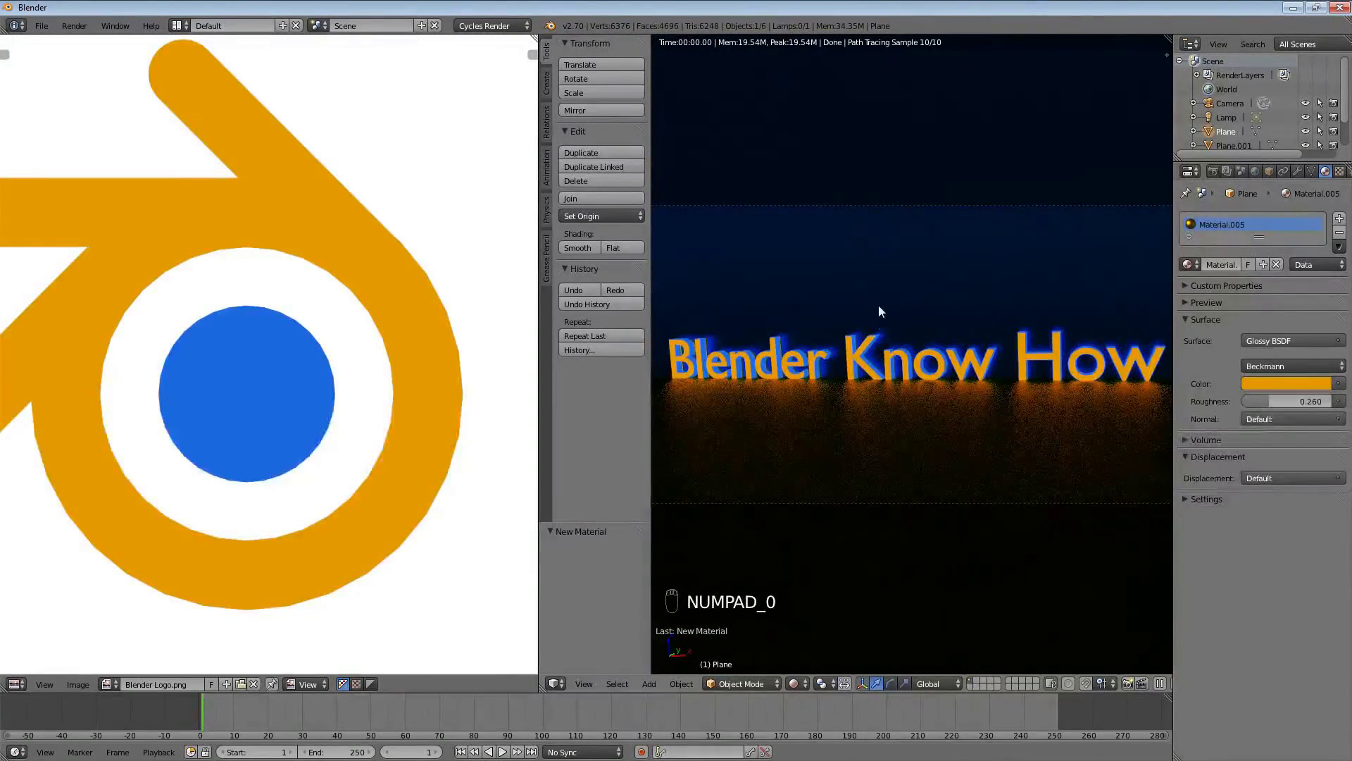
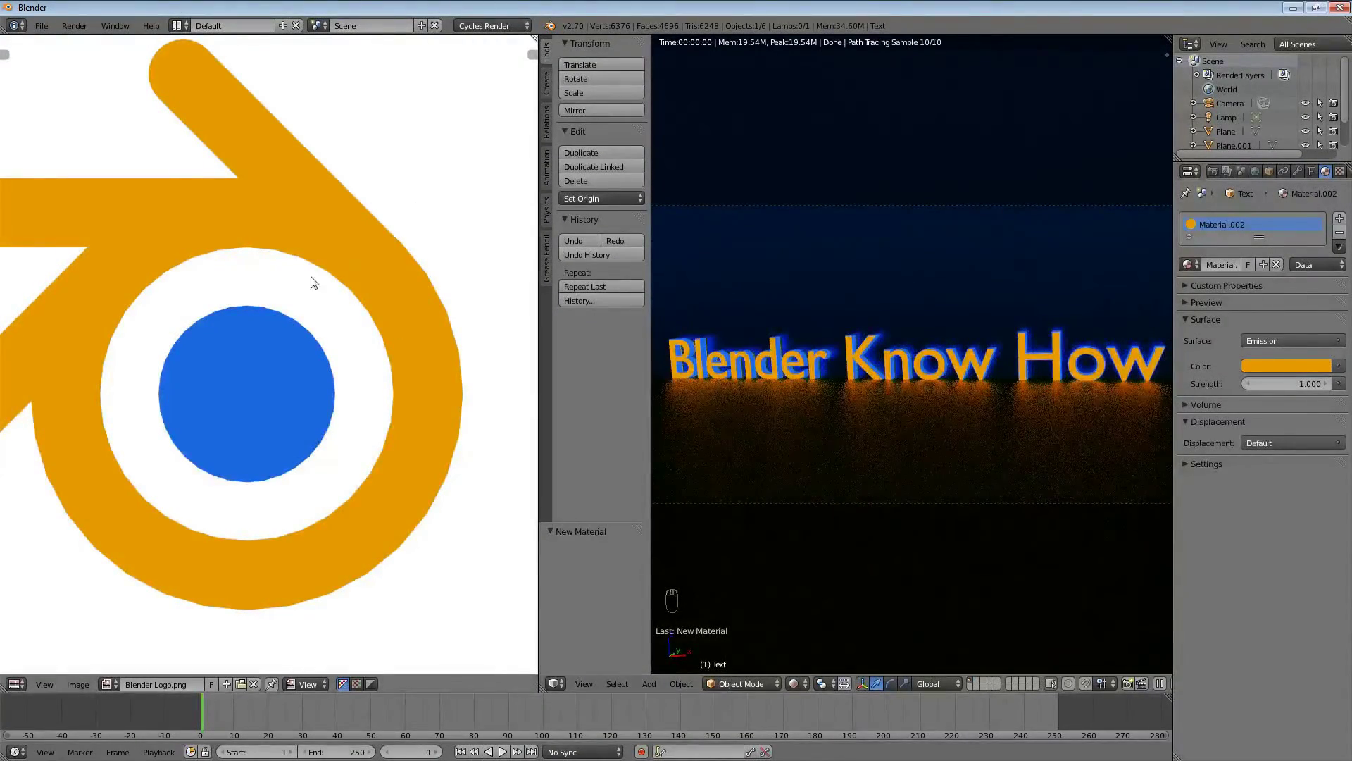
pyautogui.rightClick(1159, 366)
pyautogui.moveTo(1141, 369); pyautogui.dragTo(1123, 361)
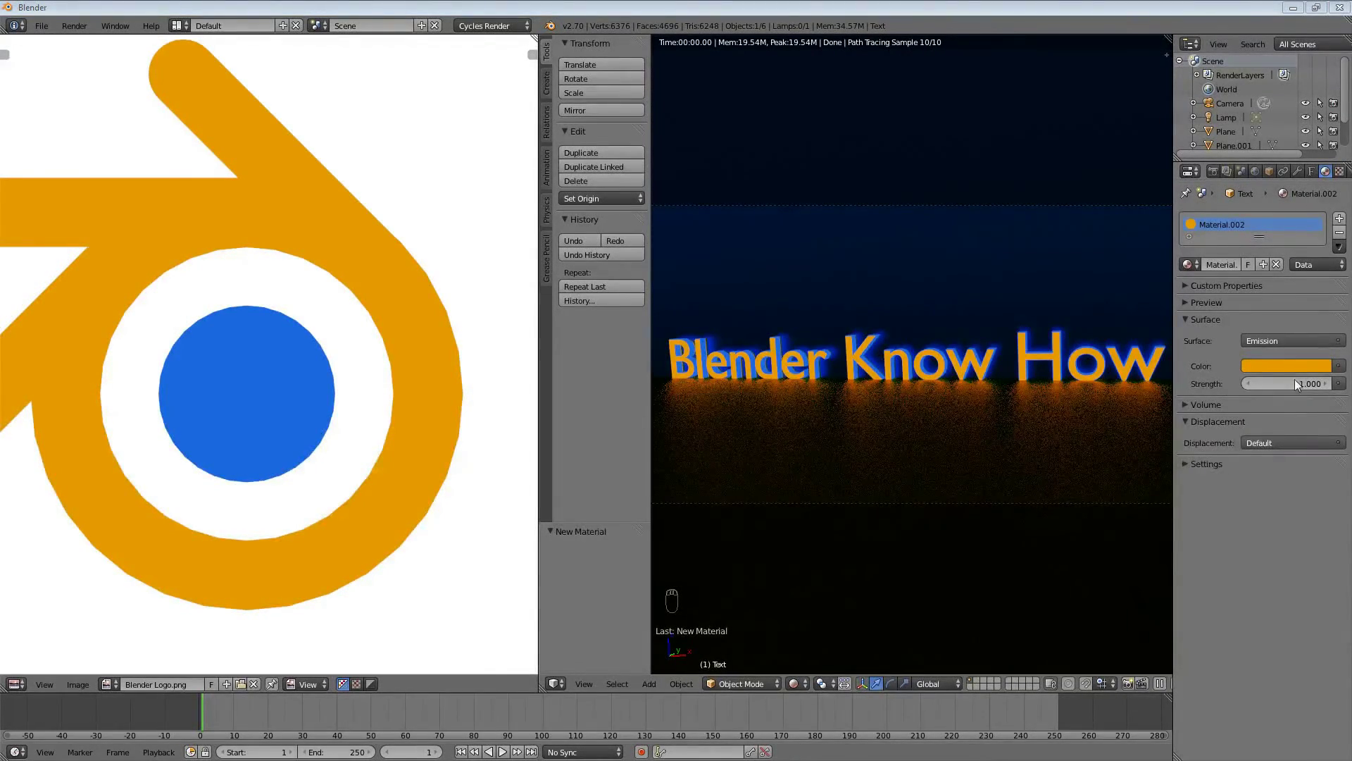
pyautogui.moveTo(1299, 383); pyautogui.dragTo(1299, 383)
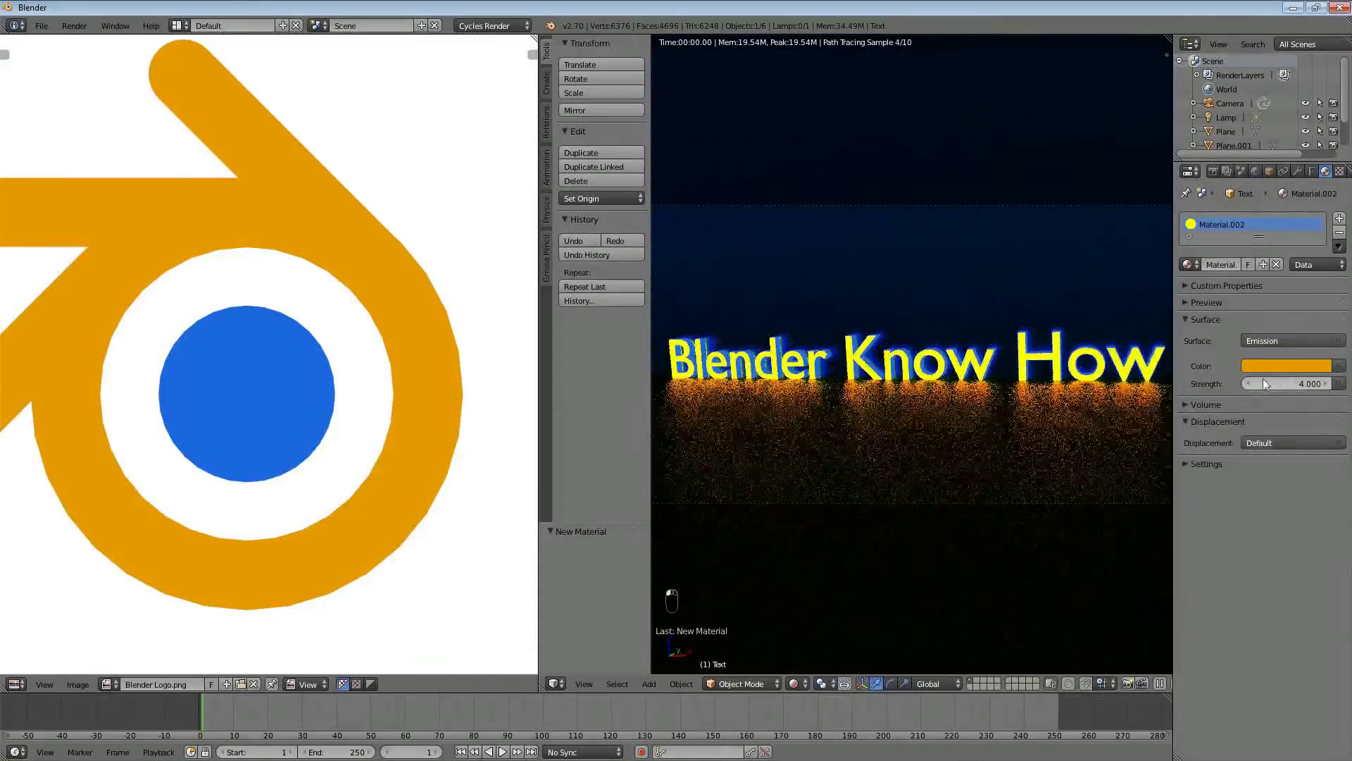
pyautogui.moveTo(1061, 369); pyautogui.dragTo(1275, 373)
pyautogui.middleClick(1133, 367)
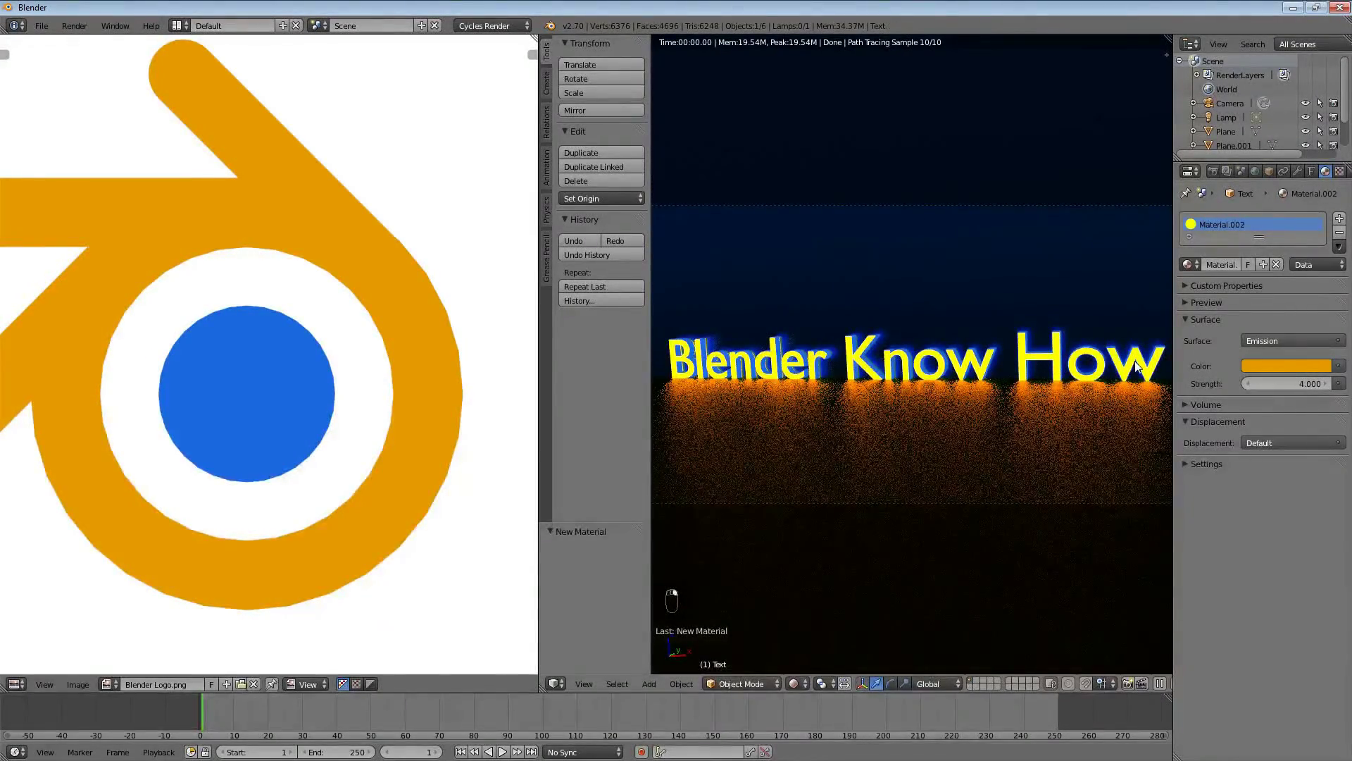
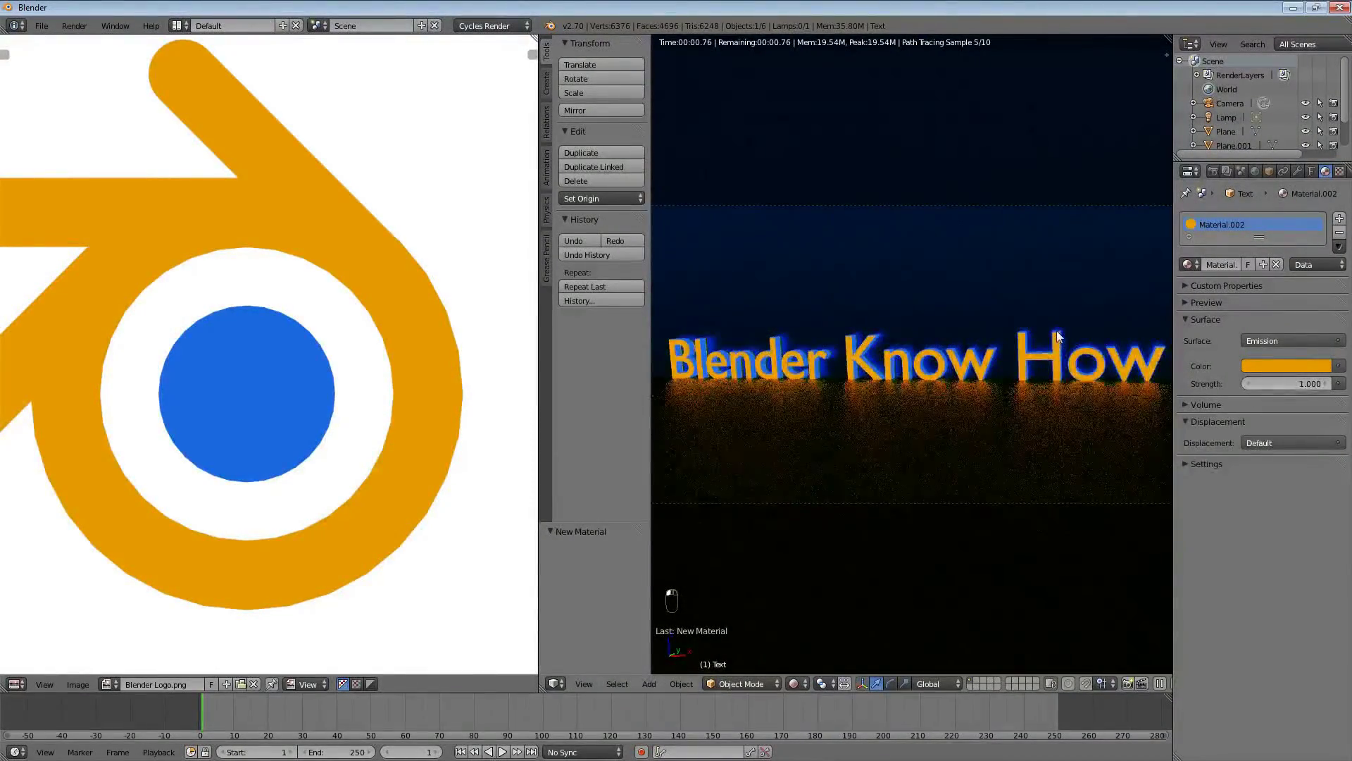
# Step: Raise the blue lettering's emission strength to 4.000, then show the Render properties
pyautogui.middleClick(1036, 354)
pyautogui.moveTo(1031, 349); pyautogui.dragTo(1297, 386)
pyautogui.click(1297, 386)
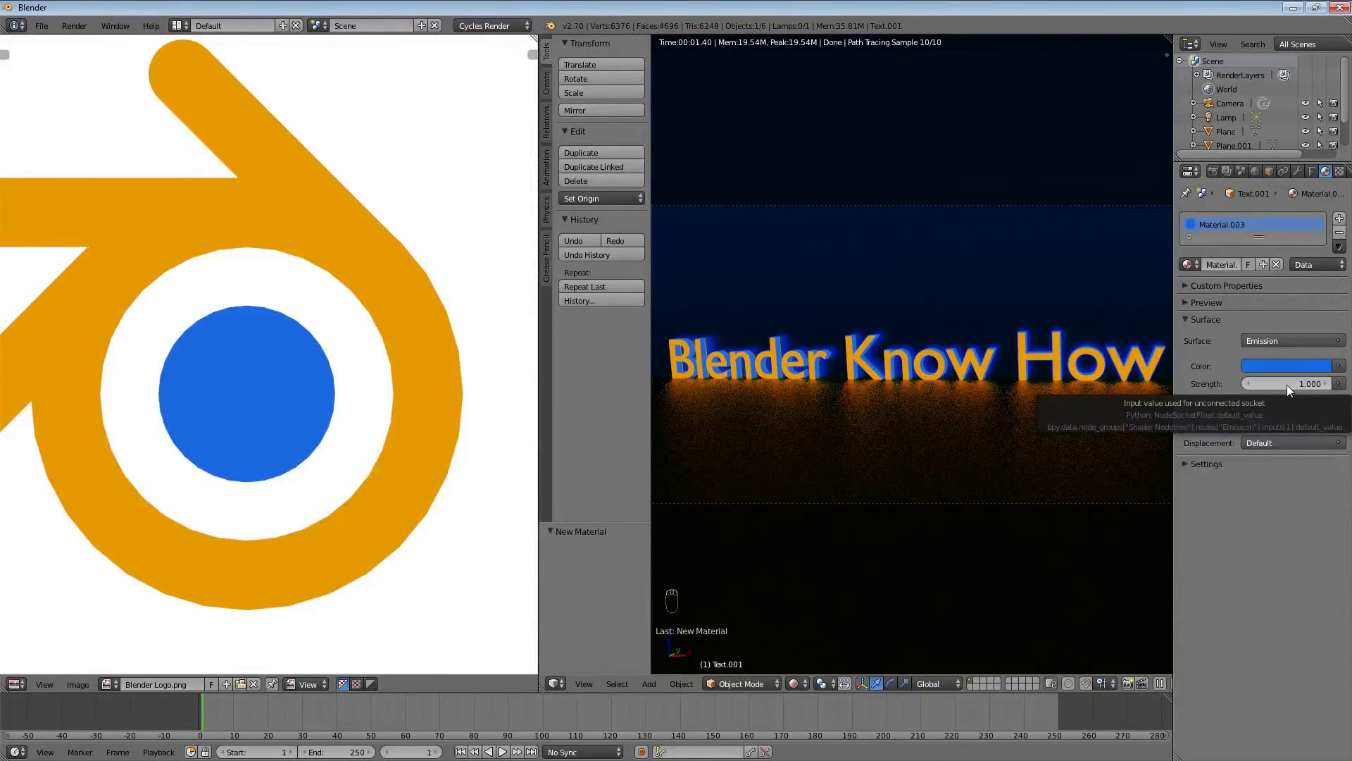
pyautogui.moveTo(1302, 383); pyautogui.dragTo(1238, 378)
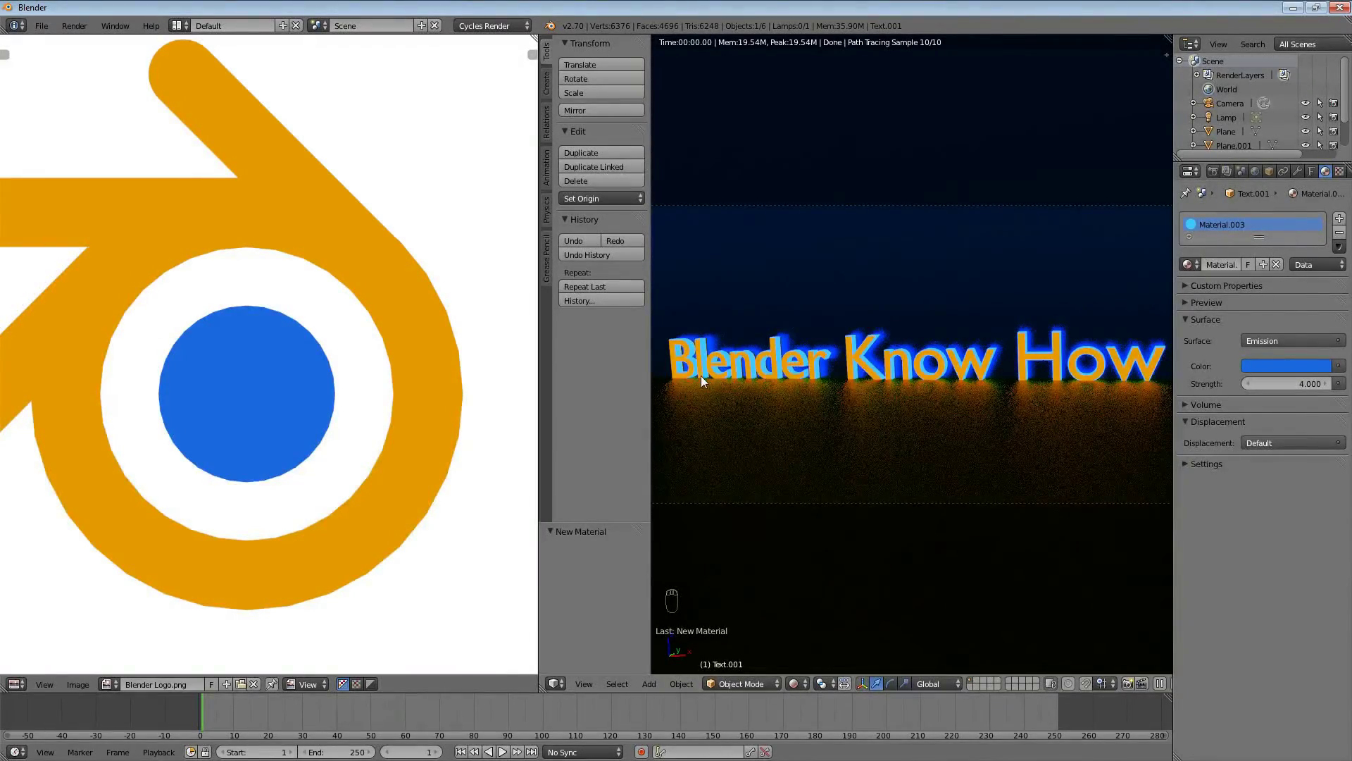
pyautogui.moveTo(846, 394); pyautogui.dragTo(1113, 412)
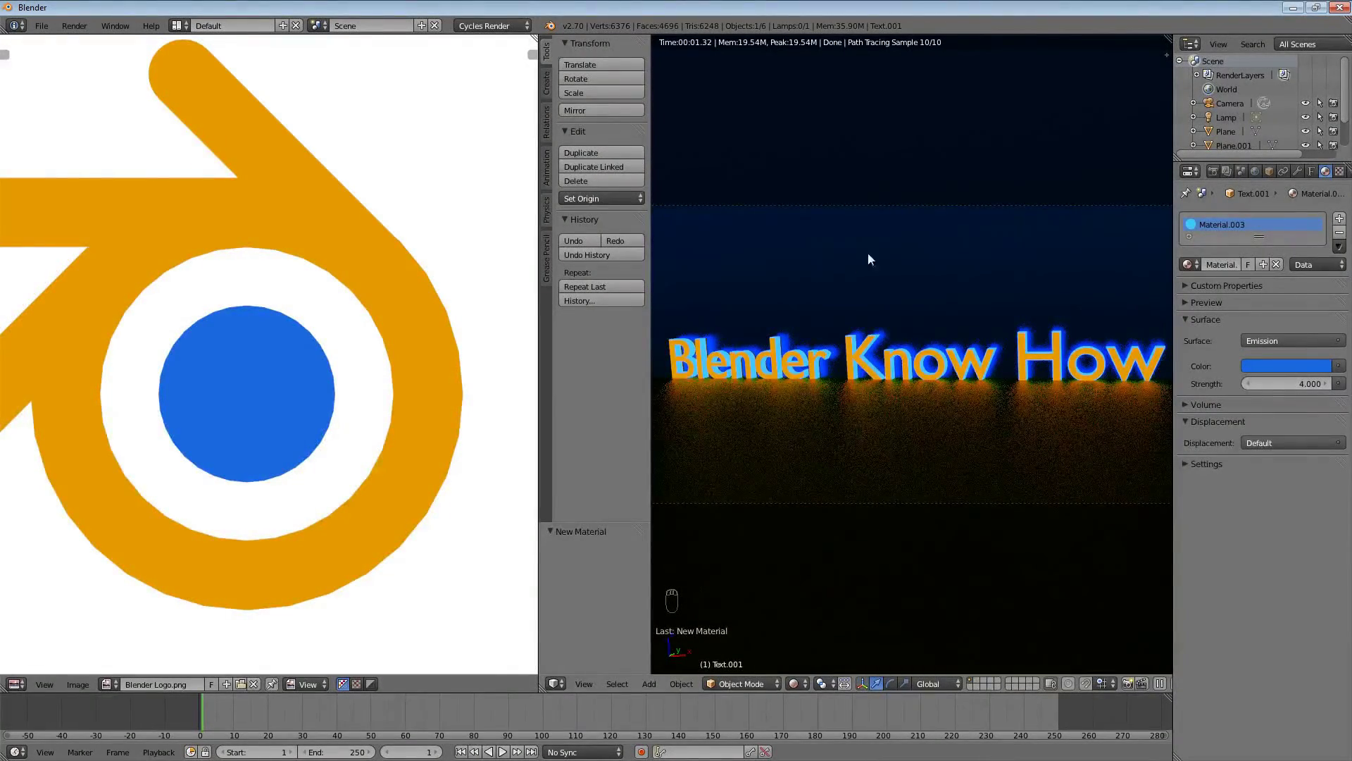
pyautogui.moveTo(901, 422); pyautogui.dragTo(927, 407)
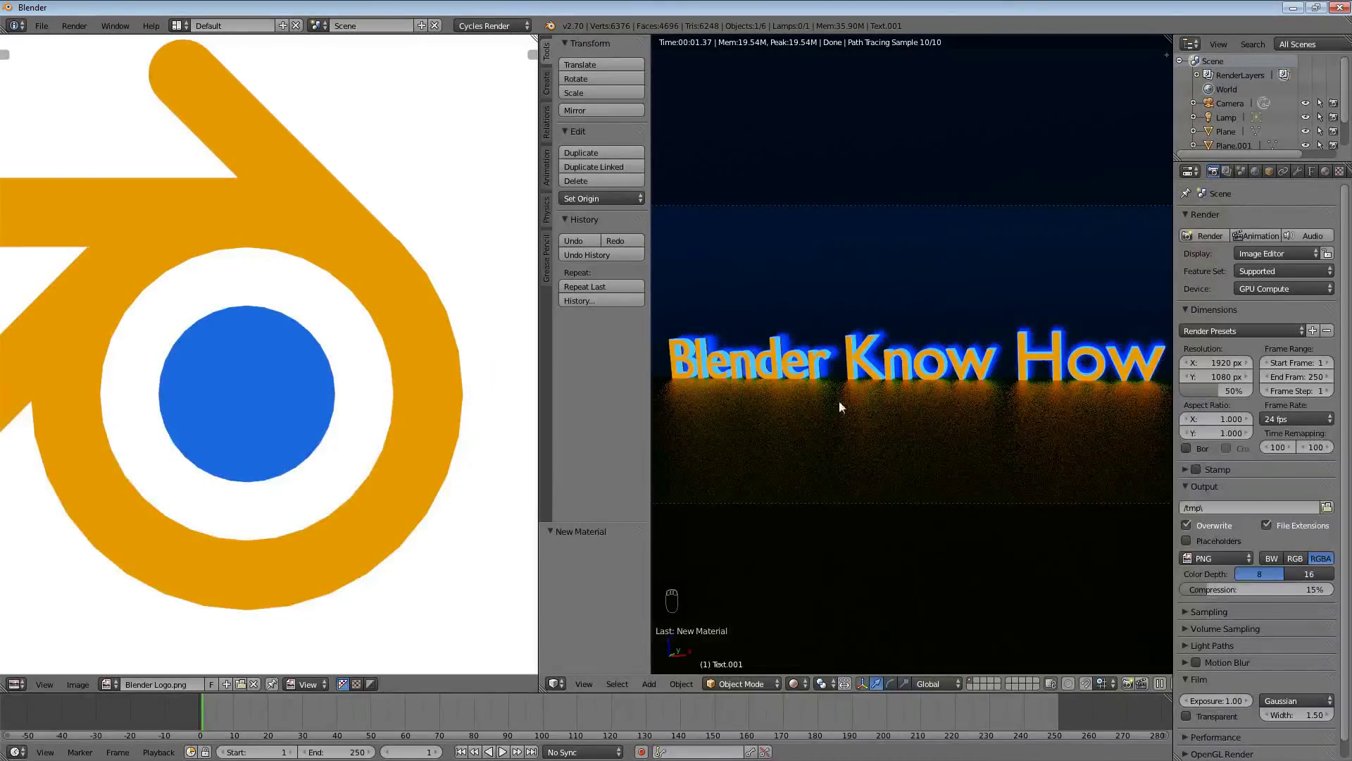
# Step: Set the render resolution to 100% of 1920×1080 and Cycles render samples to 500
pyautogui.moveTo(1292, 509); pyautogui.dragTo(1193, 599)
pyautogui.moveTo(1194, 599); pyautogui.dragTo(1236, 433)
pyautogui.click(1223, 365)
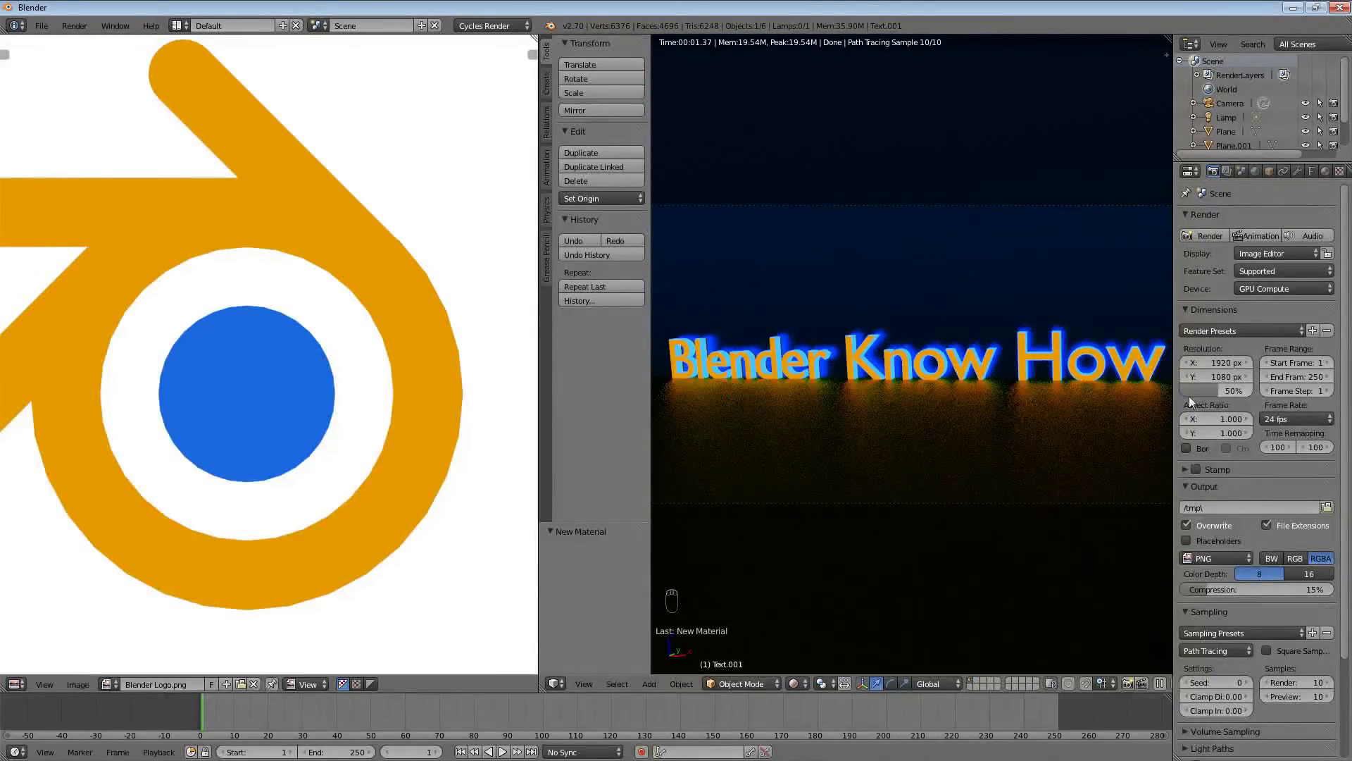
pyautogui.click(1215, 392)
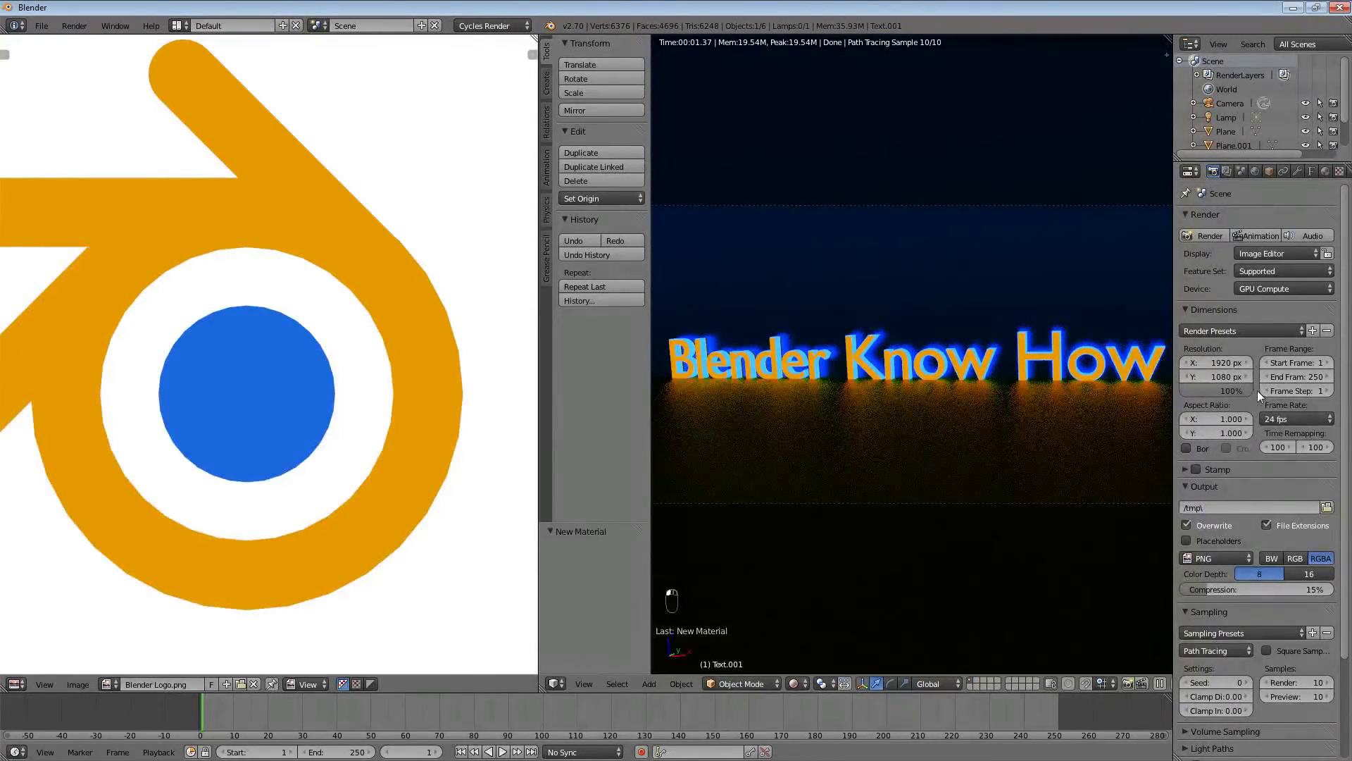
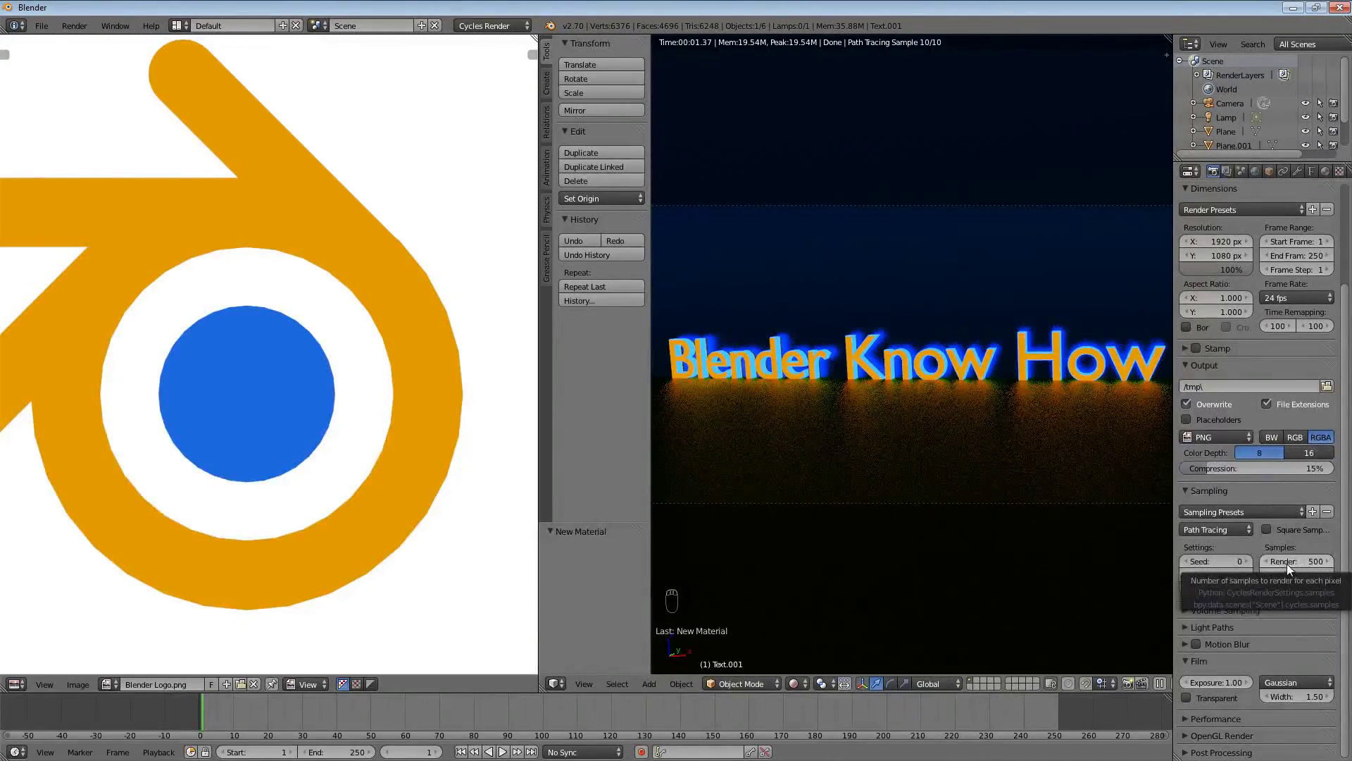
pyautogui.moveTo(1300, 563); pyautogui.dragTo(1307, 556)
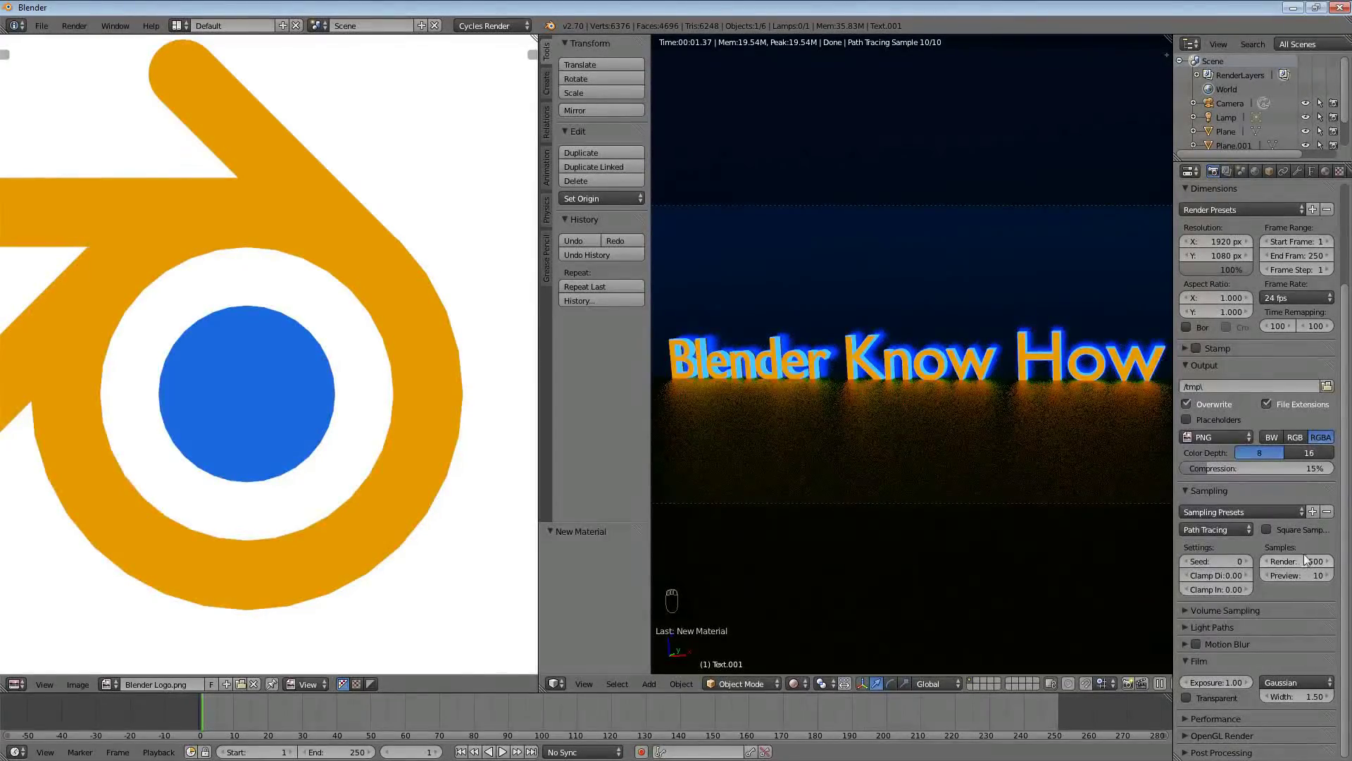